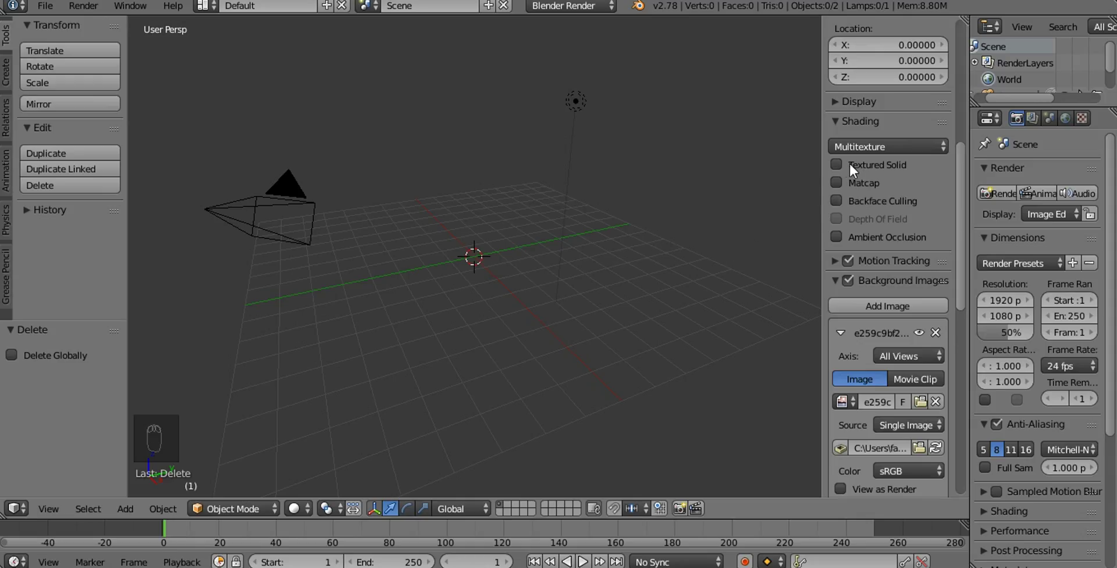
Hide the N and T side panels and switch the viewport to orthographic projection
key(n)
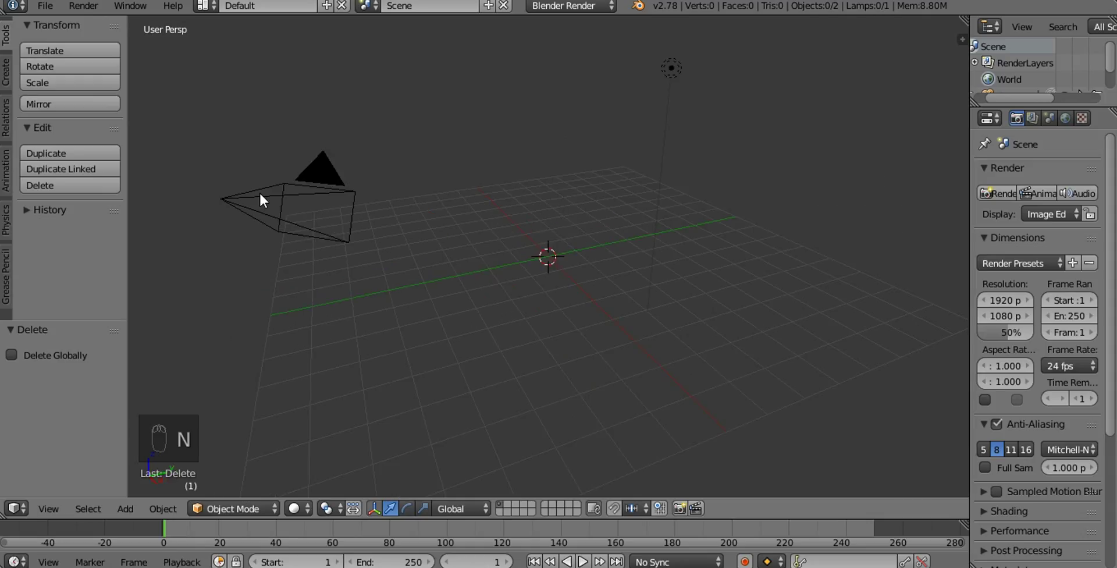
key(t)
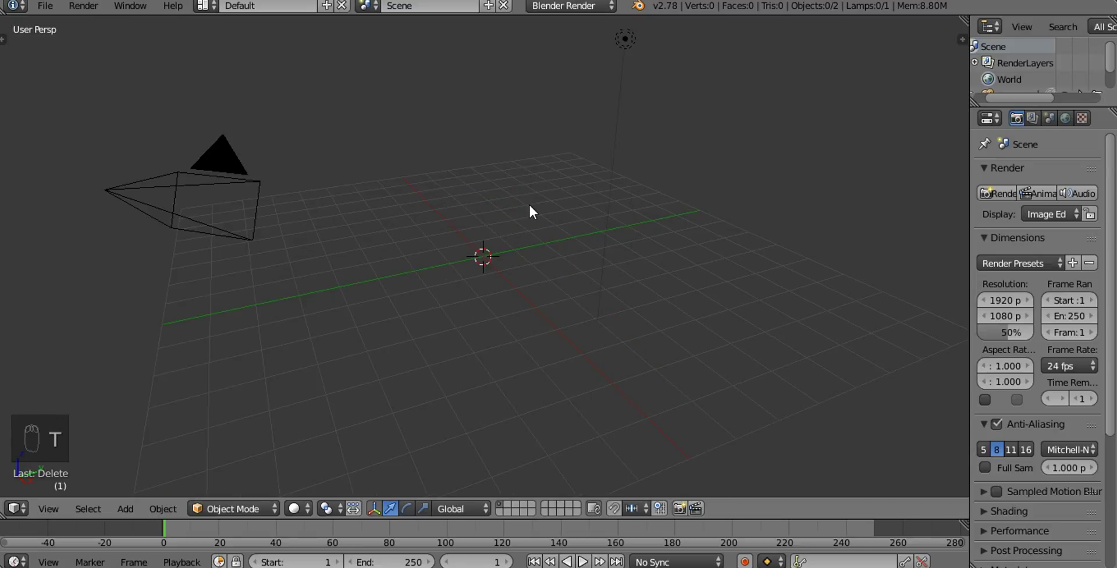
key(KP_5)
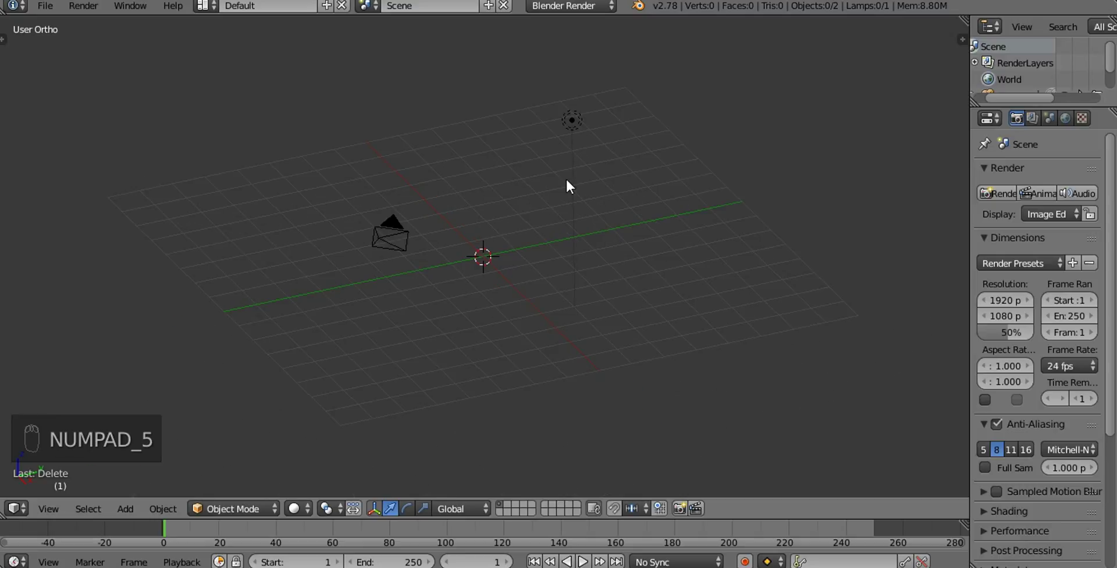
Switch to Front view over the pistol photo and add a new plane mesh
key(KP_1)
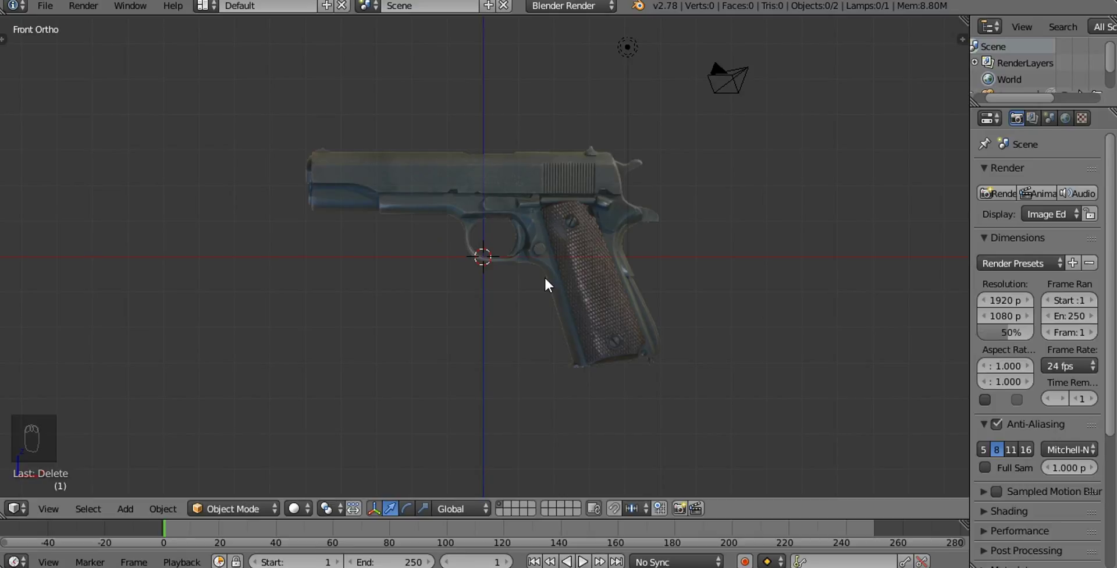
key(shift+a)
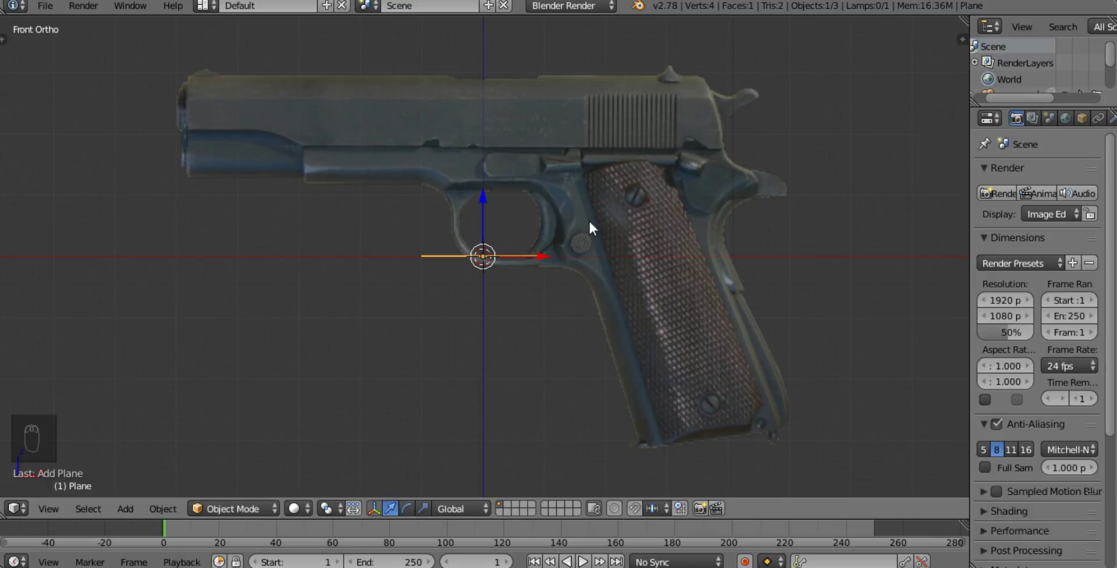
Rotate the plane upright, move it over the bottom of the grip and show it as wireframe
key(r)
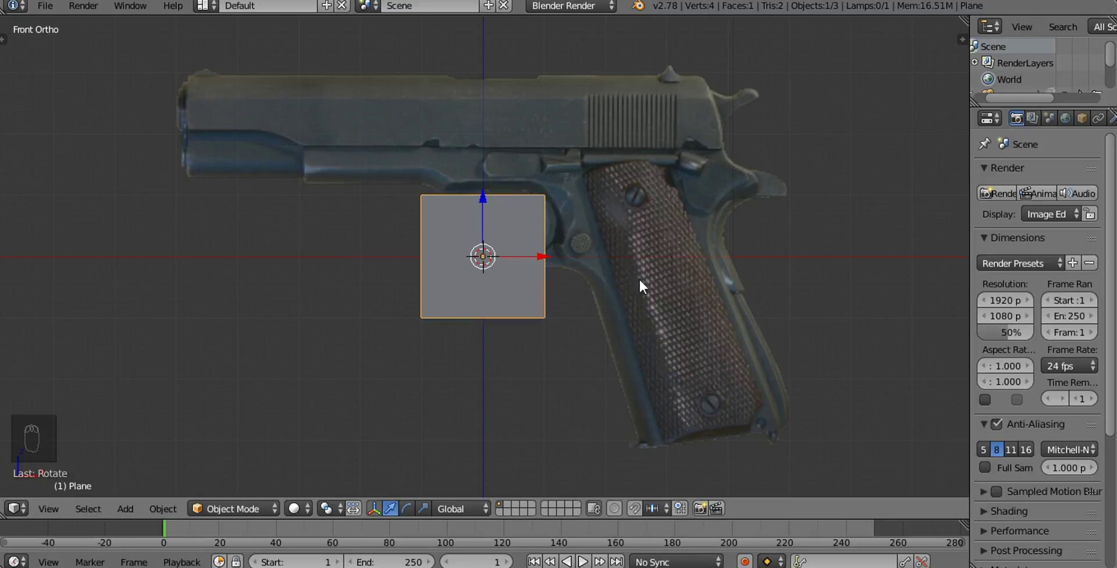
drag(632, 285, 775, 324)
key(g)
drag(759, 298, 647, 278)
key(g)
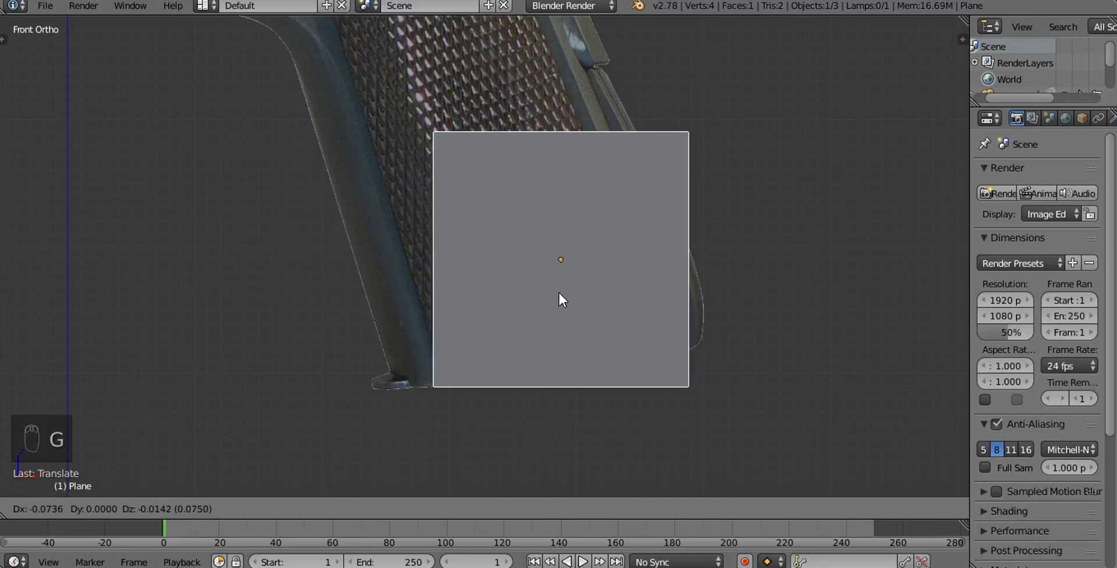
key(z)
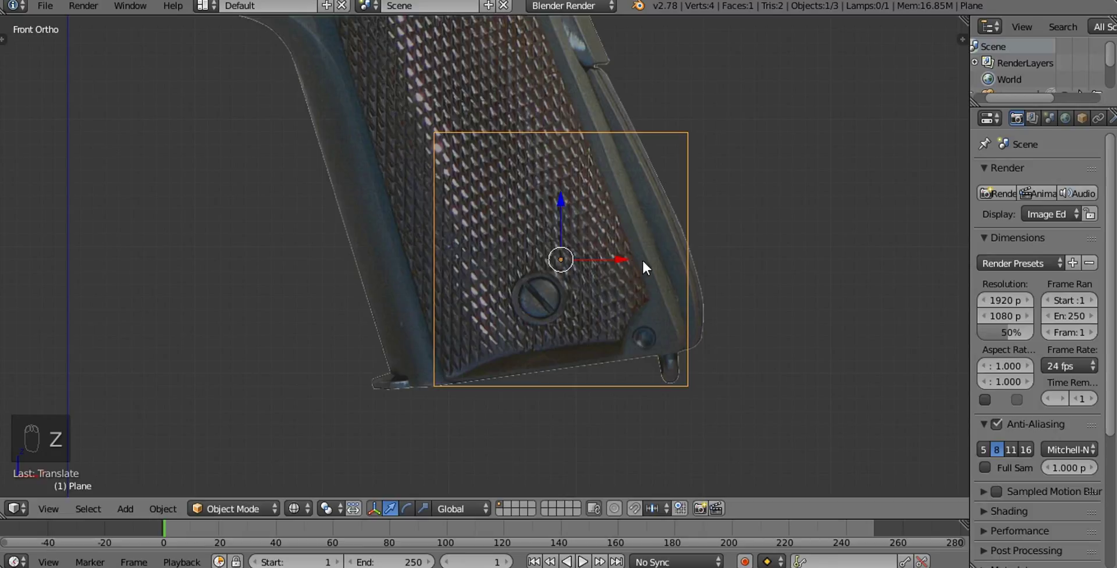
In Edit Mode, move the plane's corners and top edge down onto the grip's bottom edge
key(Tab)
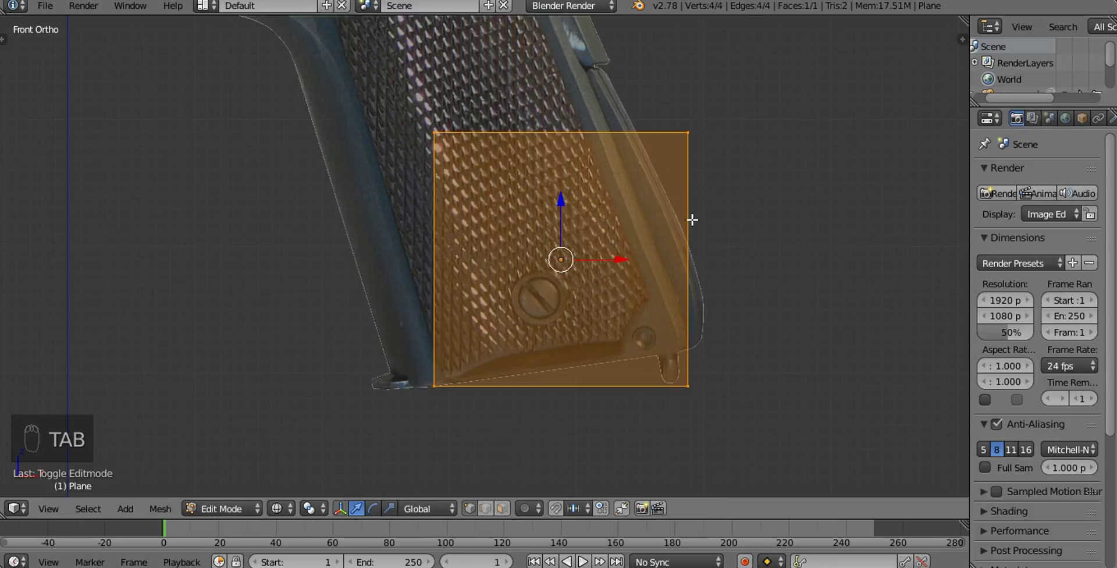
key(a)
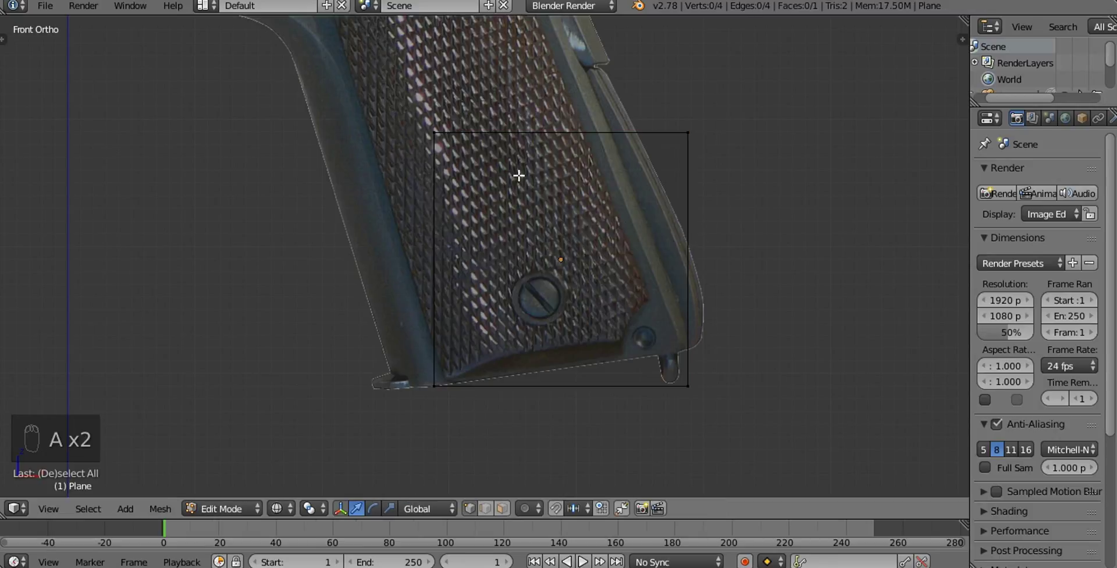
key(b)
key(g)
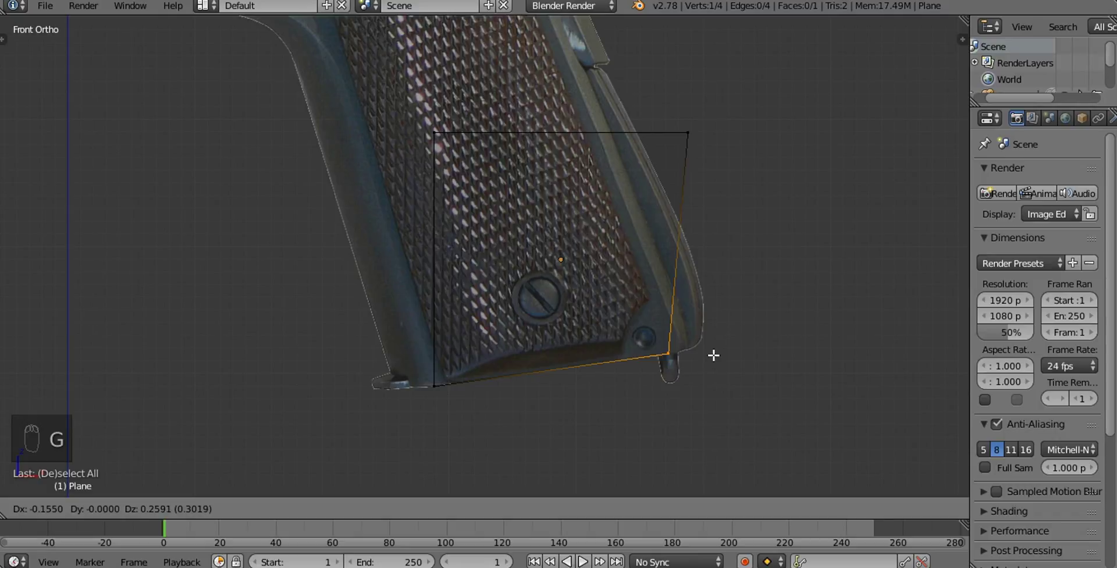
drag(707, 348, 597, 124)
key(a)
key(b)
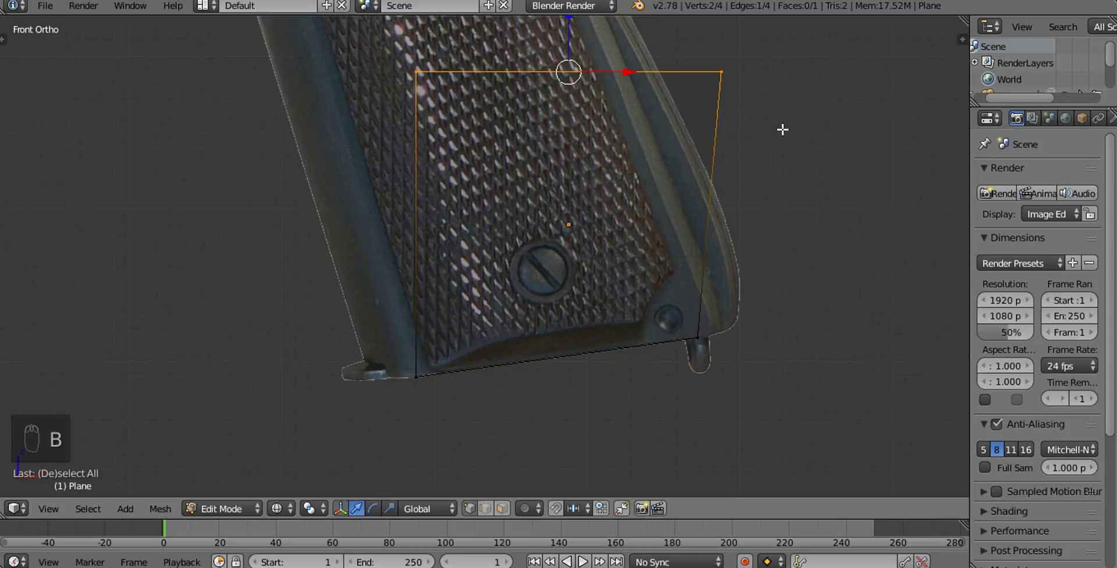
key(g)
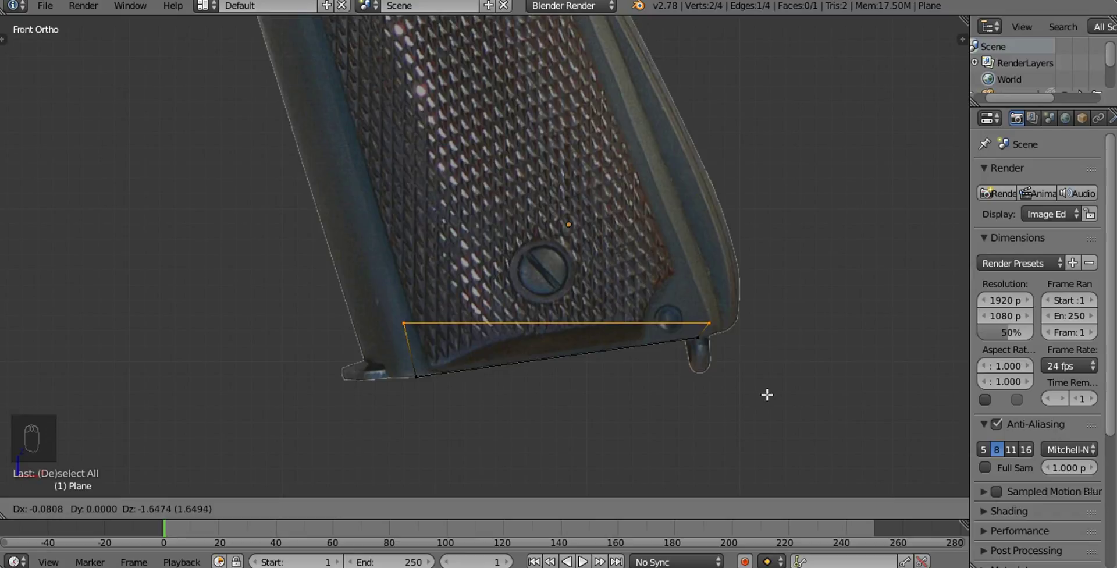
Move the left corner to the grip's bottom-left and select the strip's upper edge
key(b)
key(a)
key(b)
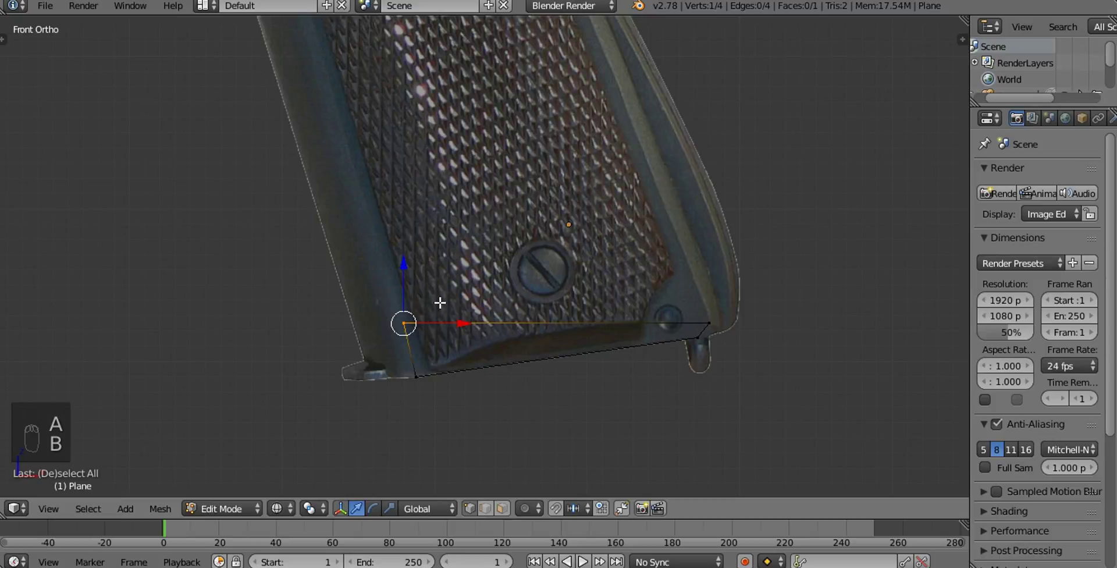
key(g)
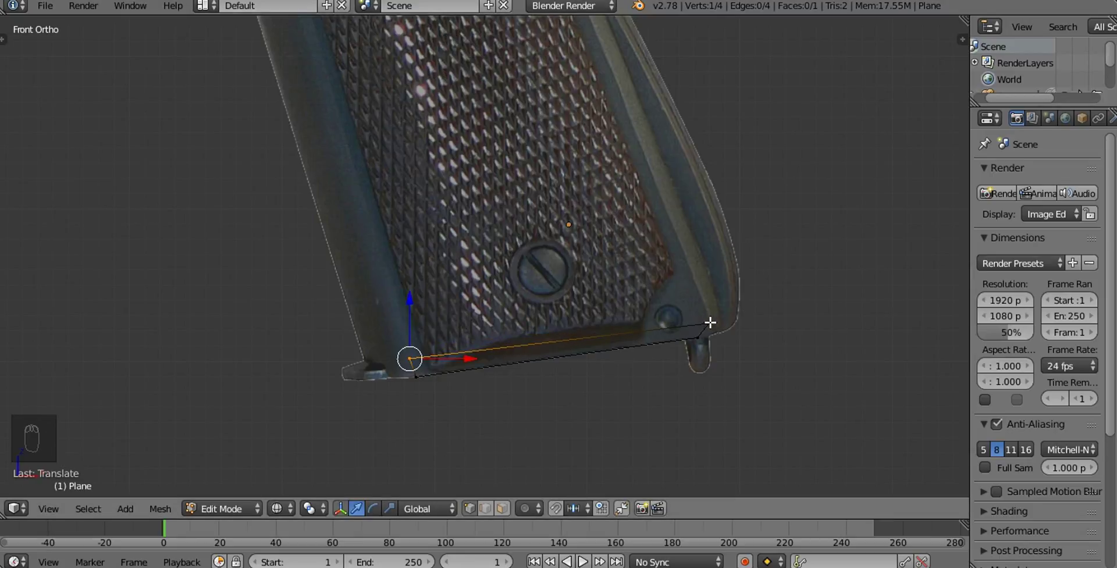
click(709, 320)
Extrude the top edge upward and fit its left corner to the grip outline
drag(608, 163, 696, 223)
key(e)
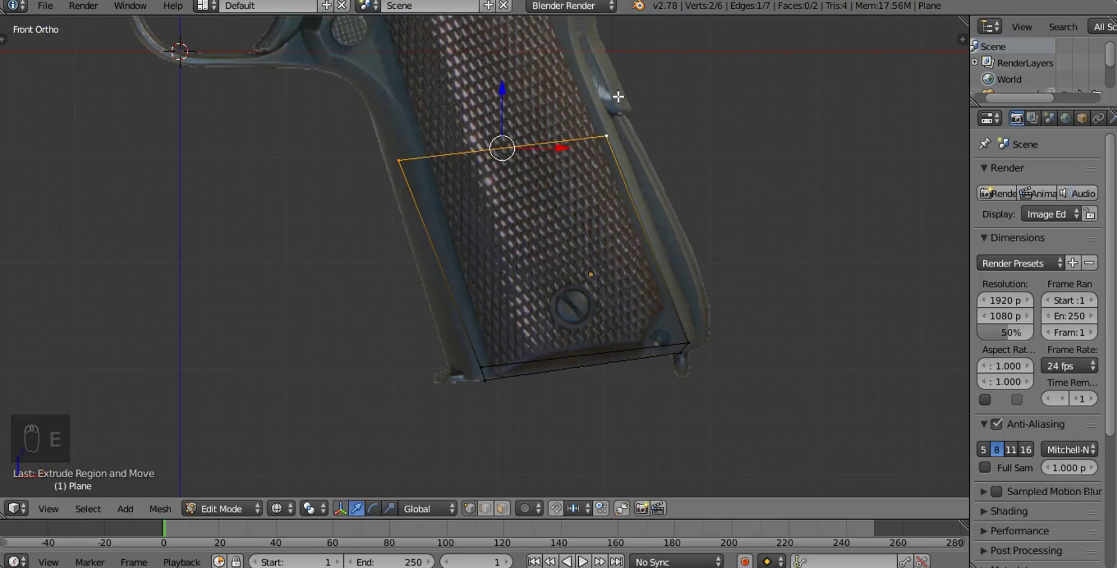
drag(630, 125, 702, 226)
key(g)
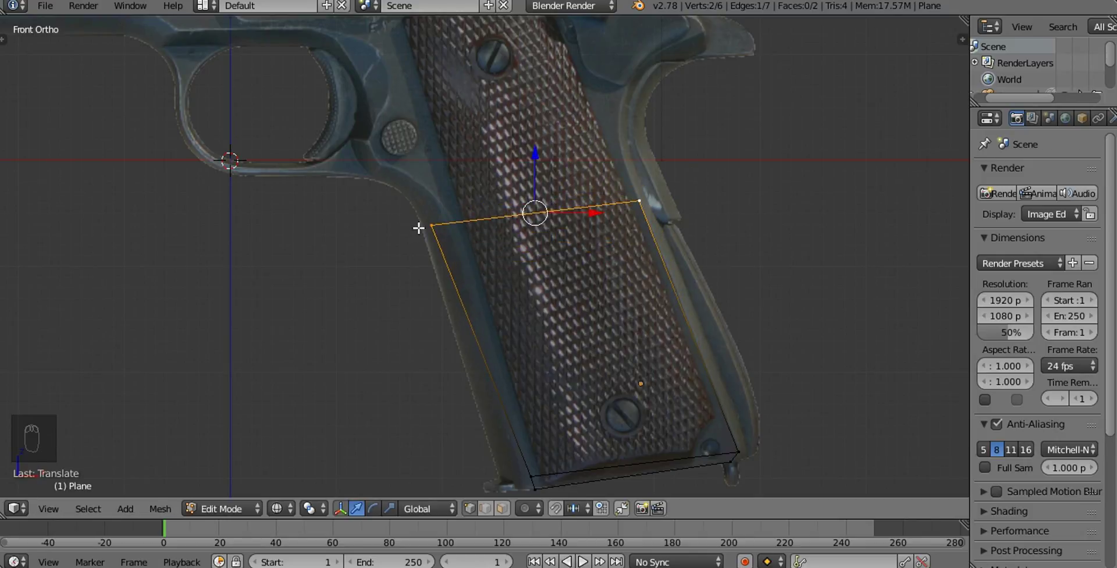
drag(431, 224, 516, 223)
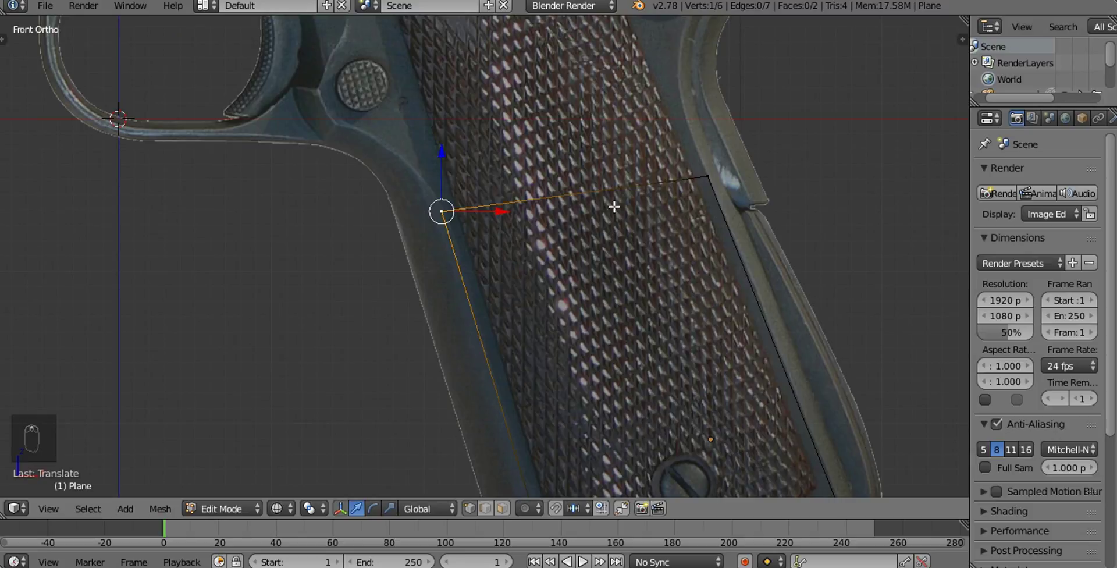
drag(619, 166, 763, 256)
click(762, 256)
Extrude a third face upward and align its top edge with the grip outline
key(e)
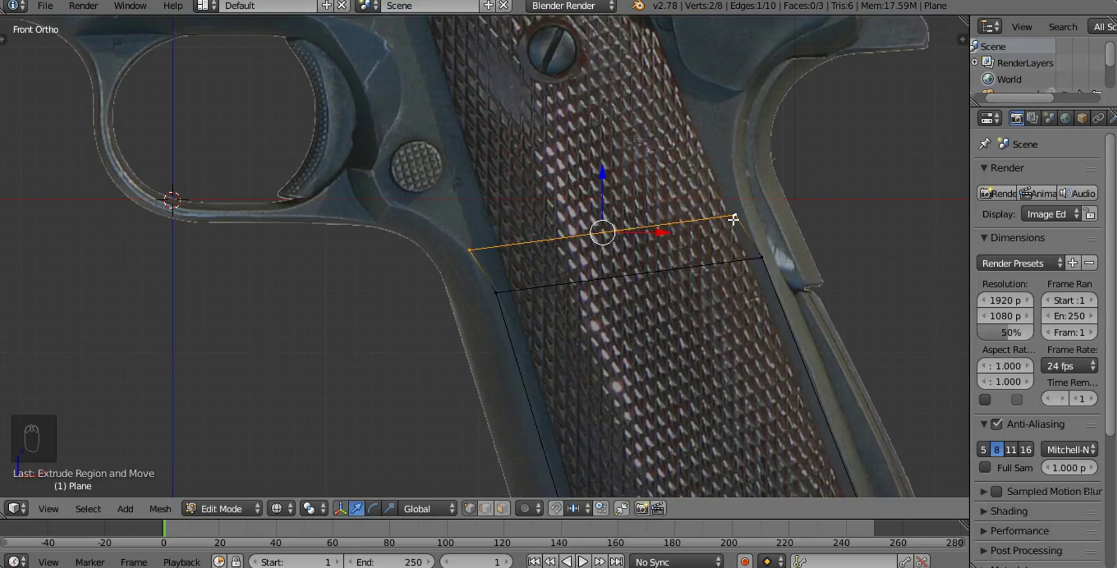
drag(734, 218, 461, 244)
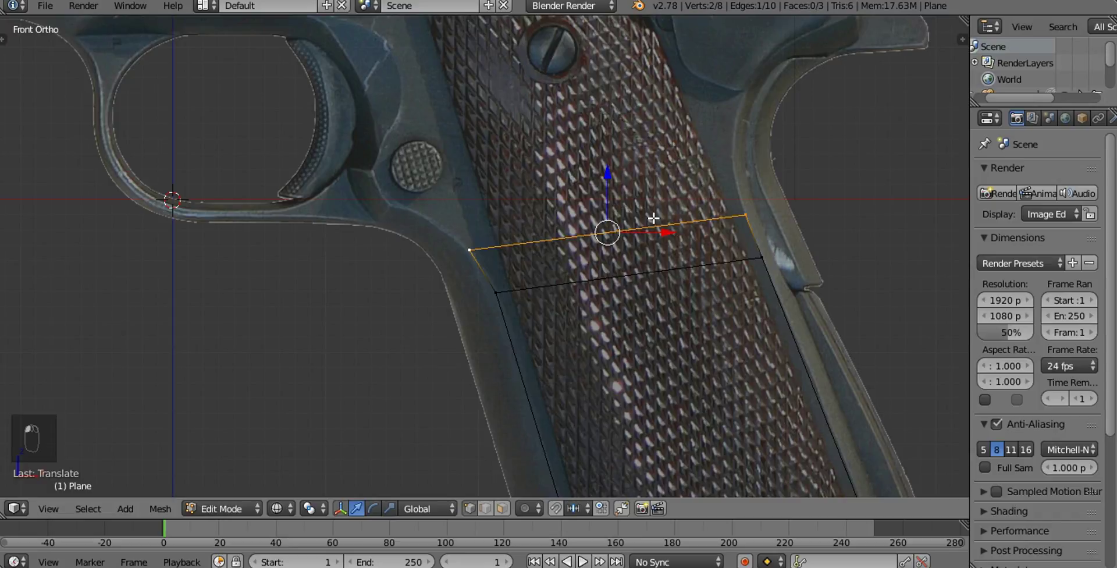
Extrude another row up the grip, fit it to the outline and undo a stray corner extrude
key(e)
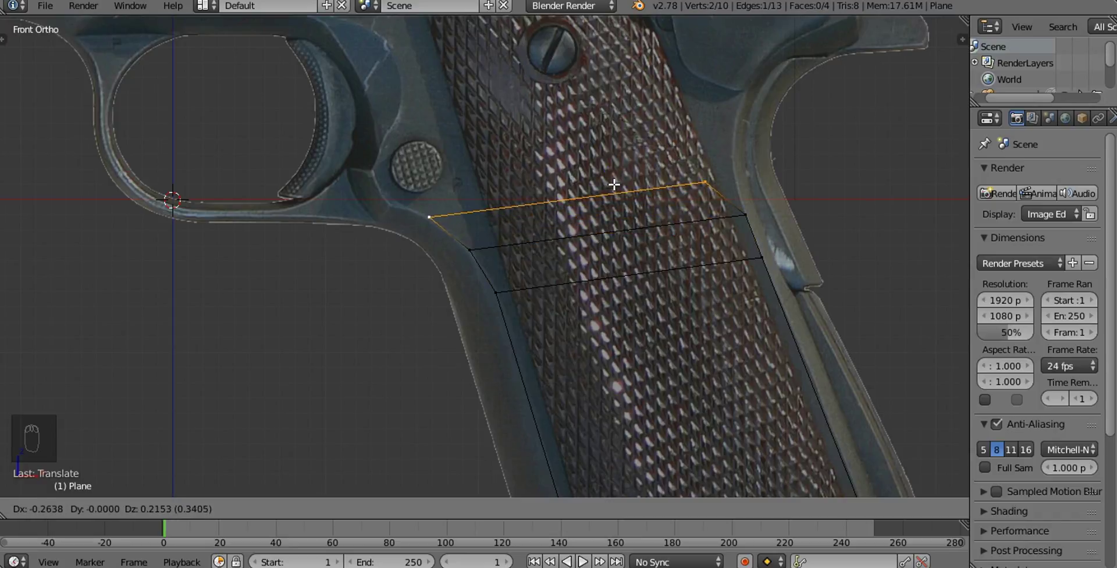
drag(703, 184, 661, 174)
drag(658, 180, 674, 222)
click(475, 267)
key(e)
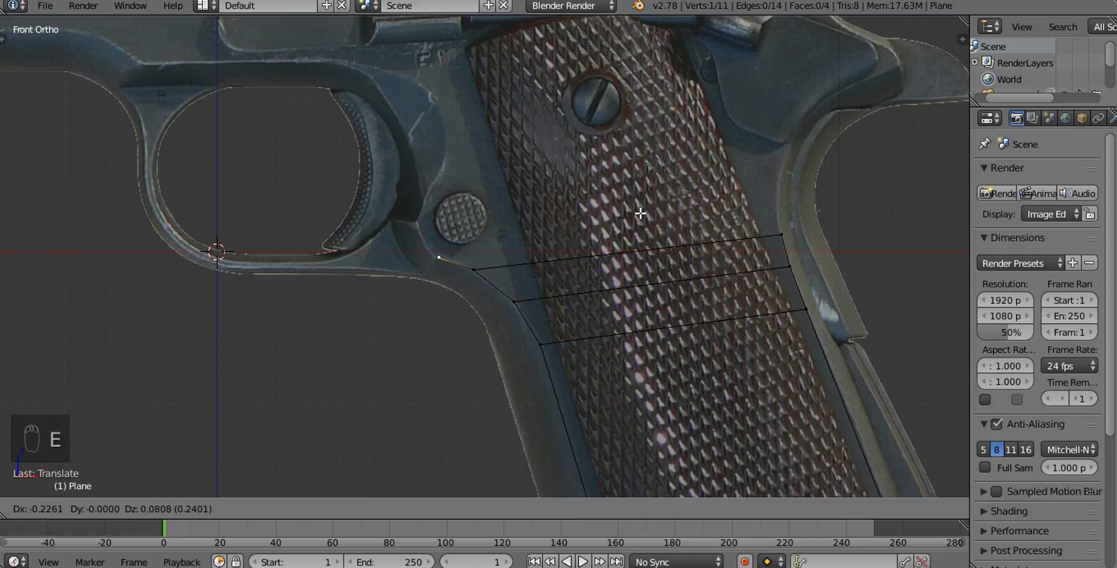
key(ctrl+z)
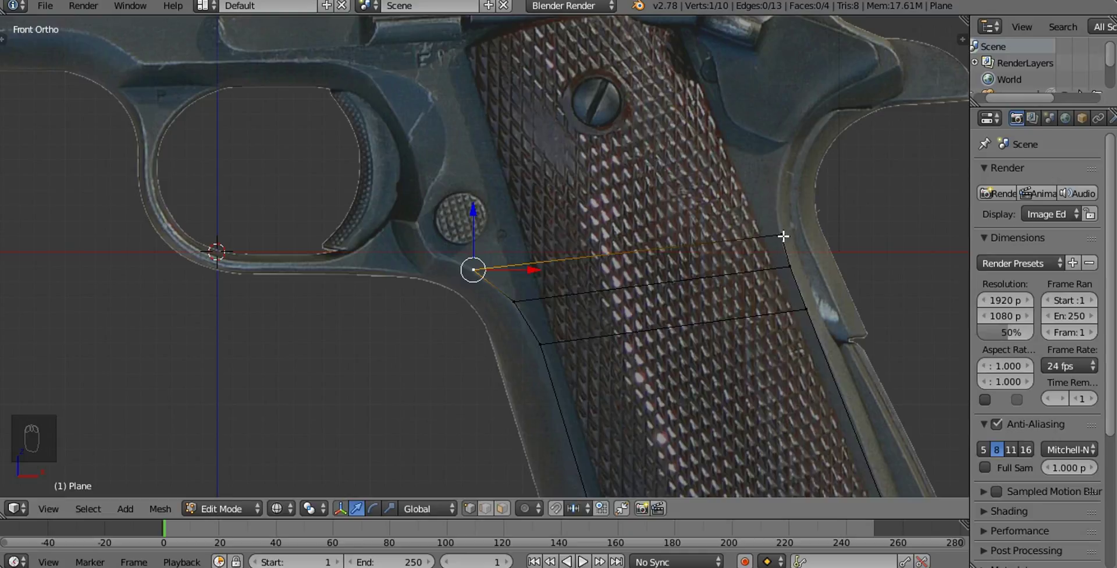
click(783, 231)
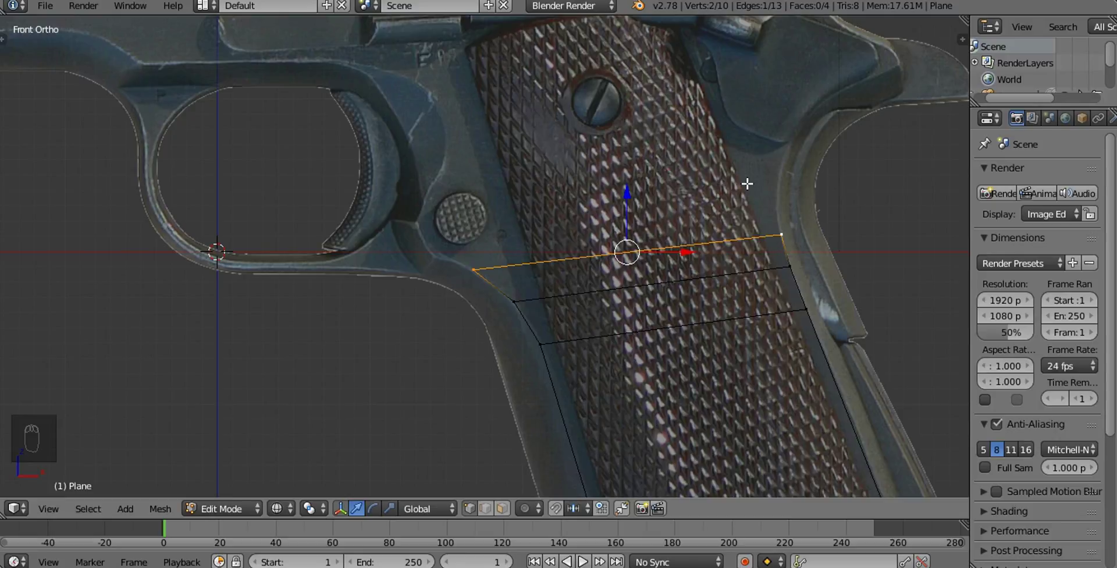
Extrude two more rows upward, adjusting each new edge's corners to the frame outline
key(e)
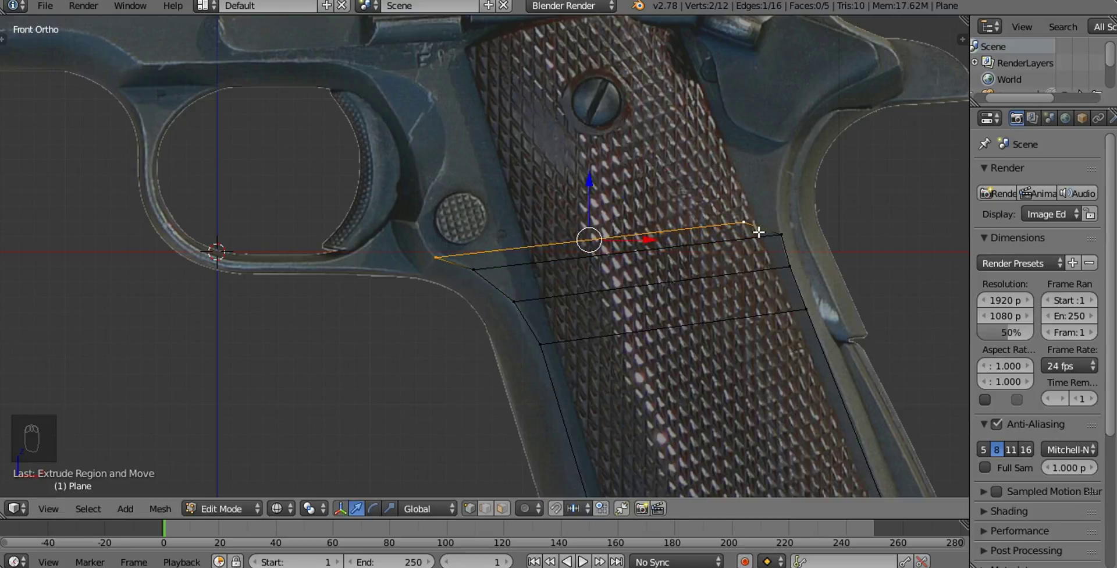
drag(745, 213, 842, 209)
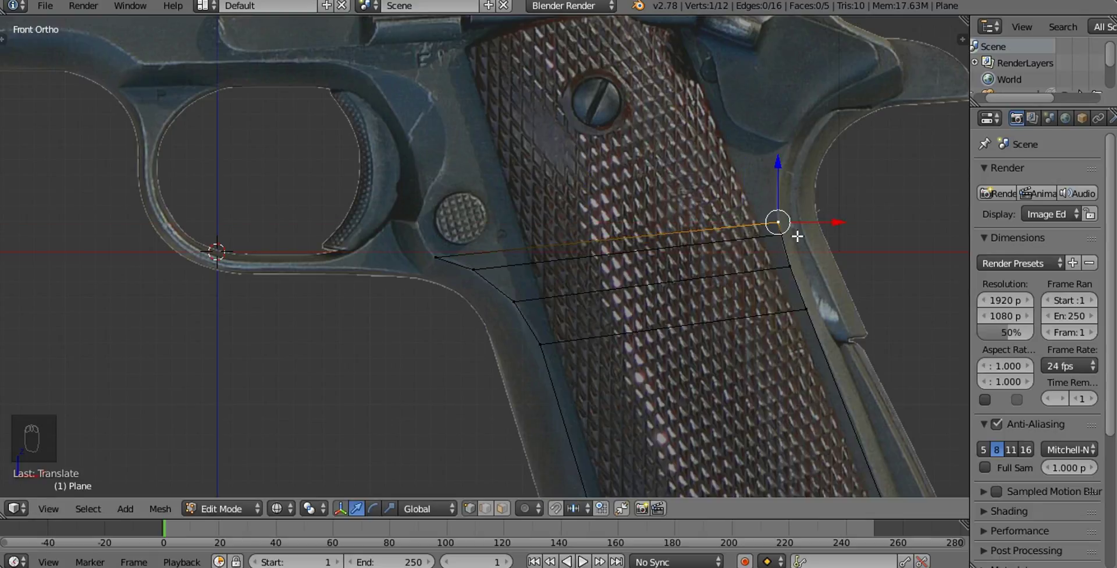
drag(782, 230, 447, 252)
drag(441, 241, 708, 183)
key(e)
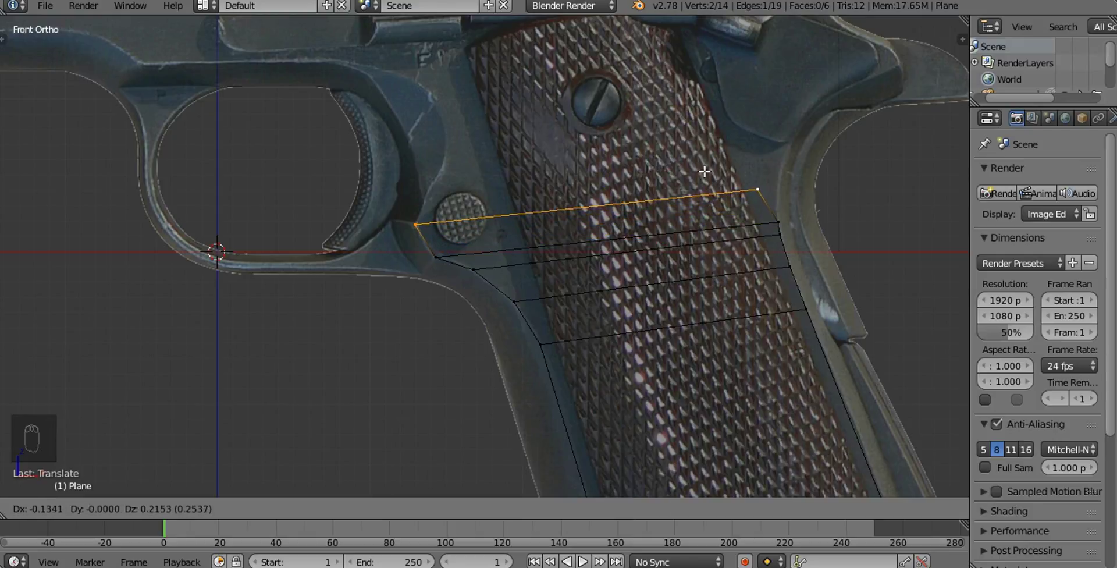
drag(755, 189, 887, 185)
drag(425, 220, 511, 156)
Reselect the grip's top edge and extrude an eighth row up toward the grip screw
key(e)
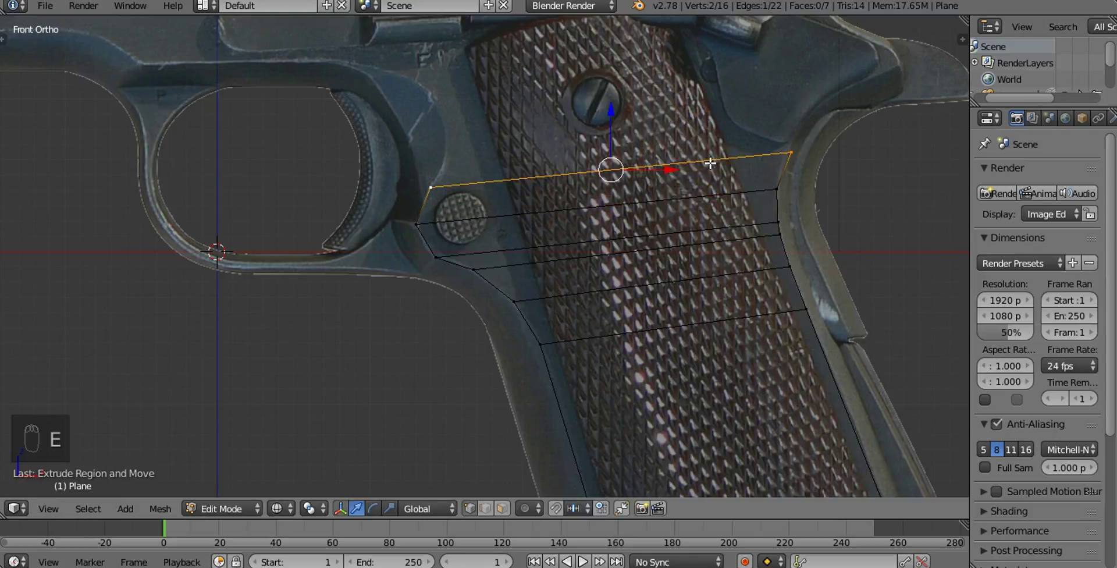
click(789, 153)
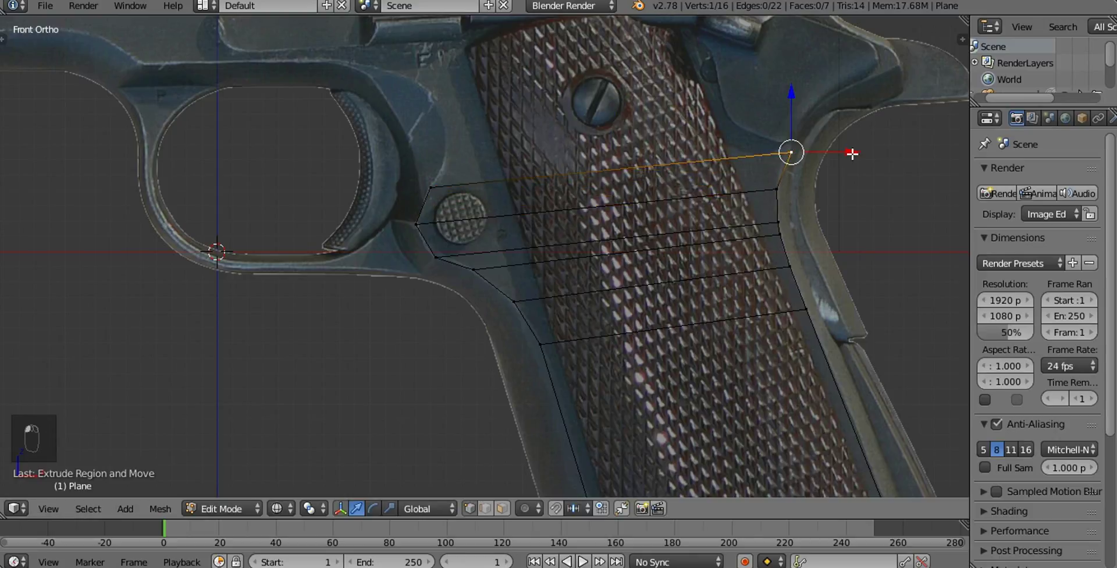
click(853, 153)
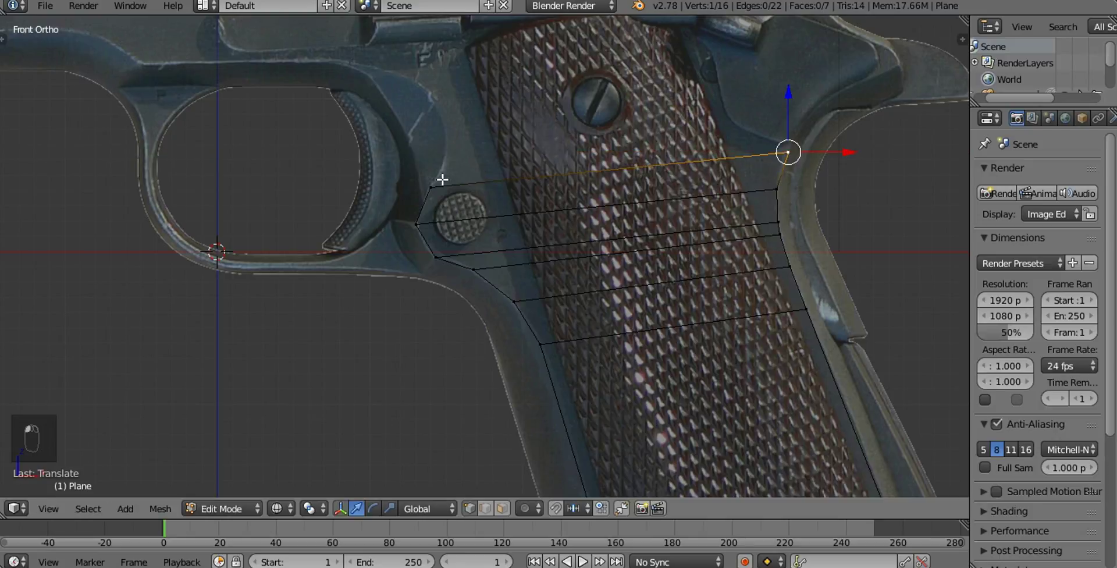
click(433, 180)
key(e)
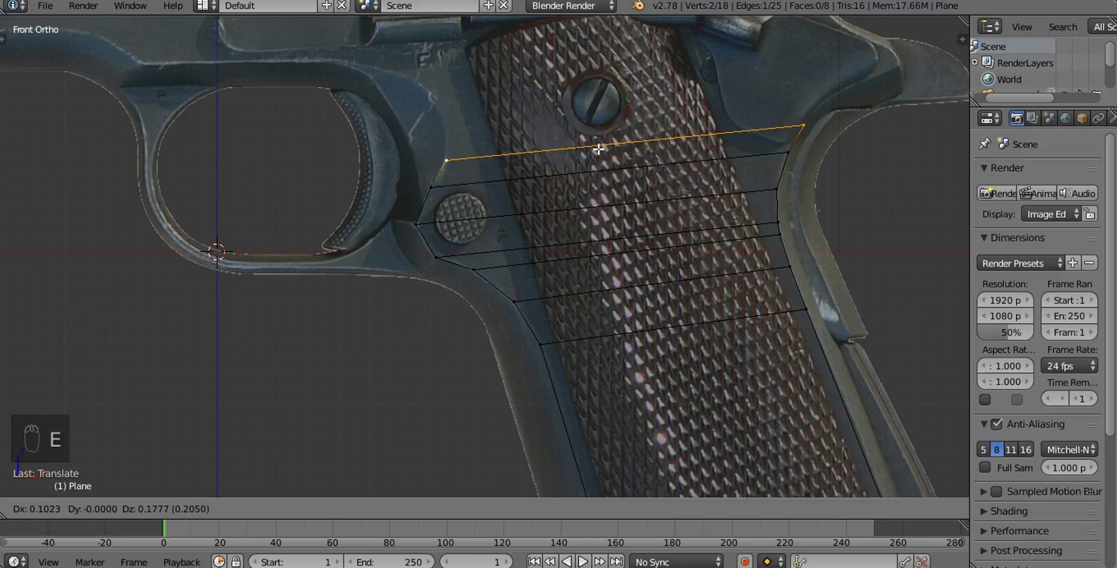
Extrude two rows upward, lifting the rear vertex toward the tang outline
key(e)
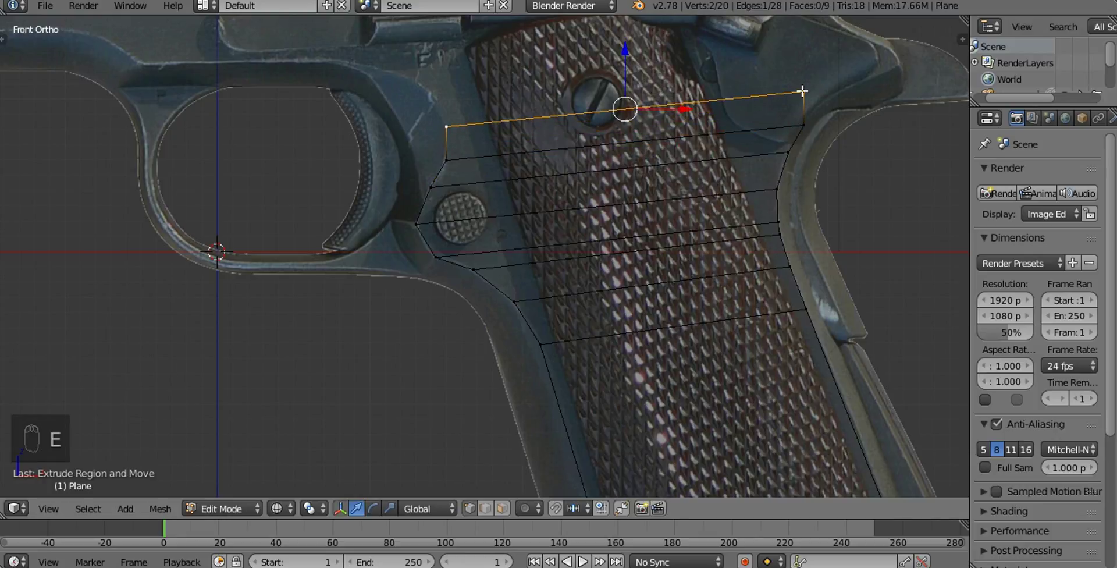
drag(822, 96, 895, 96)
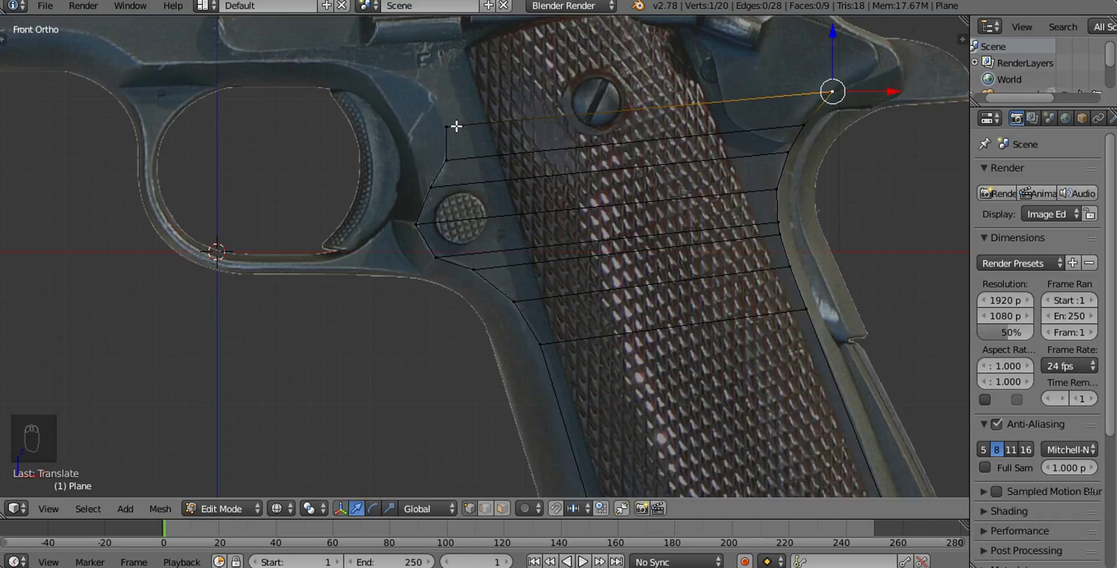
click(455, 122)
key(e)
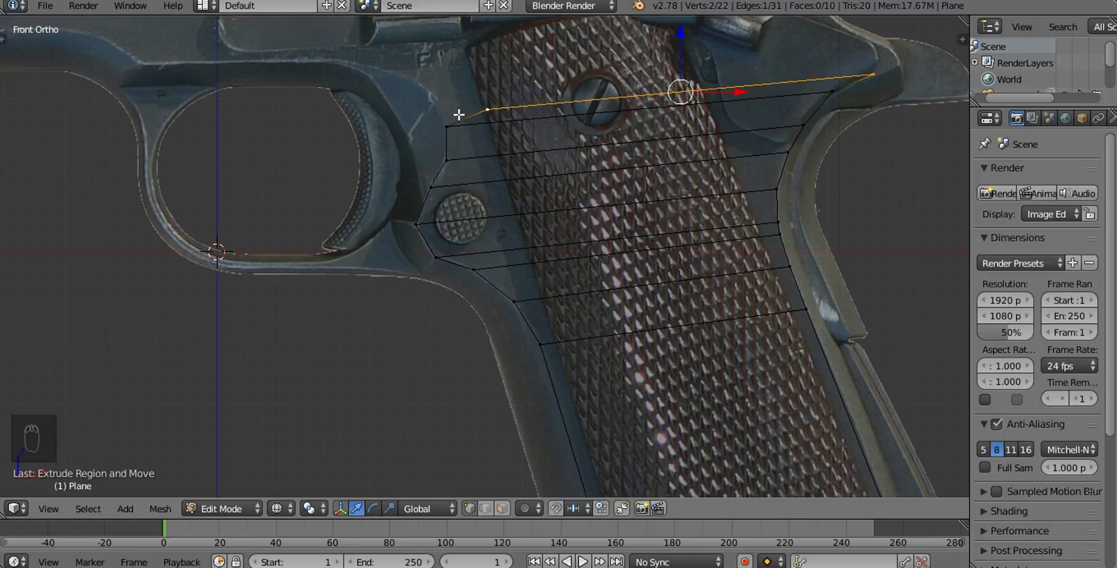
drag(491, 106, 494, 109)
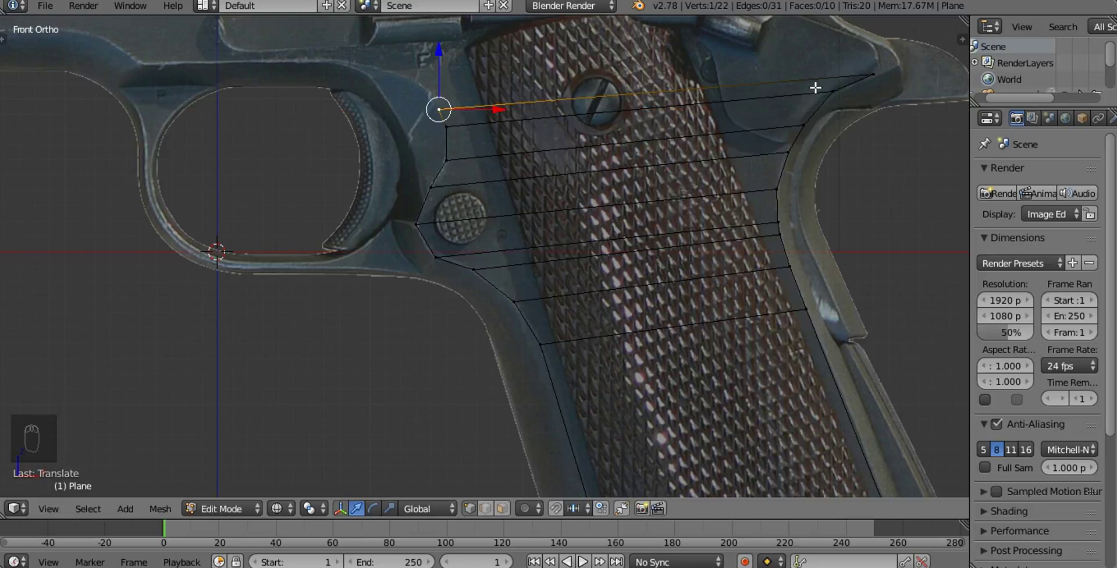
Extrude two further rows to the top of the grip, aligning edges with the photo outline
click(865, 68)
key(e)
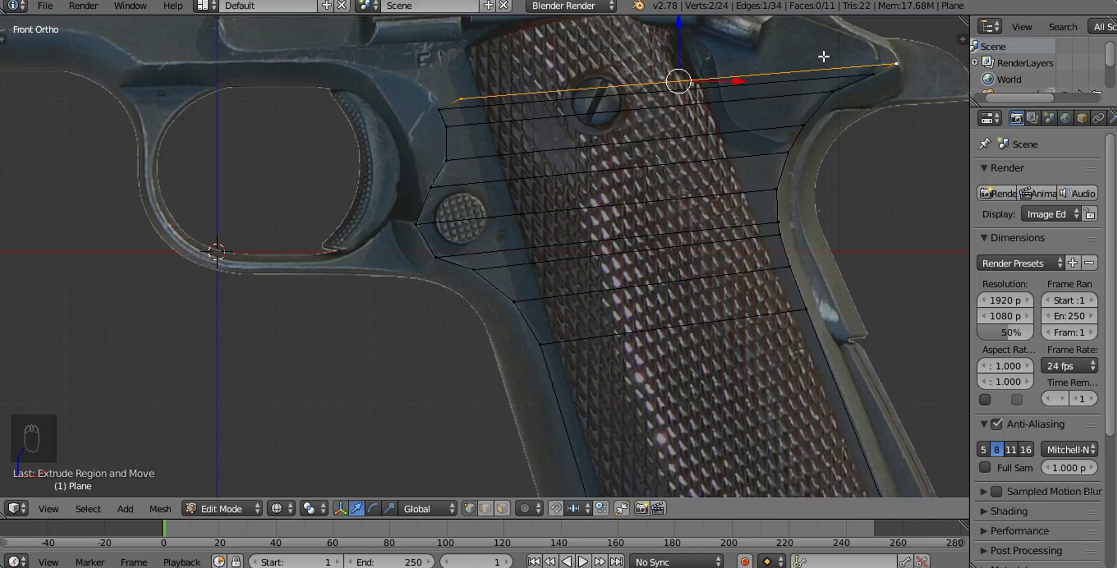
drag(458, 94, 495, 83)
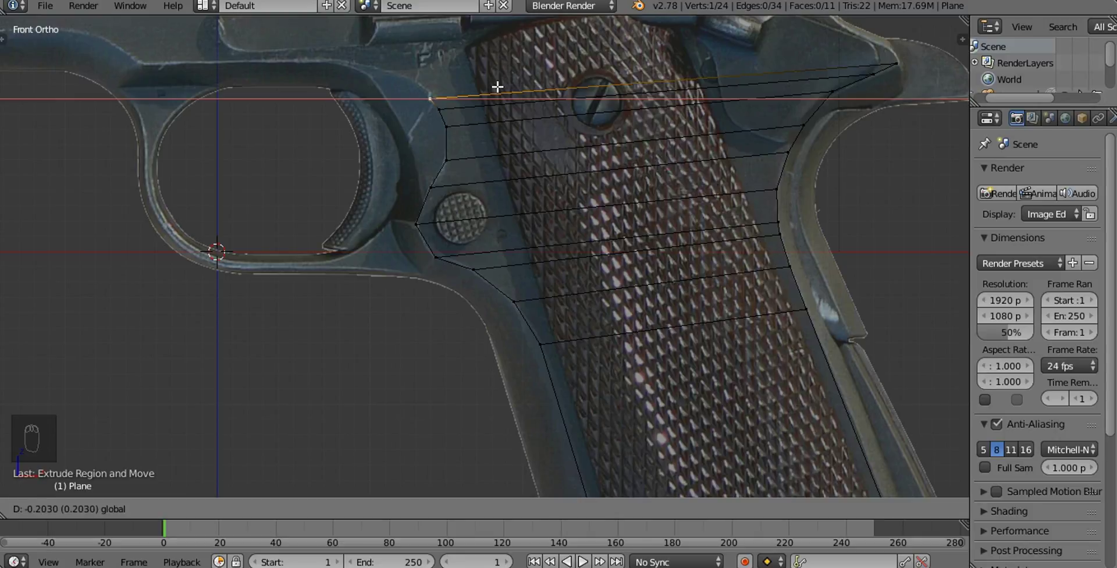
click(893, 61)
drag(824, 105, 750, 217)
key(e)
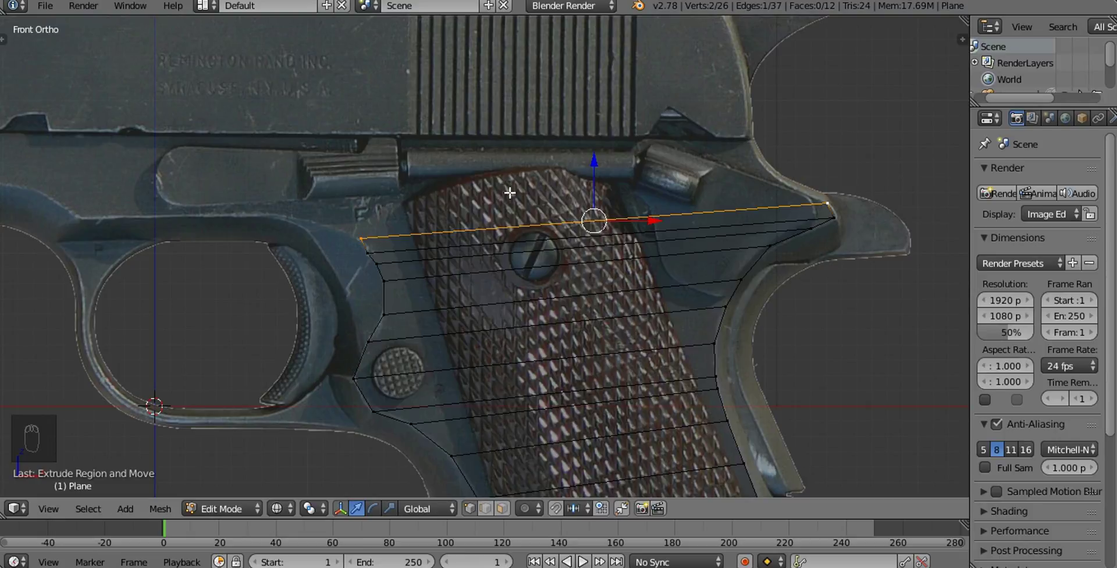
Position the row under the slide, extrude the front vertex forward and raise the edge to the slide line
drag(363, 233, 793, 202)
click(825, 197)
key(e)
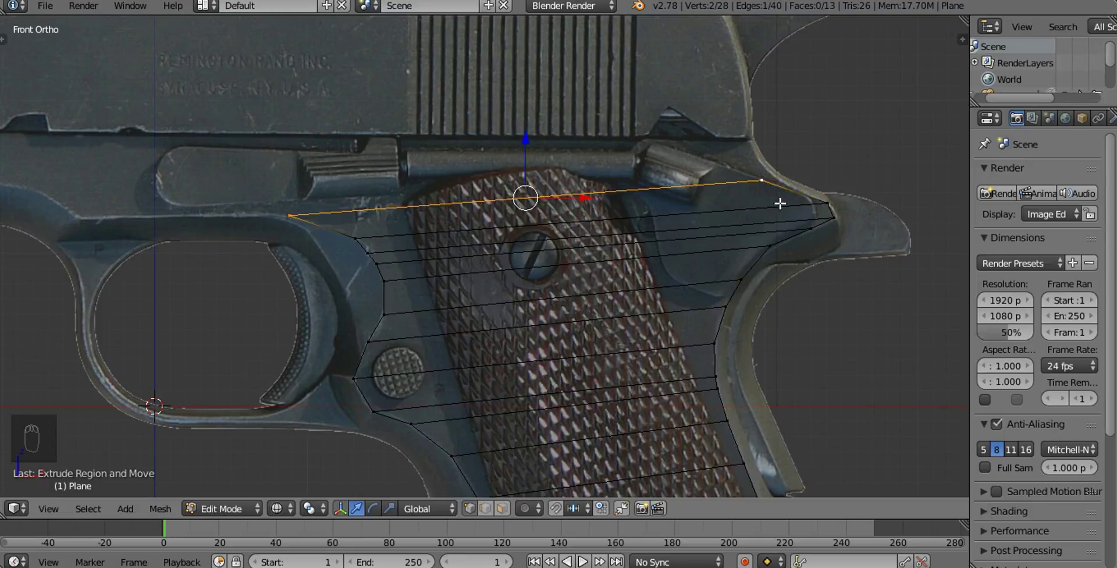
drag(767, 179, 789, 177)
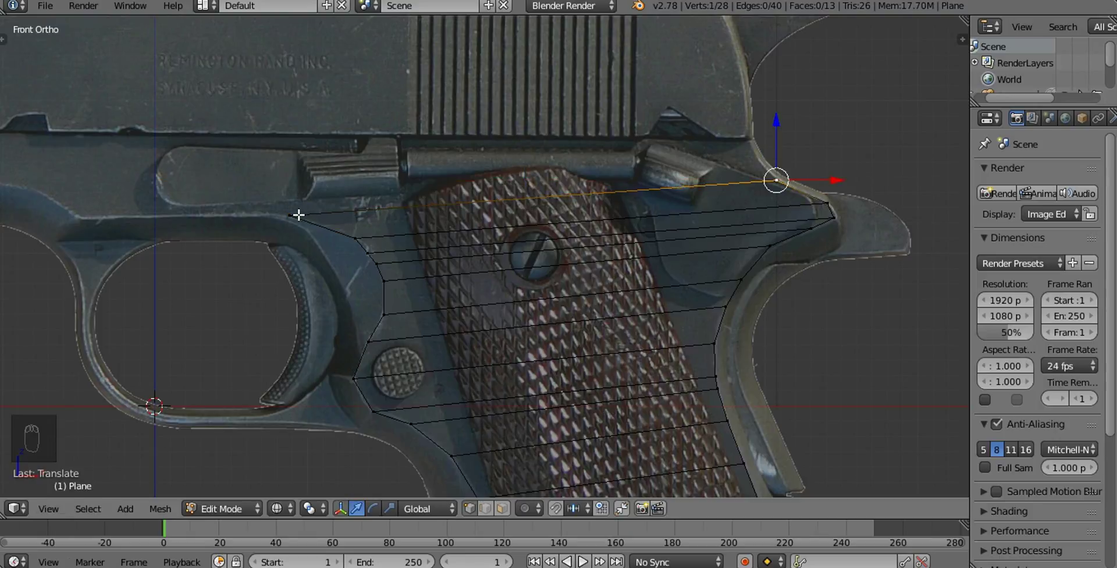
key(e)
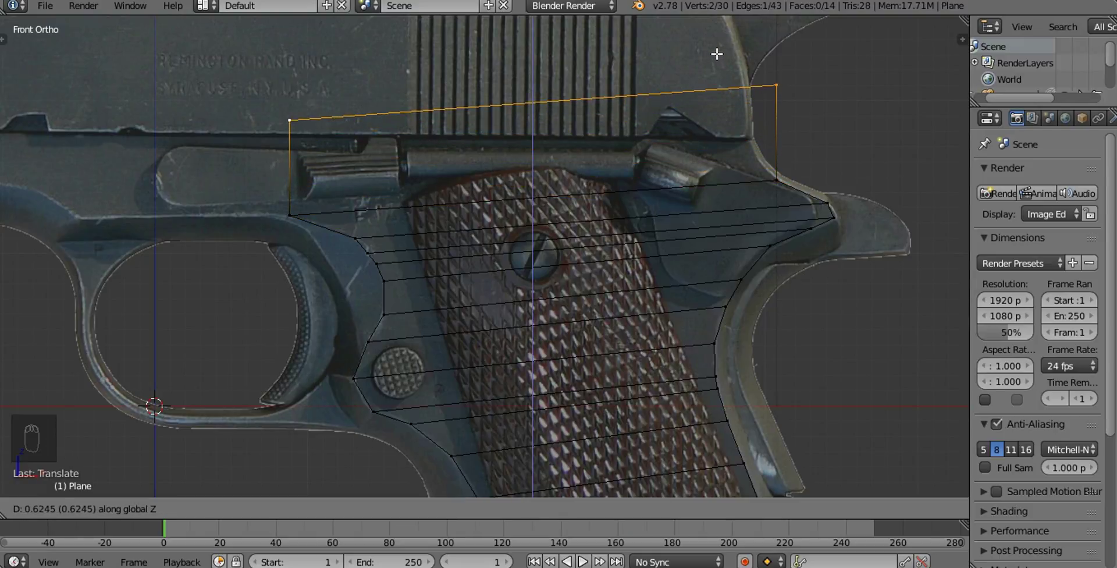
drag(775, 83, 780, 217)
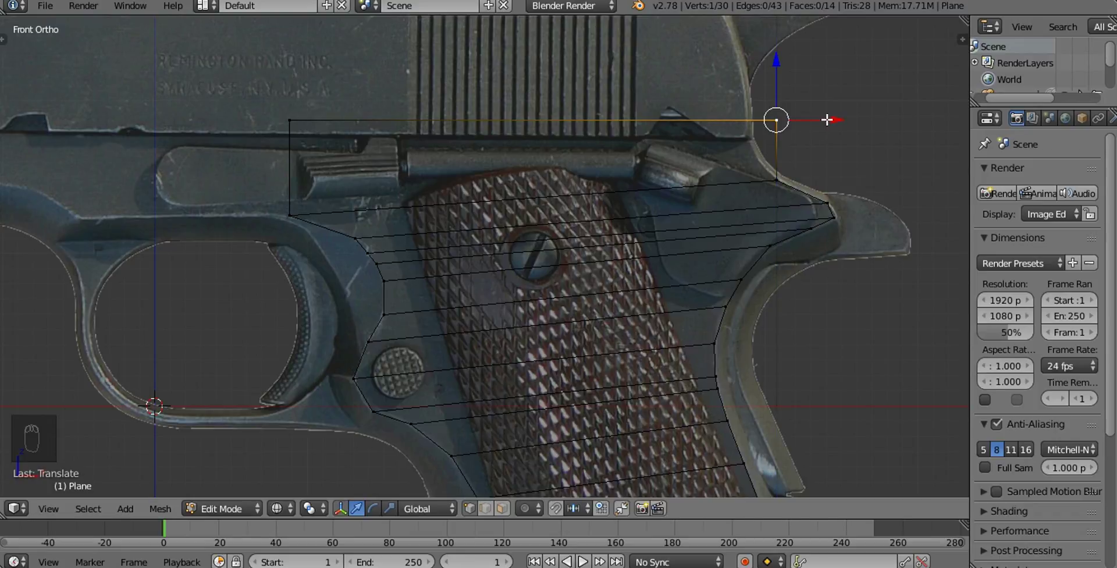
Fit the rear top vertex to the slide line and extrude the front edge forward above the trigger
click(836, 114)
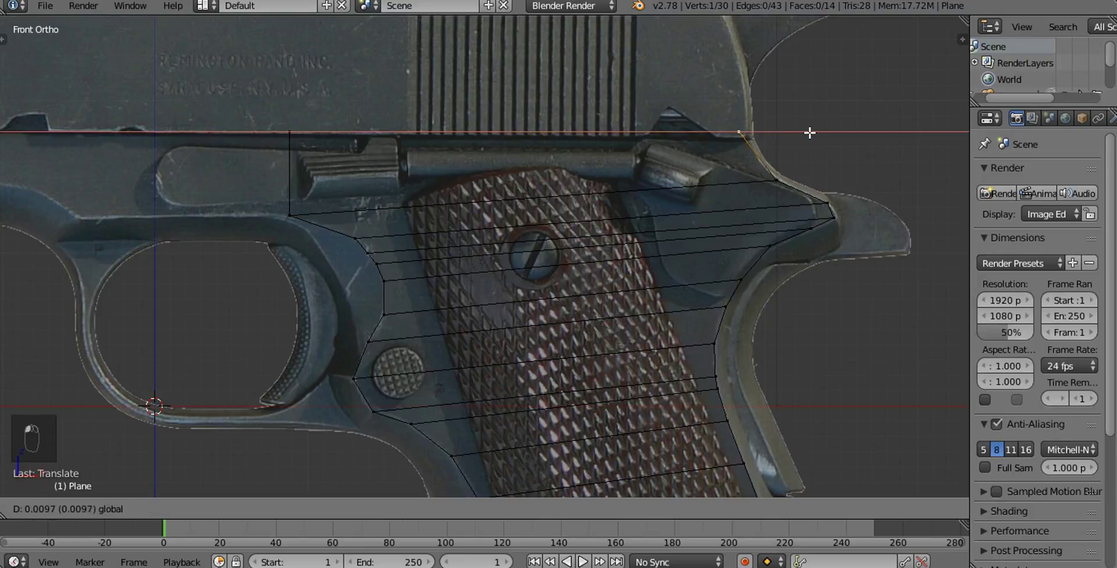
drag(670, 157, 458, 136)
drag(457, 135, 678, 190)
drag(512, 173, 477, 186)
key(e)
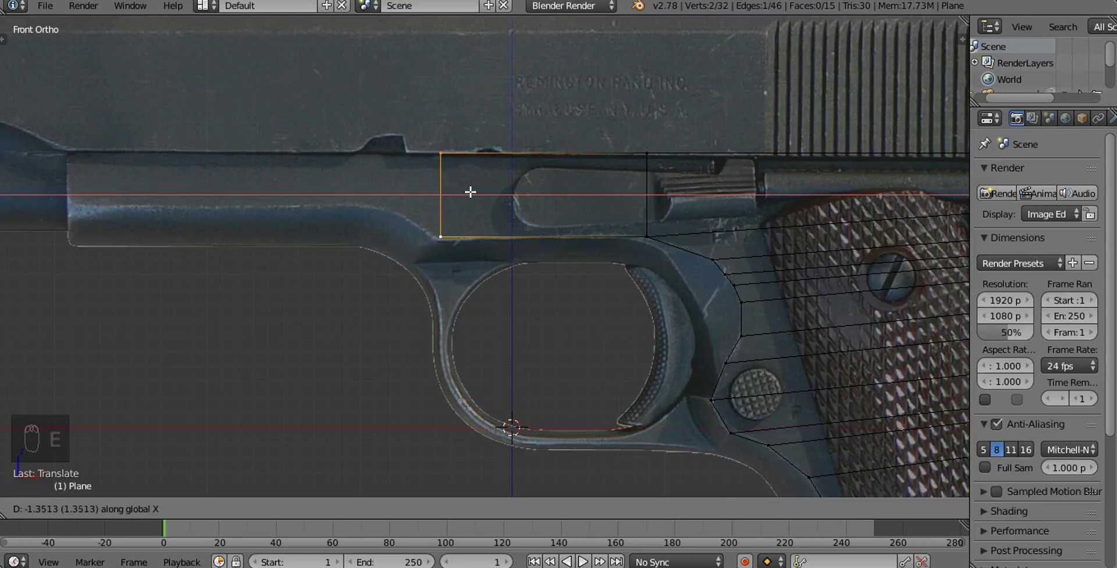
Extrude the front edge forward three times along the dust cover to the frame's front end
drag(498, 196, 763, 197)
key(e)
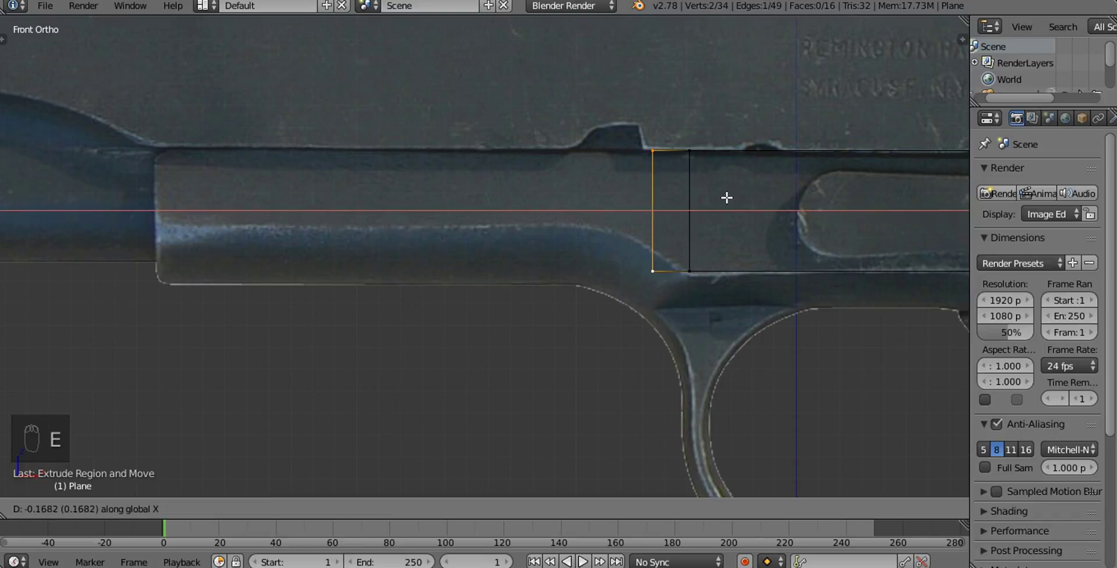
drag(648, 268, 645, 153)
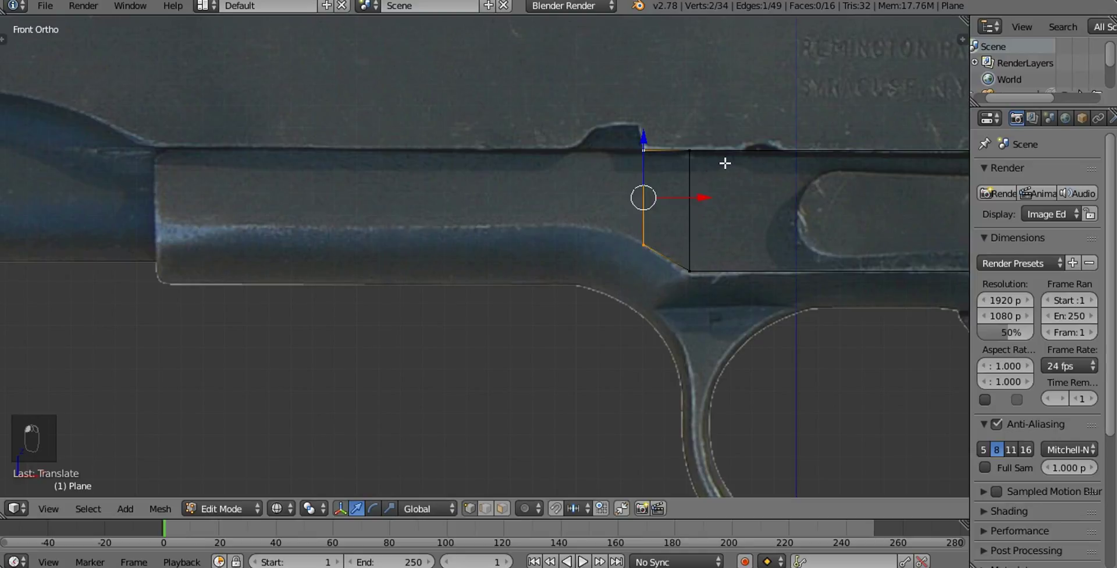
key(e)
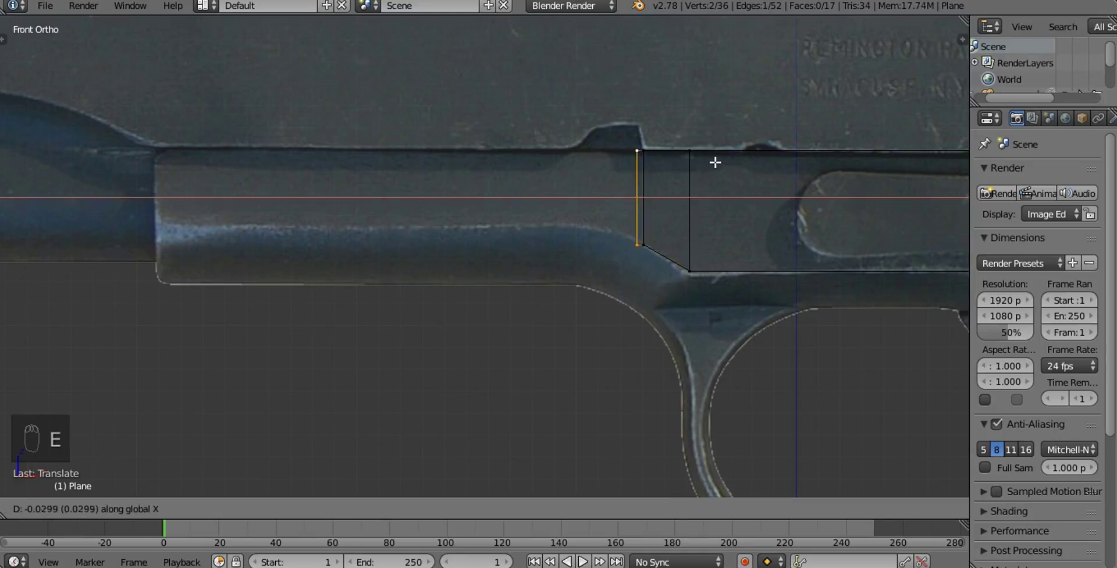
drag(608, 240, 611, 170)
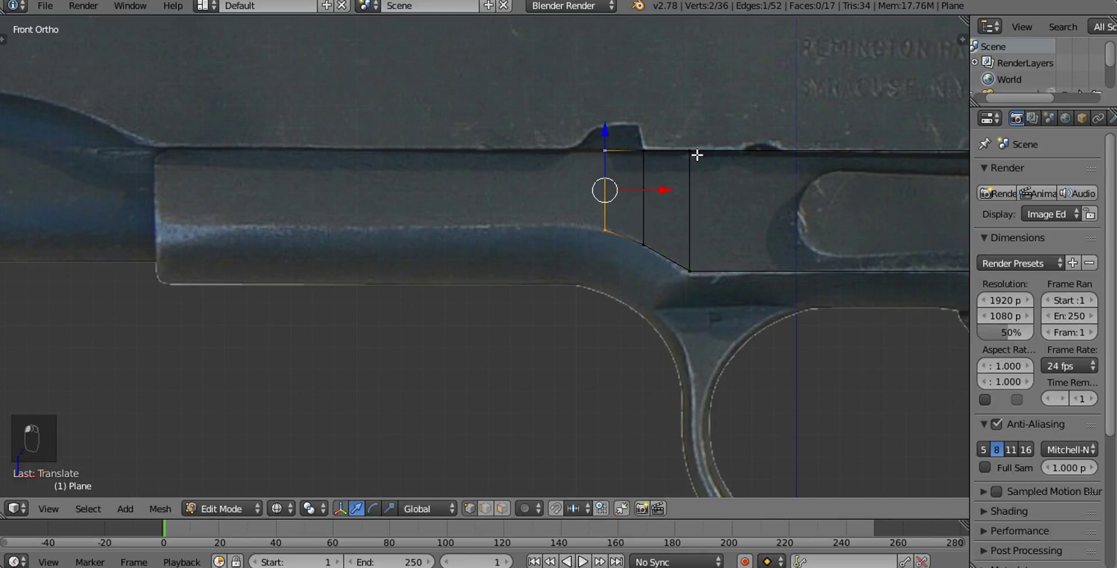
key(e)
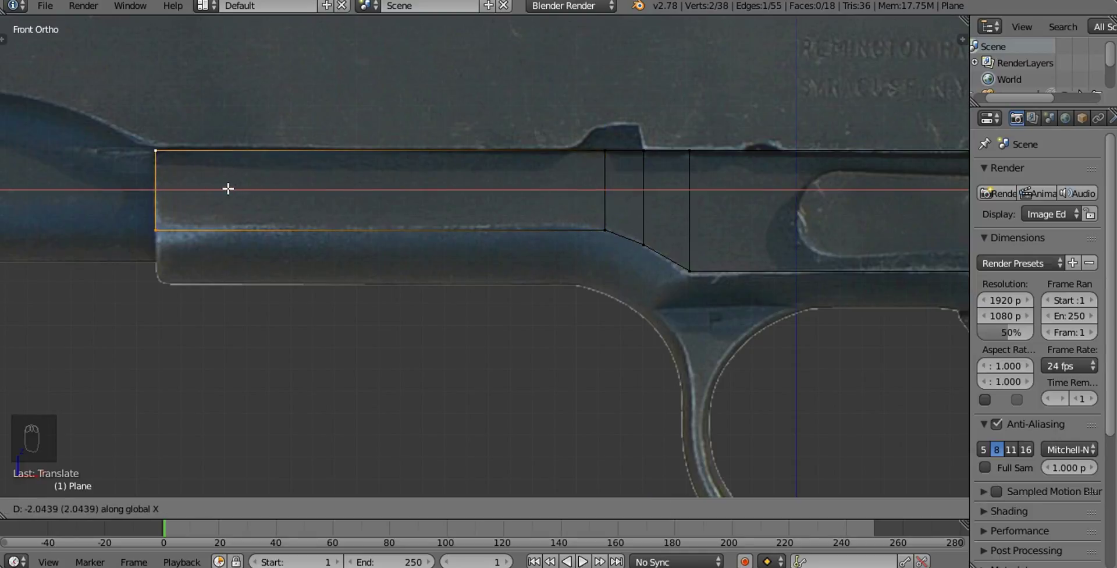
drag(401, 194, 525, 201)
key(a)
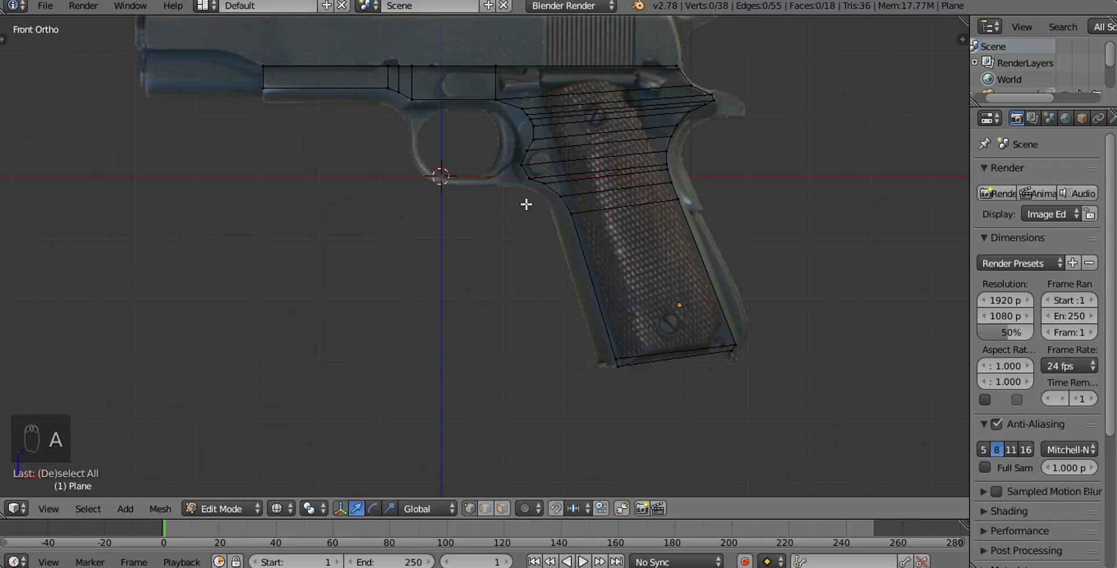
Select the whole frame outline and extrude it along Y into a solid block with thickness
drag(527, 210, 722, 223)
key(z)
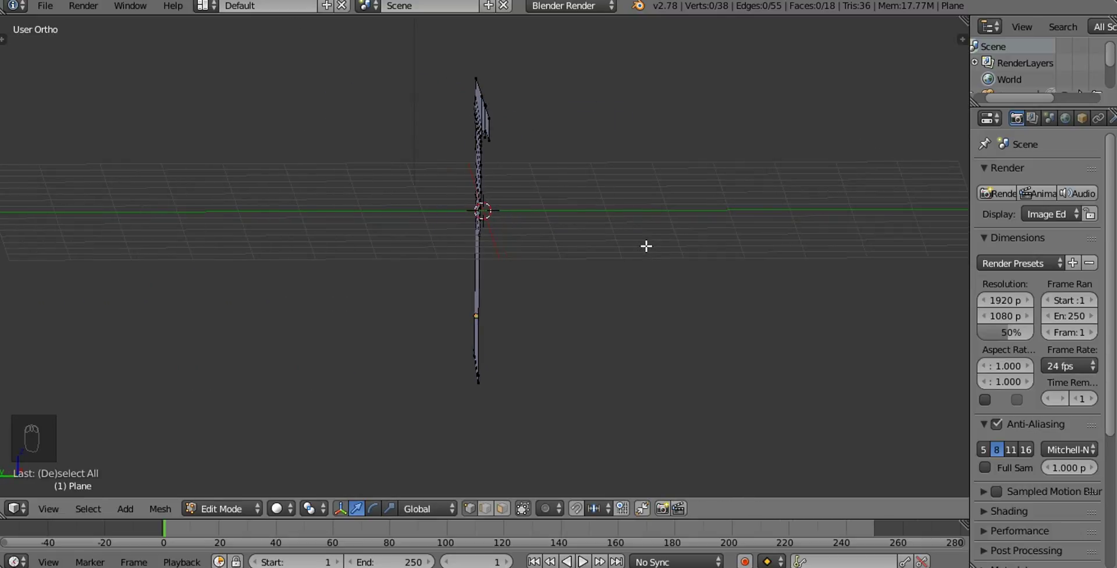
key(a)
drag(645, 242, 623, 244)
key(e)
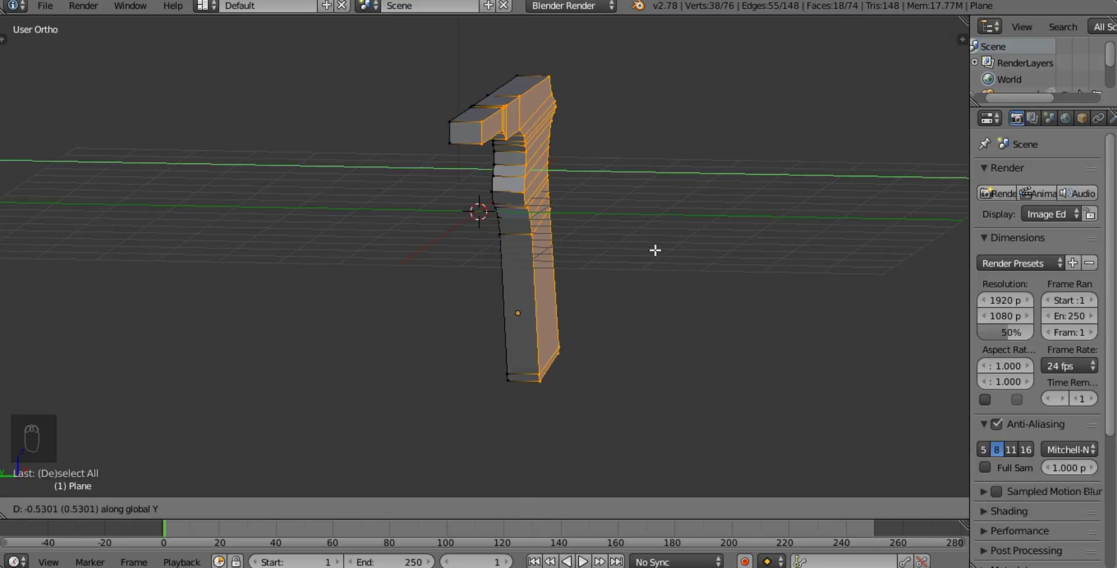
drag(661, 251, 521, 191)
click(520, 191)
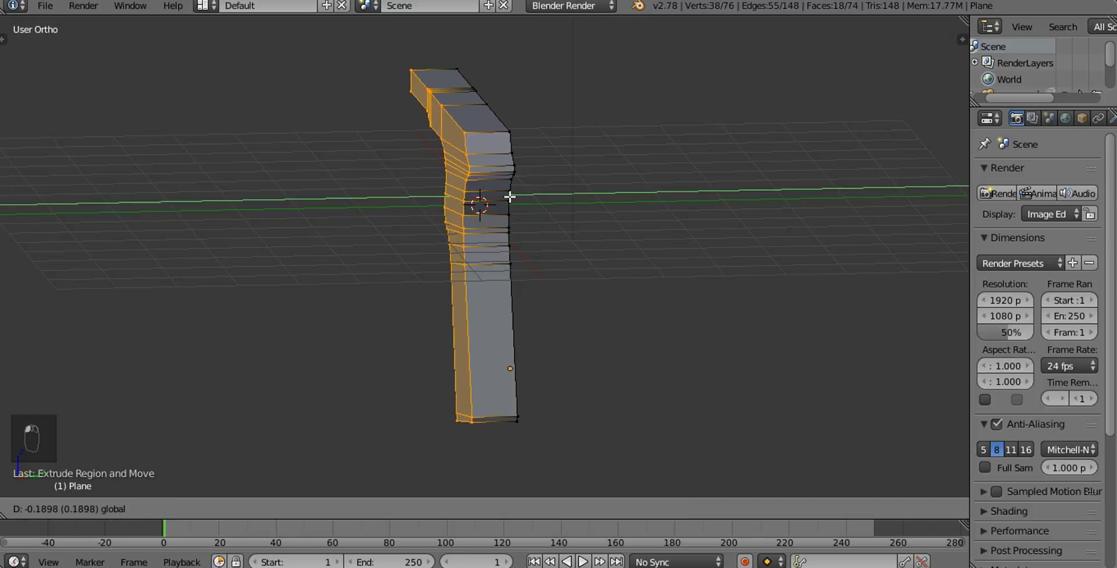
Orbit to inspect the solid frame's depth, then return to Front view in Edit Mode
drag(485, 214, 508, 230)
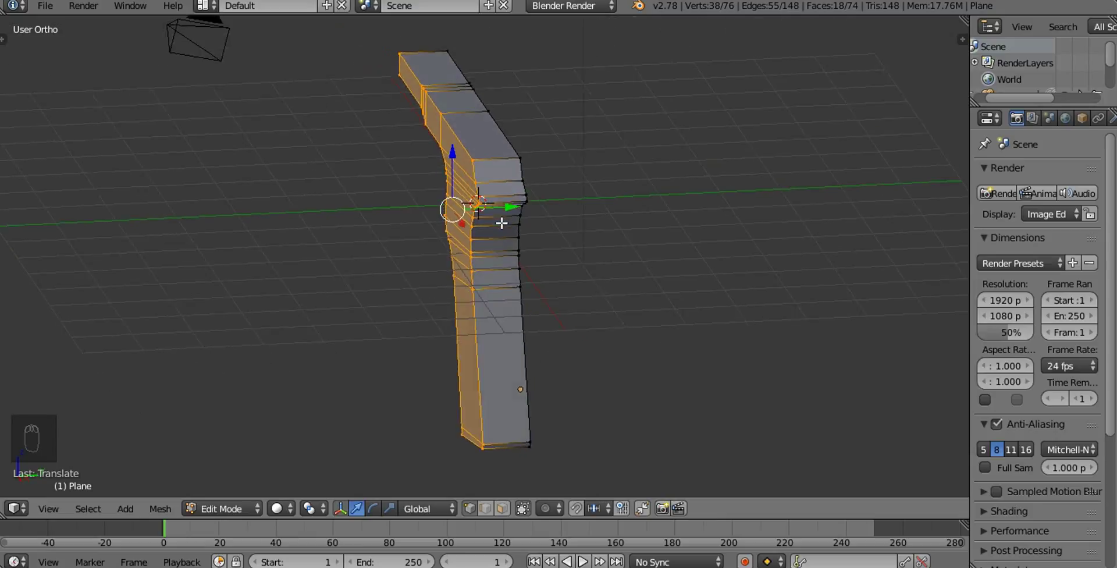
key(Tab)
drag(478, 224, 711, 159)
drag(762, 172, 752, 197)
key(KP_1)
key(Tab)
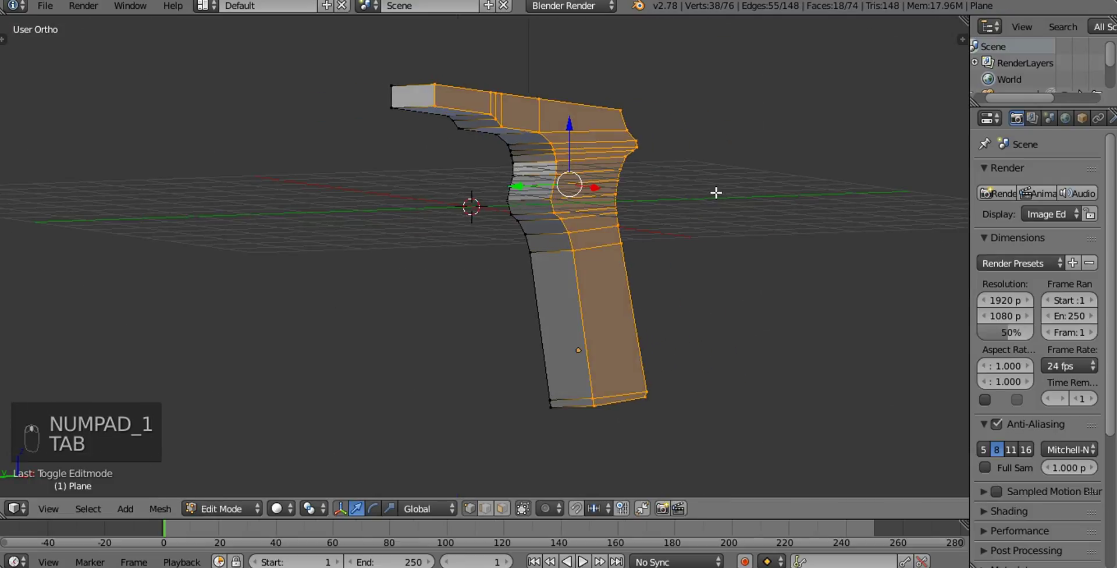
Scale the front face strip of the grip inward to bevel the frame's front edge
key(a)
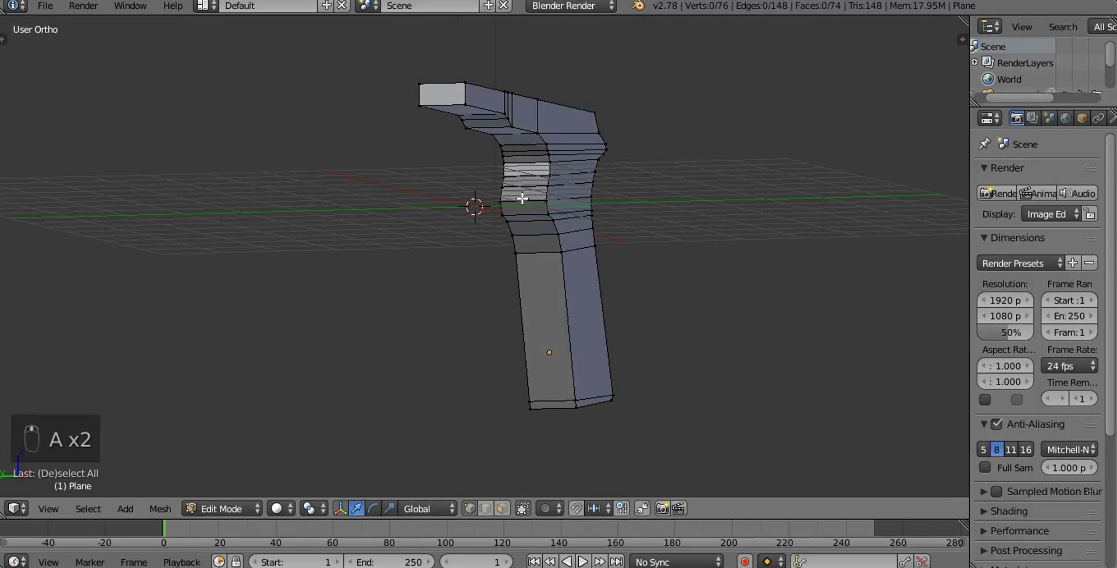
key(ctrl+r)
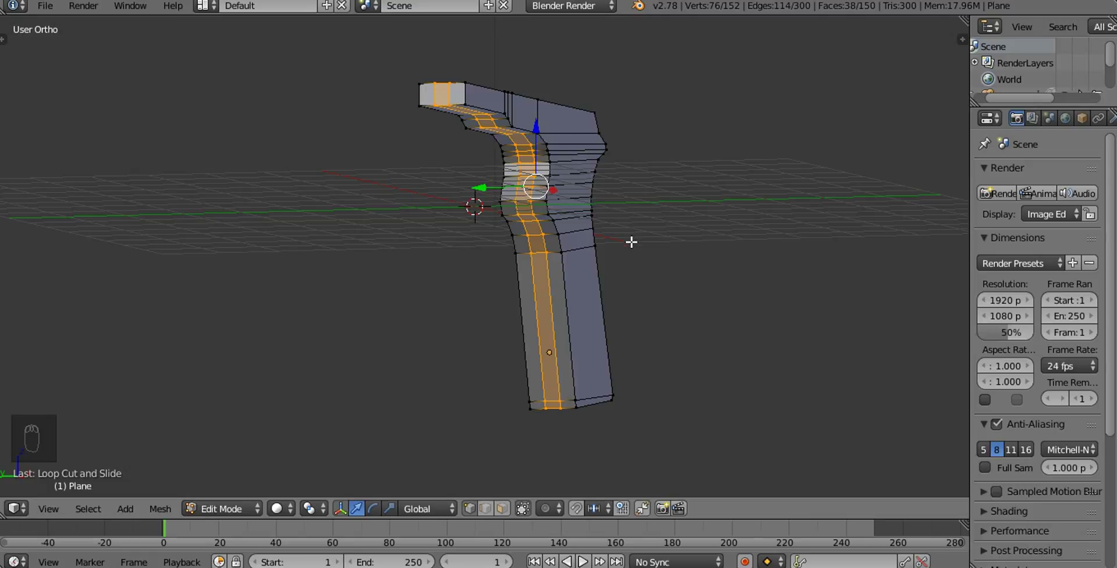
key(s)
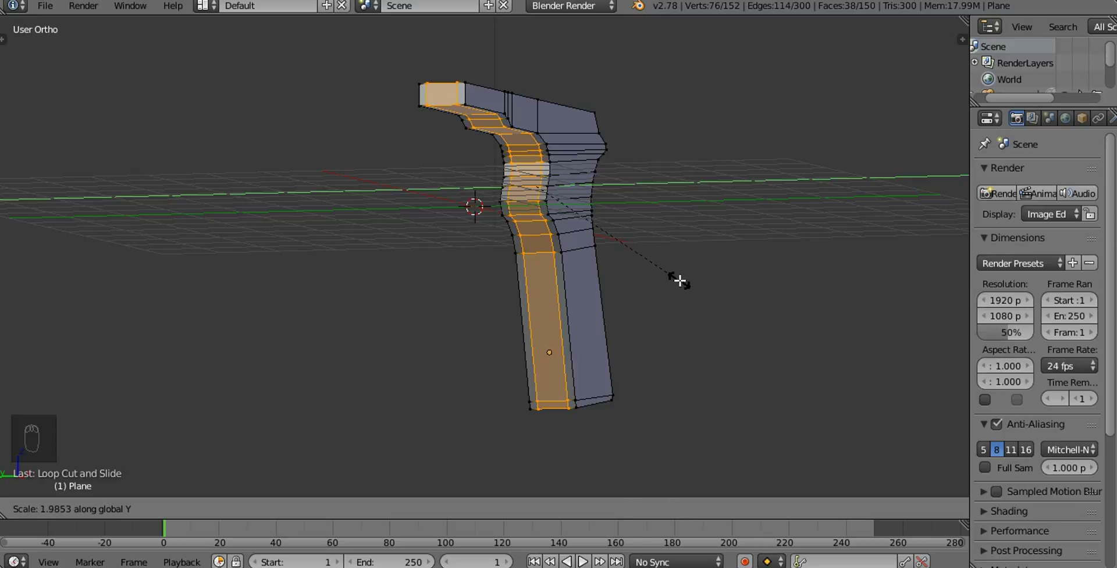
drag(690, 272, 702, 257)
Return to the front orthographic view with the mesh see-through over the photo
key(KP_1)
drag(646, 243, 600, 281)
key(z)
Zoom from the whole pistol outline down onto the bottom of the grip
key(c)
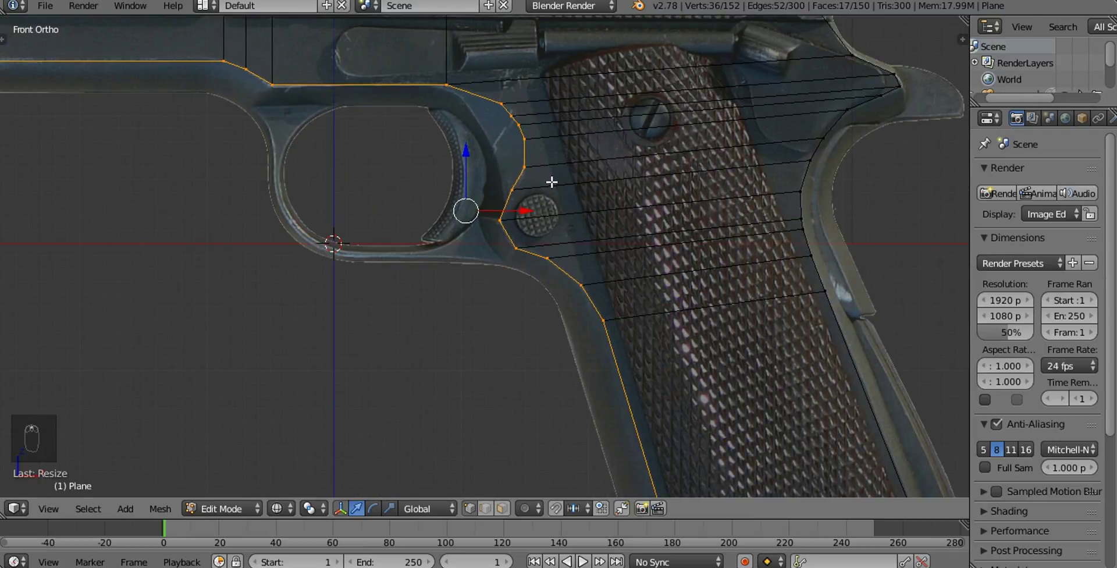
drag(580, 169, 639, 145)
key(g)
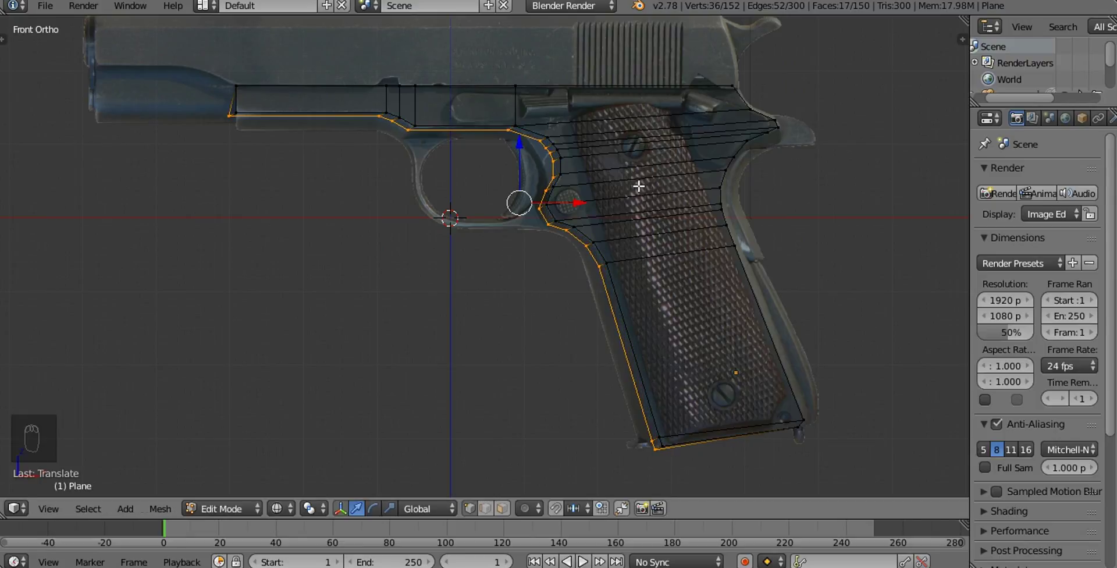
drag(622, 287, 527, 288)
Start moving the grip's bottom front corner vertex toward the photo edge
key(a)
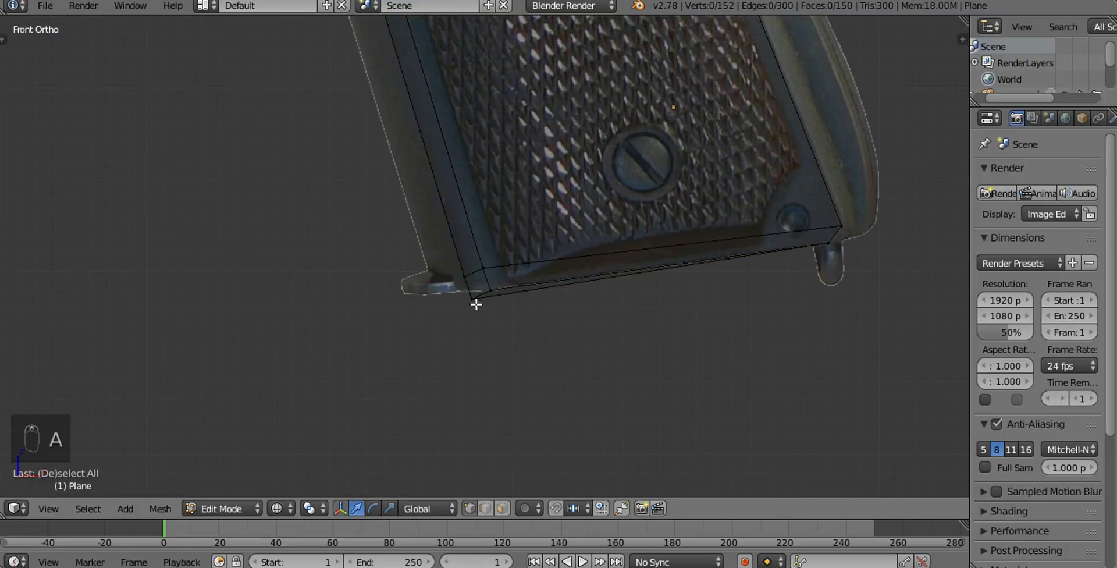
key(b)
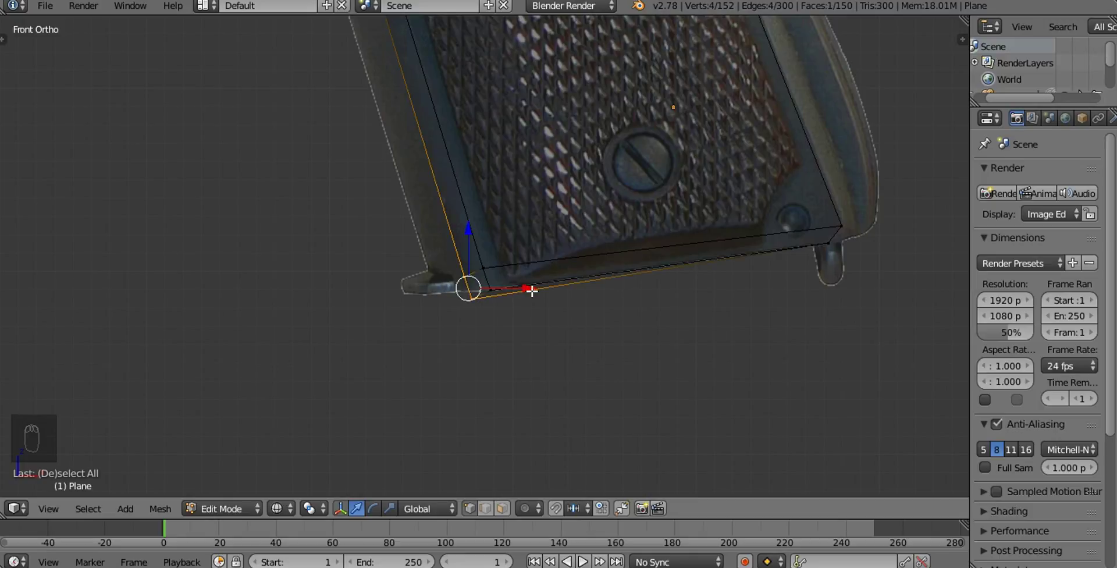
key(g)
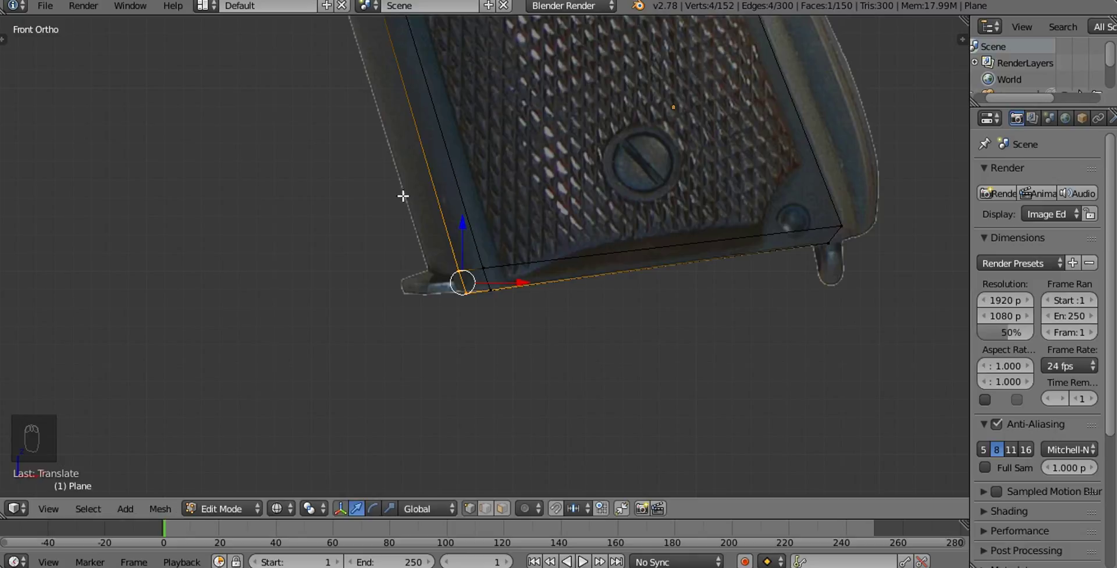
Drop the corner vertex vertically onto the photo outline and frame the trigger-guard curve
key(a)
key(b)
click(466, 231)
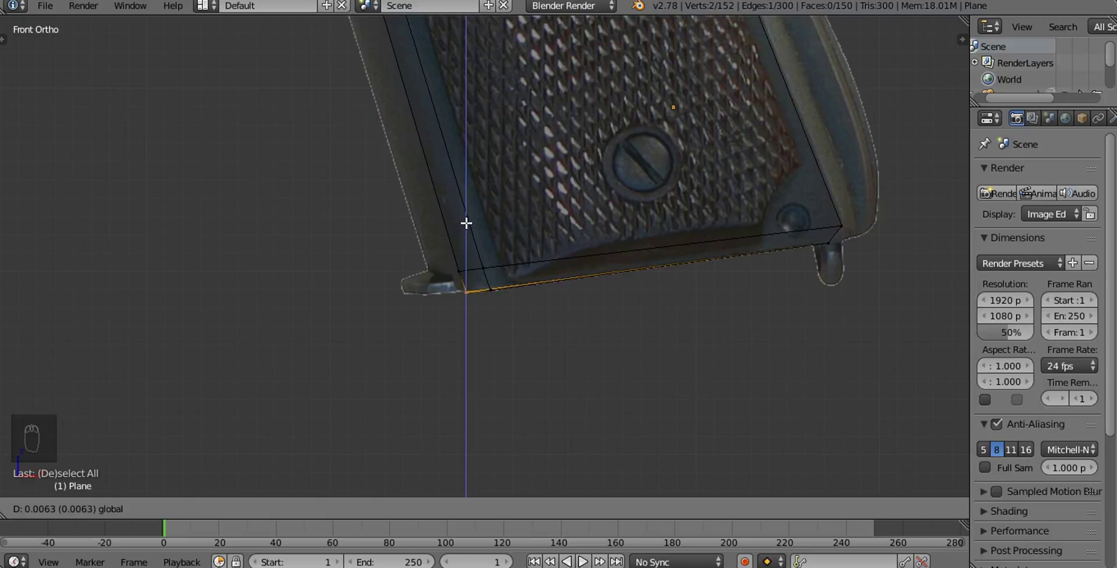
drag(532, 201, 531, 258)
Move the lower vertices of the front grip curve onto the photo's edge one by one
key(a)
key(a)
key(b)
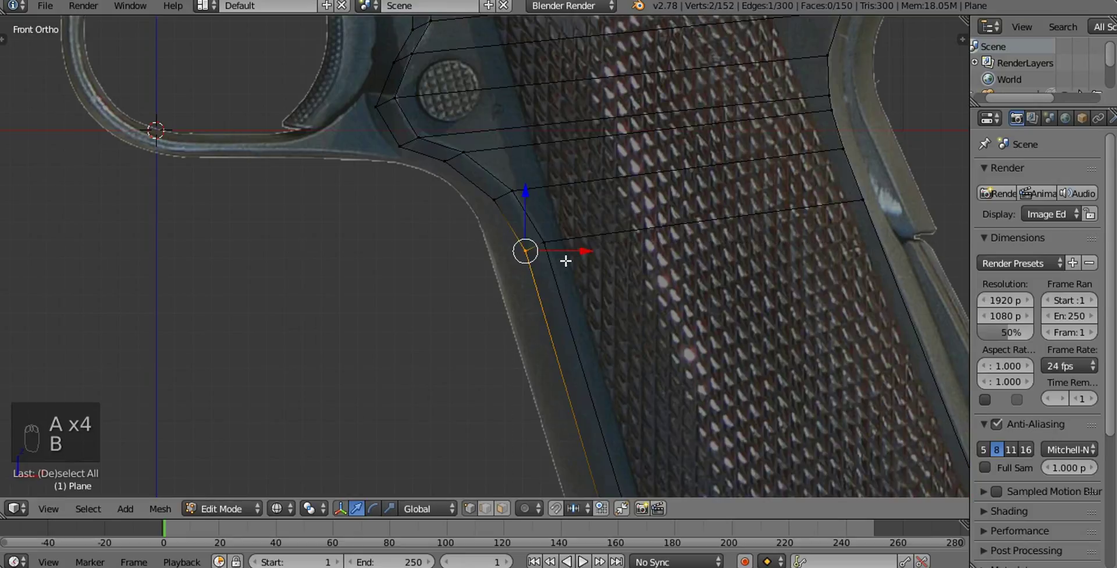
key(g)
key(a)
key(b)
key(g)
key(a)
key(b)
key(g)
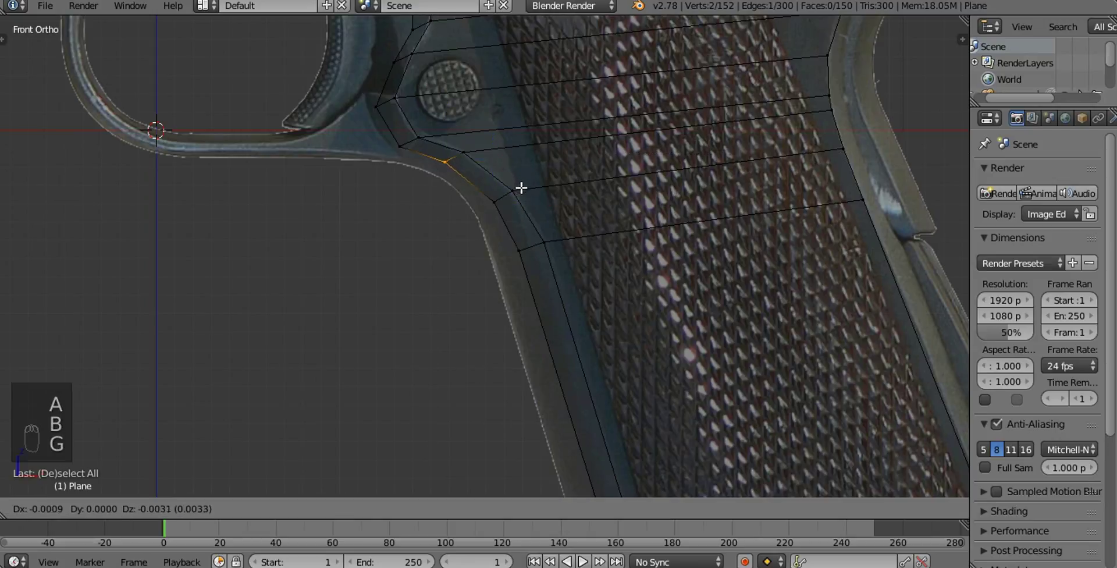
Fit the remaining curve vertices behind the trigger guard, up to its top, to the photo
drag(543, 204, 578, 230)
key(a)
key(b)
key(g)
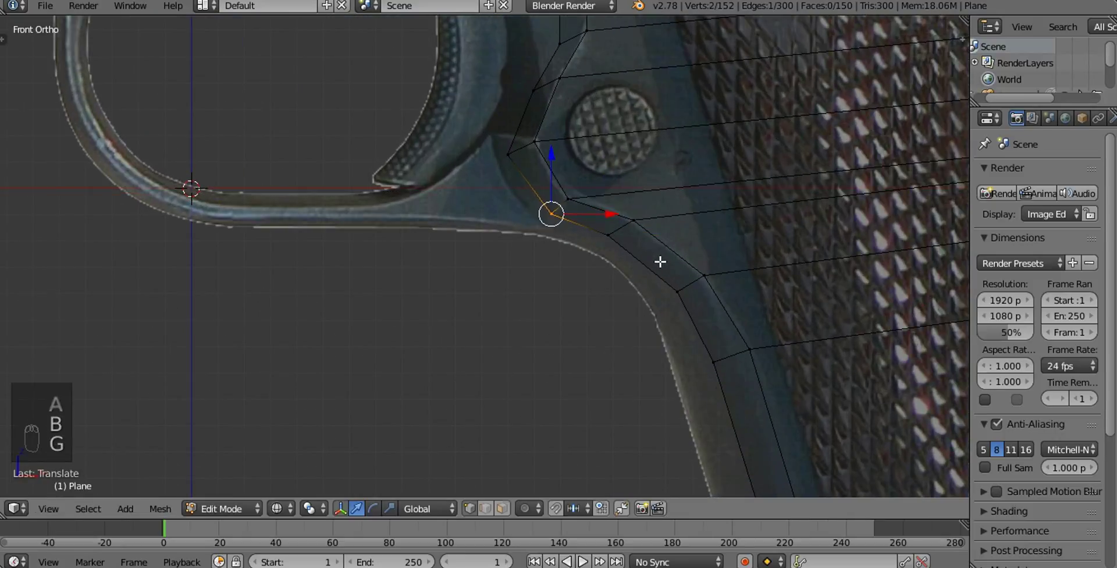
key(a)
key(g)
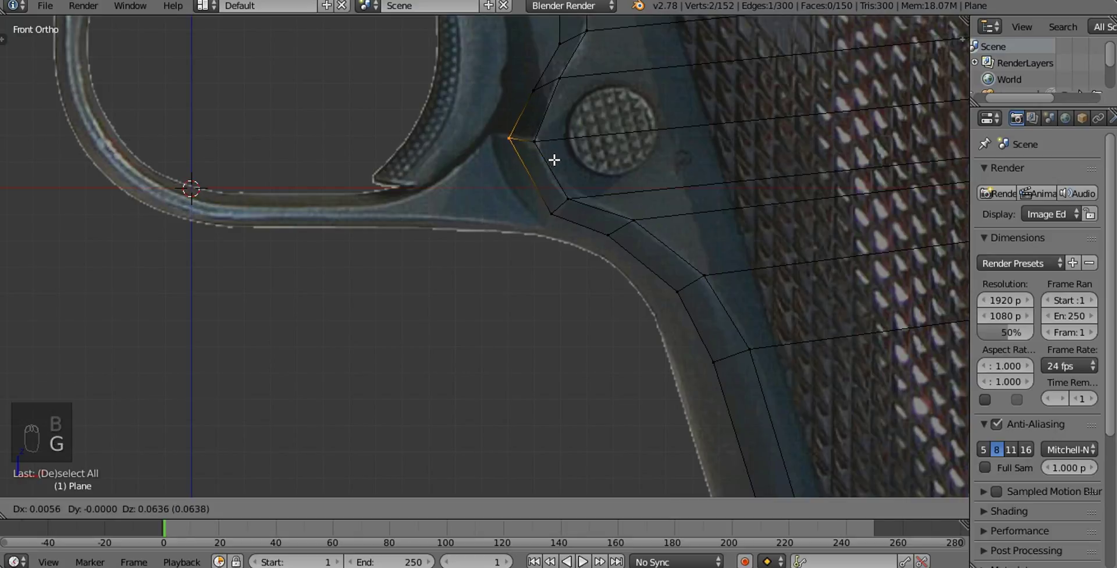
drag(612, 123, 619, 235)
key(a)
key(b)
key(g)
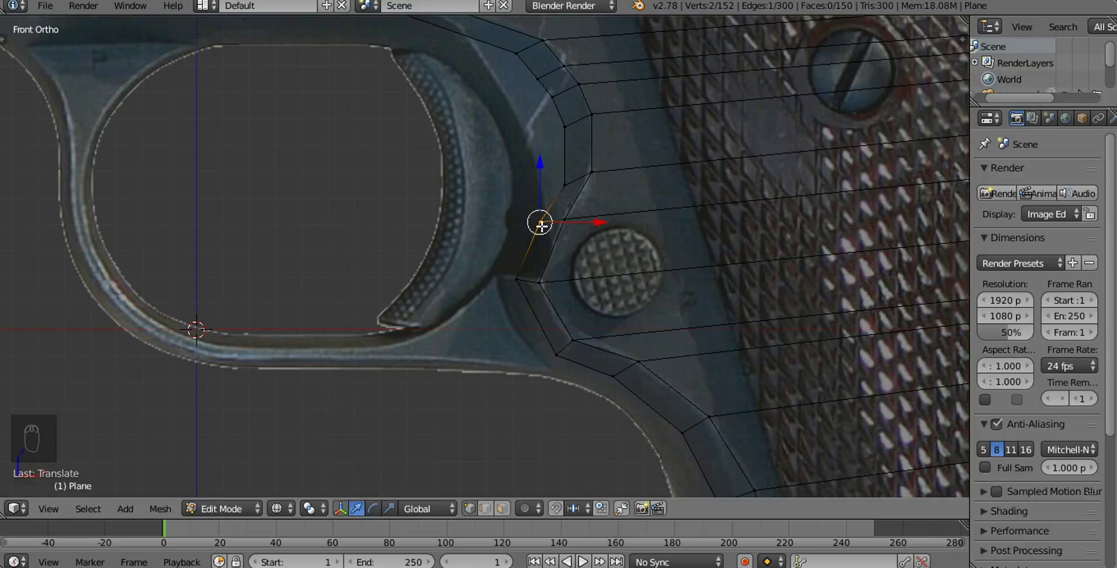
Box-select vertices on the trigger guard's rear curve and move them up onto the photo edge
key(b)
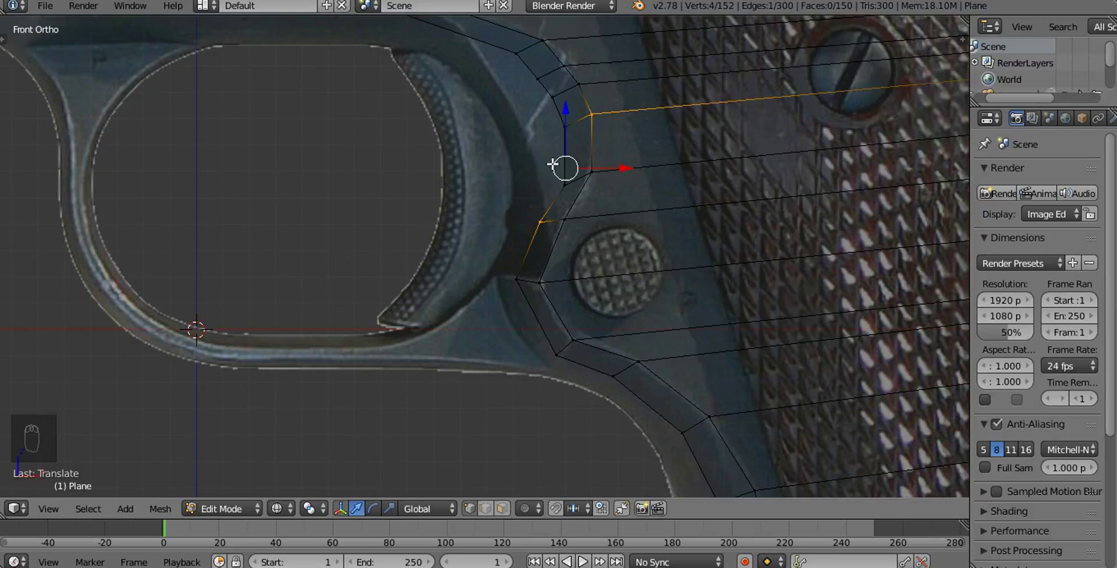
key(a)
key(b)
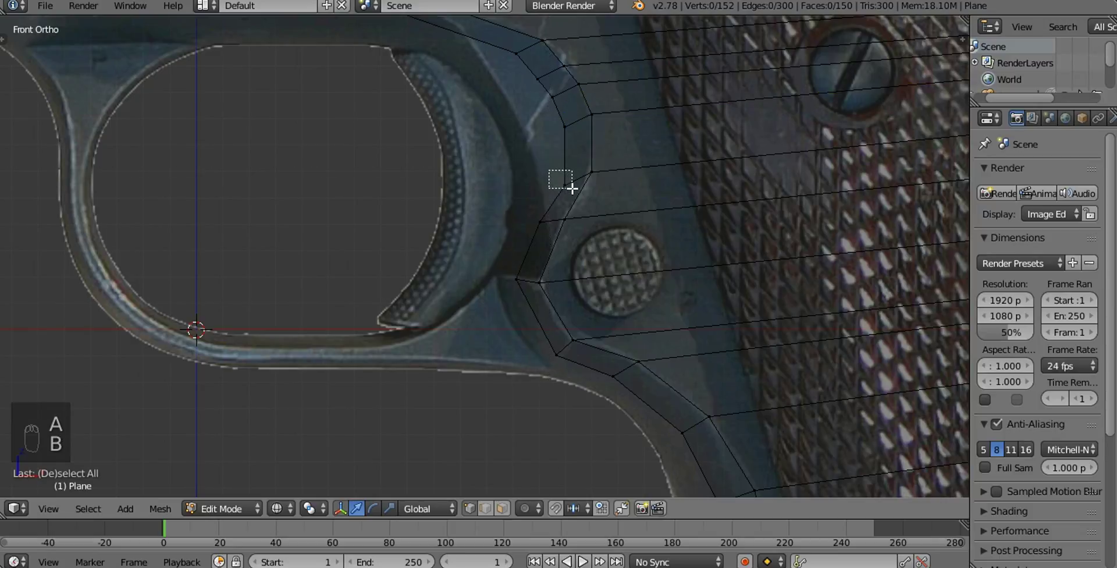
key(g)
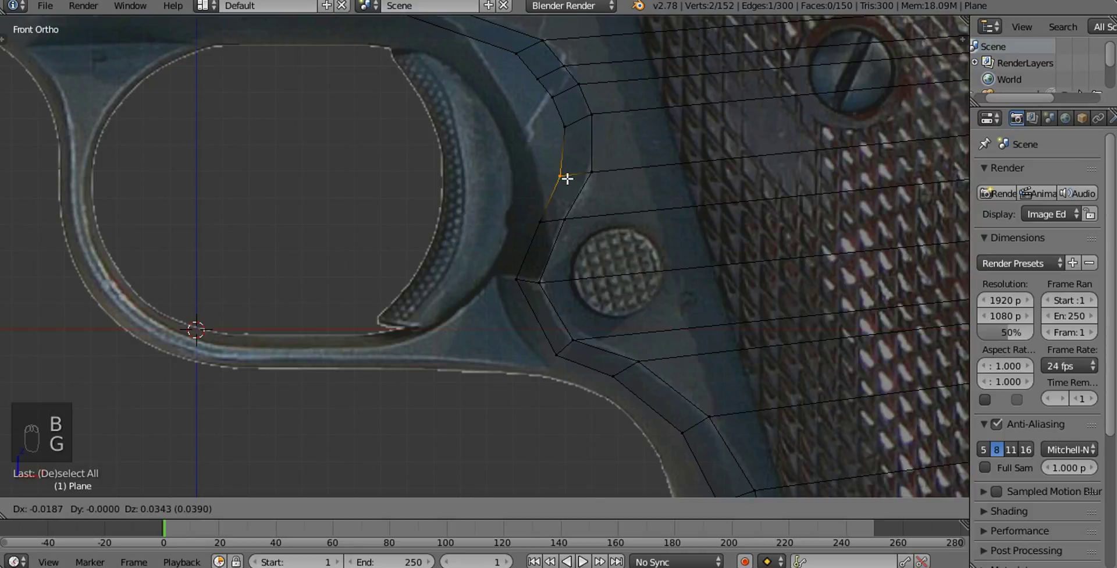
key(a)
key(b)
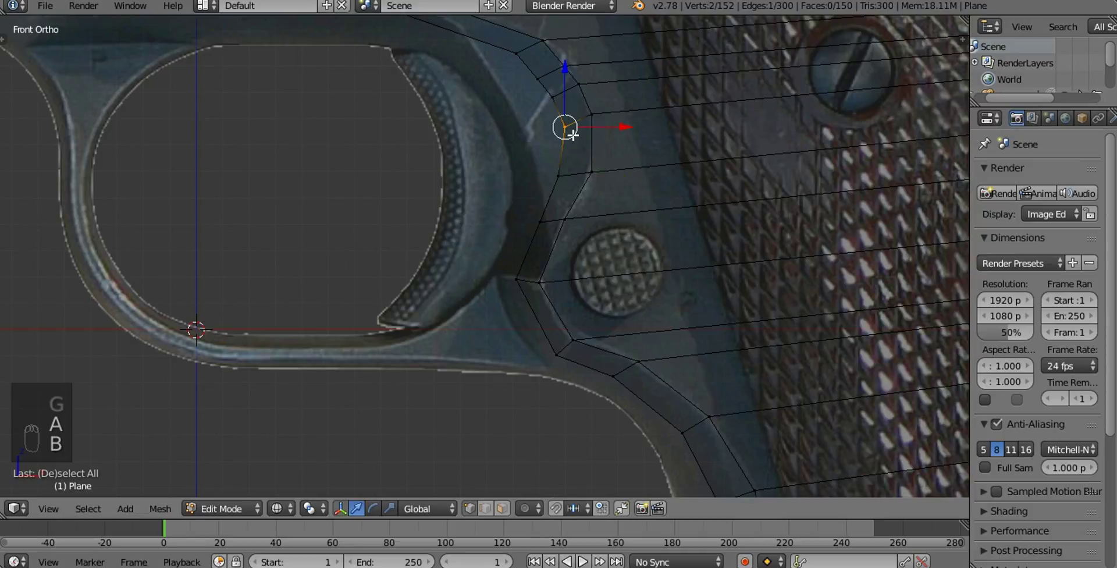
key(g)
Align the upper rear-curve vertices to the photo and bring the top of the trigger guard into view
key(a)
key(b)
key(g)
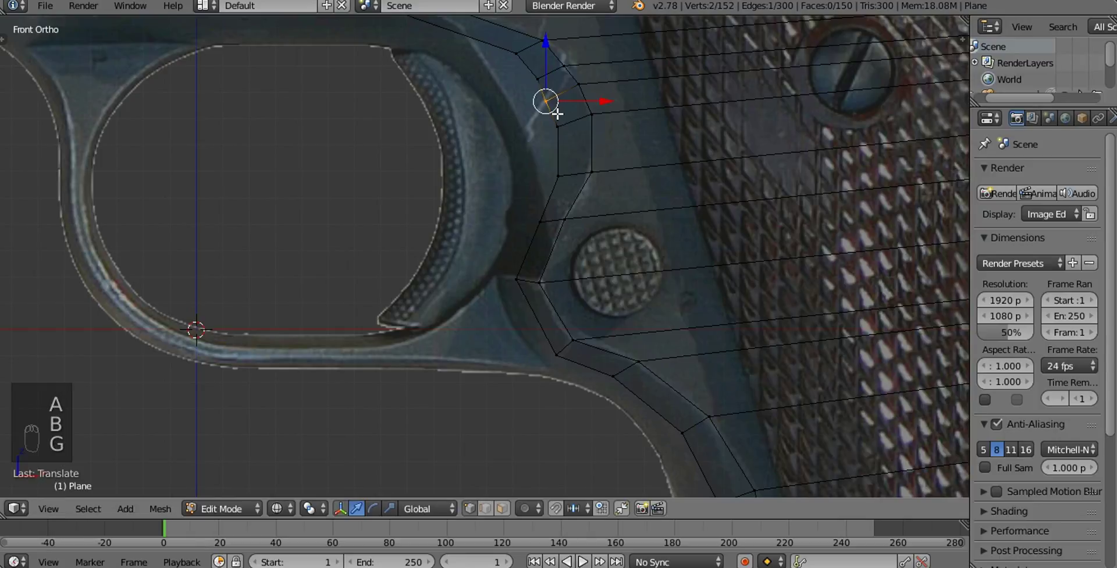
key(a)
key(b)
key(g)
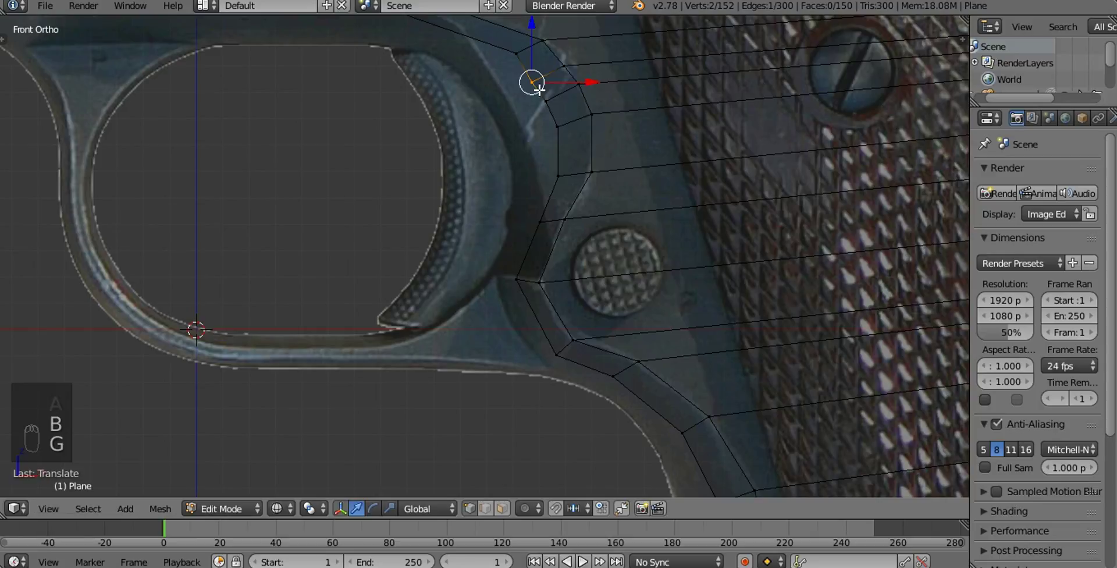
key(a)
key(b)
key(g)
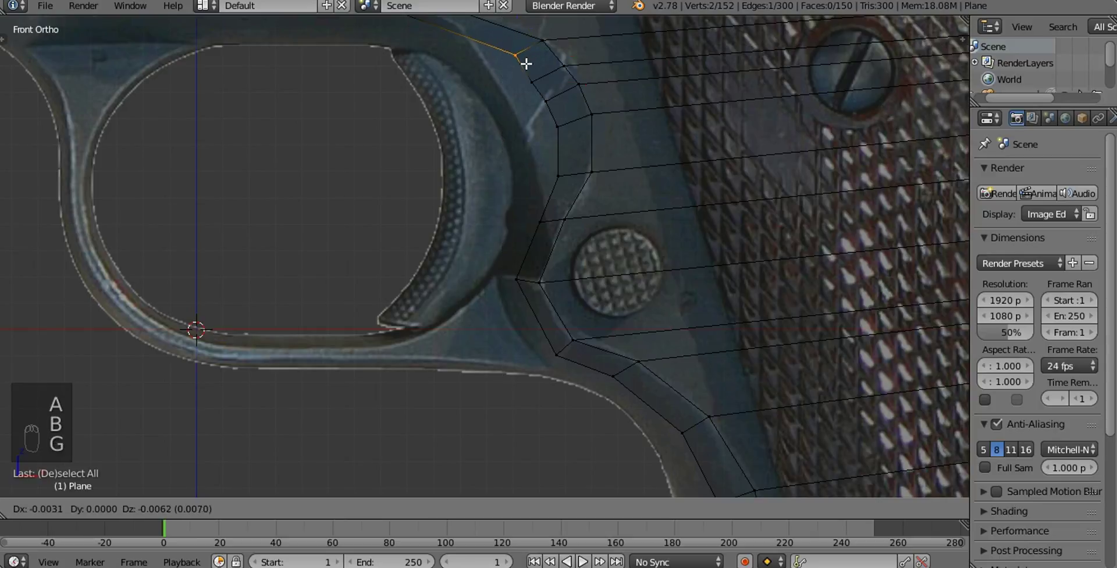
drag(559, 105, 558, 179)
Nudge vertices along the frame's lower edge above the trigger guard onto the photo outline
key(a)
key(b)
key(g)
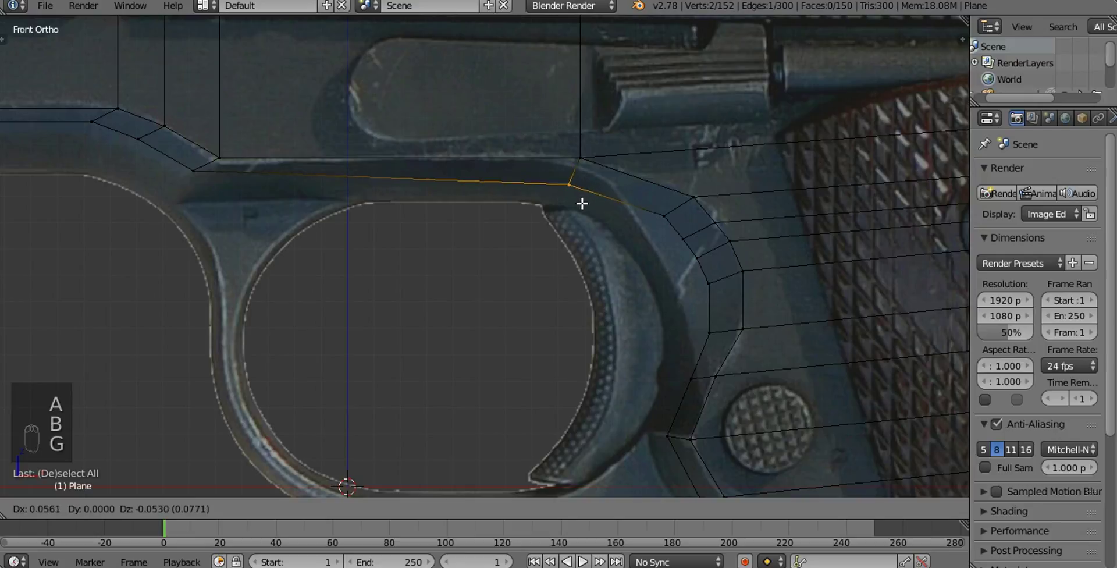
drag(356, 214, 449, 202)
key(a)
key(b)
key(g)
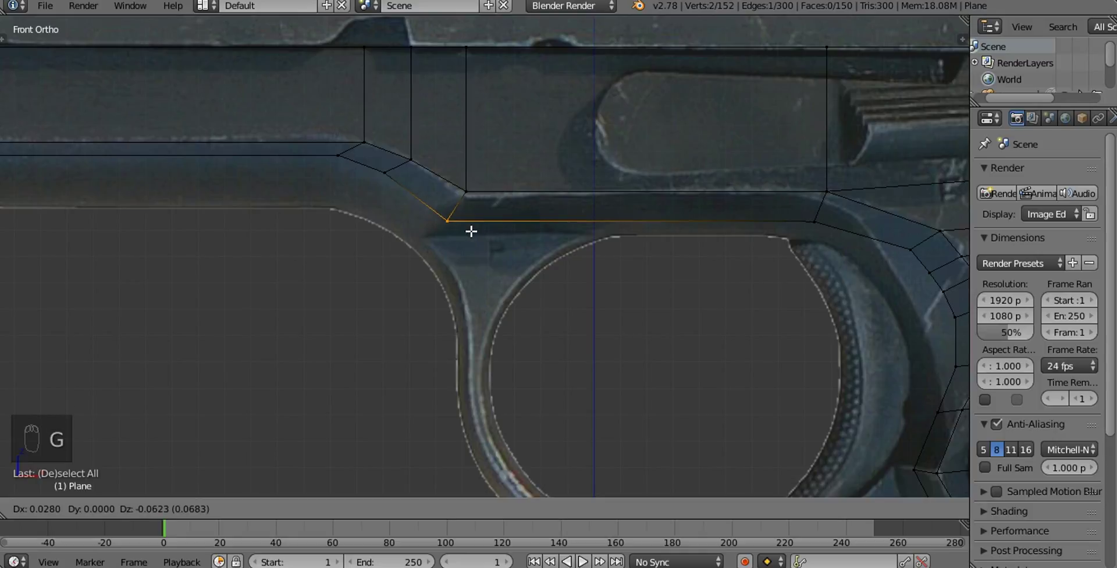
middle_click(494, 232)
key(a)
key(b)
middle_click(572, 218)
key(g)
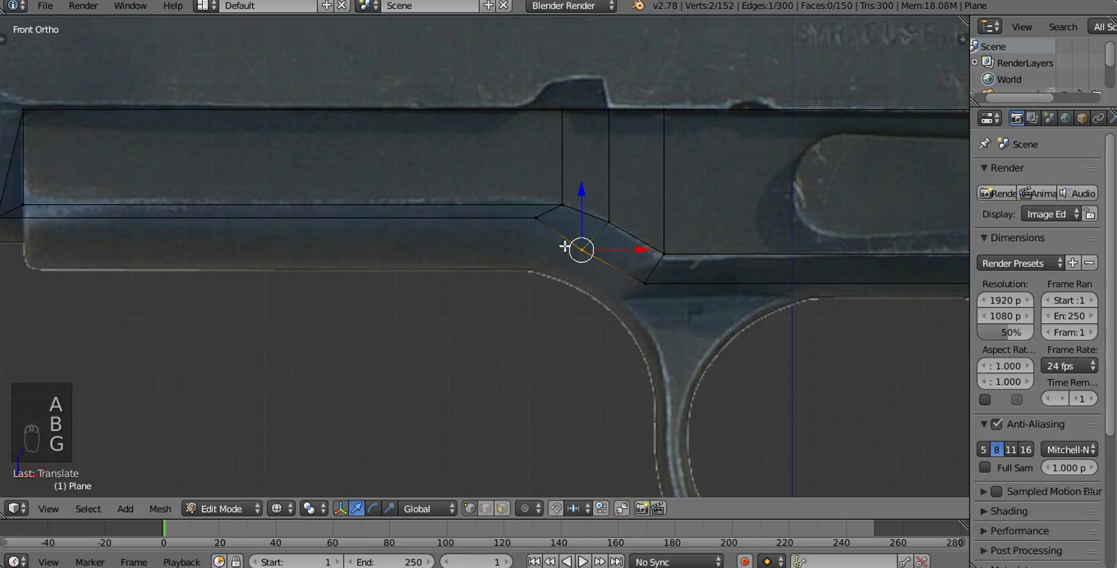
Continue matching the lower-edge vertices toward the front end of the frame
key(a)
key(b)
key(g)
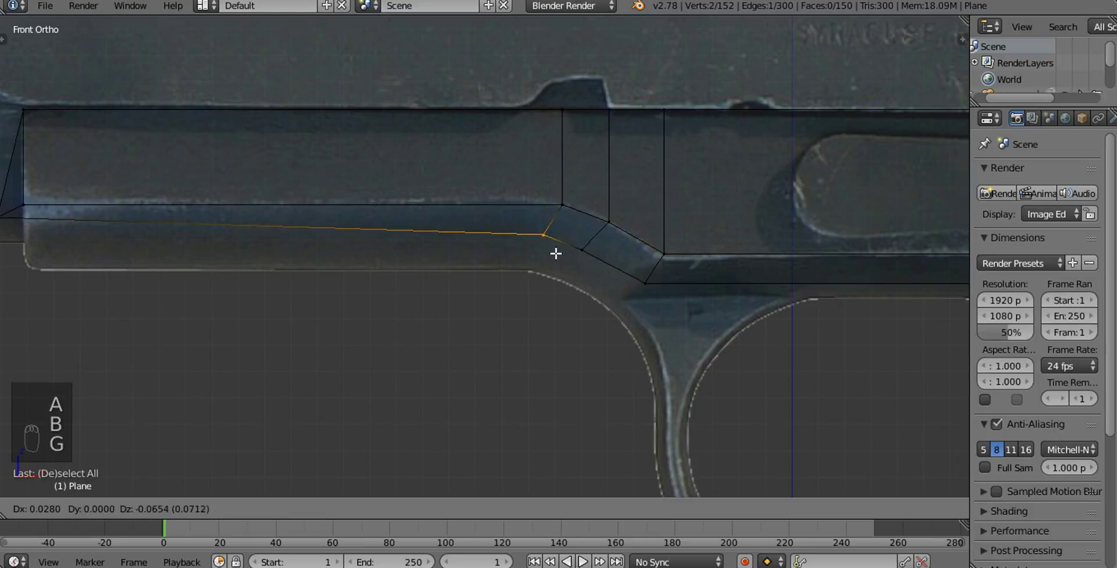
key(a)
key(b)
key(g)
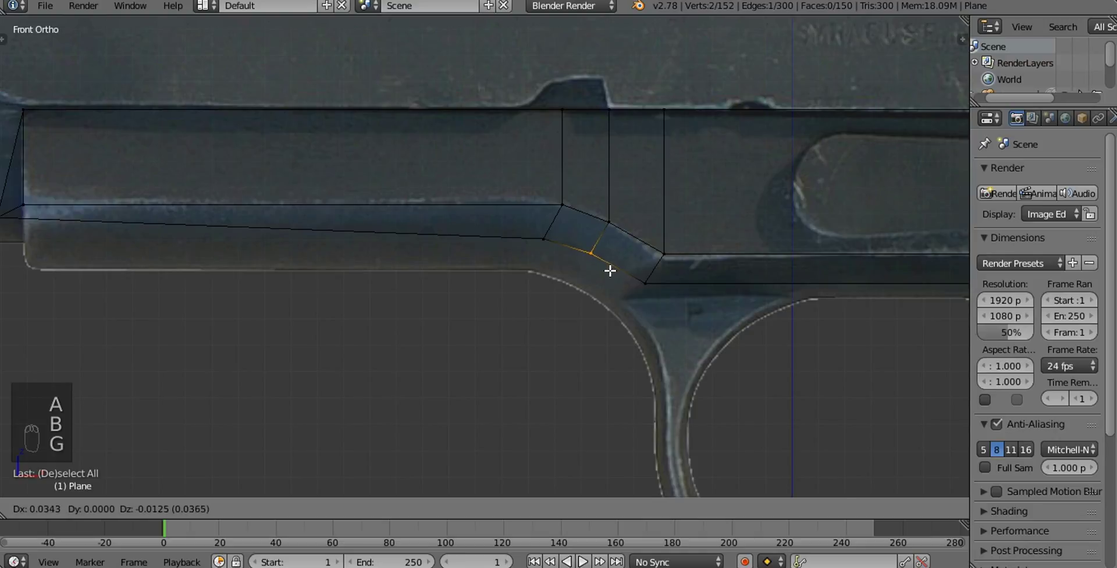
key(a)
key(b)
key(g)
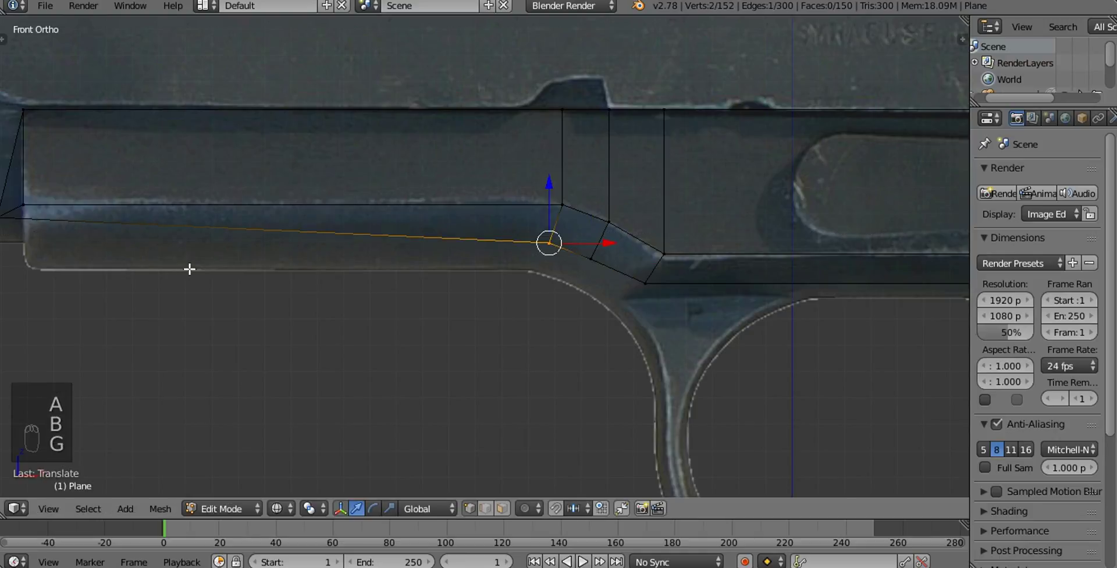
drag(313, 278, 387, 237)
Select the lower rail edge and slide it onto the photo's rail line
key(a)
key(b)
key(g)
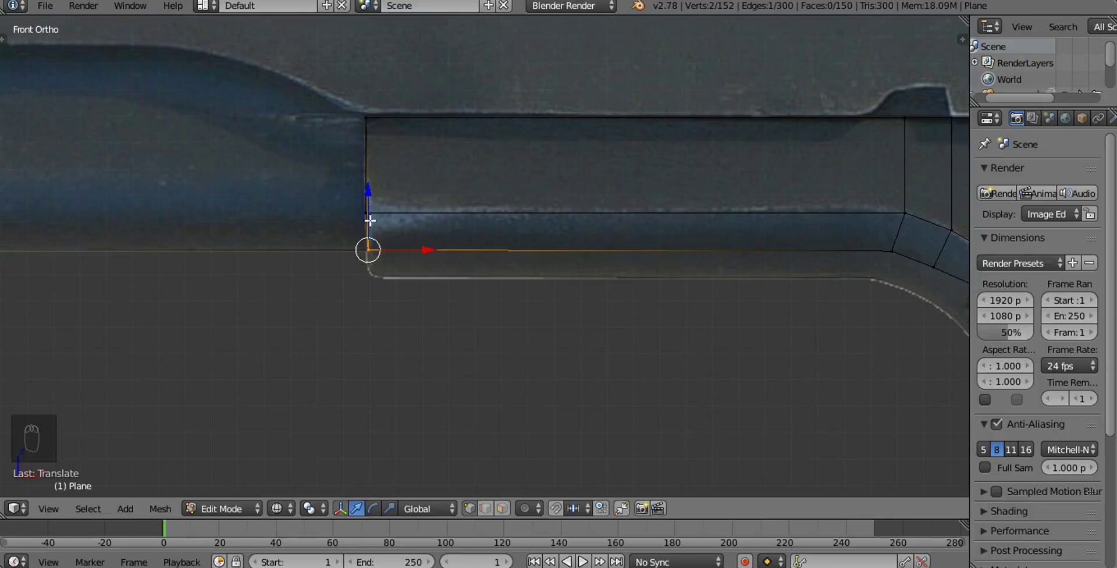
click(432, 249)
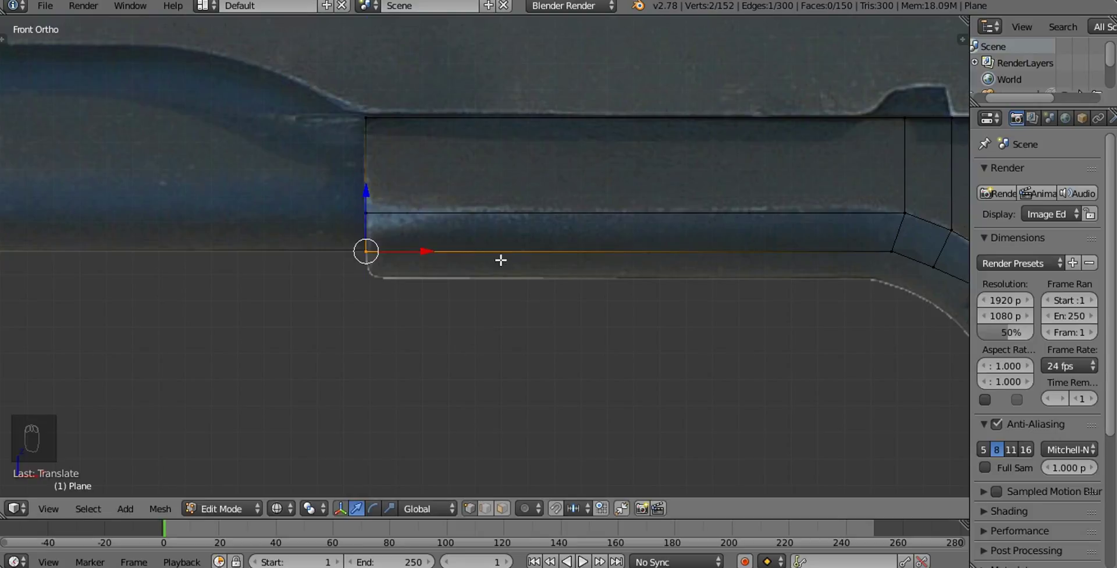
key(a)
drag(655, 298, 623, 237)
Confirm the rail edge, orbit to inspect the frame in 3D, then return to front X-ray view
key(z)
click(623, 237)
middle_click(593, 236)
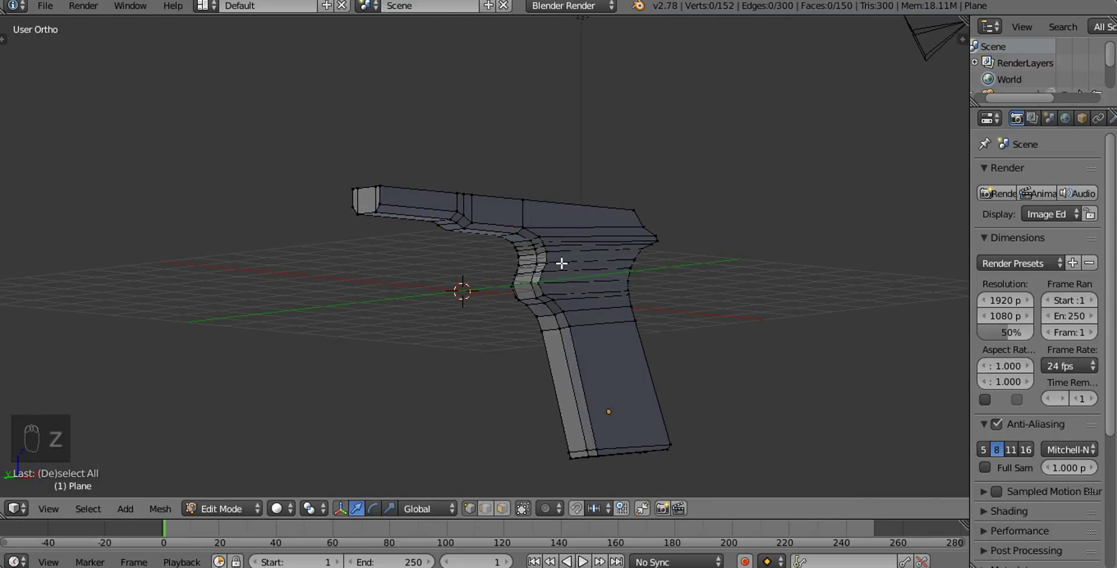
drag(593, 379, 470, 366)
drag(470, 366, 353, 291)
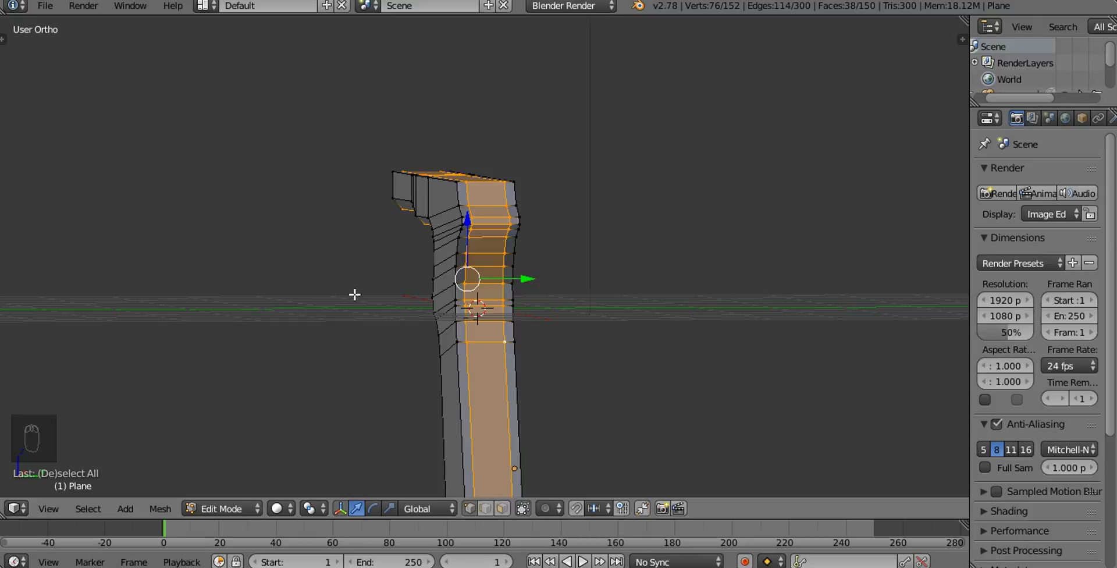
key(KP_1)
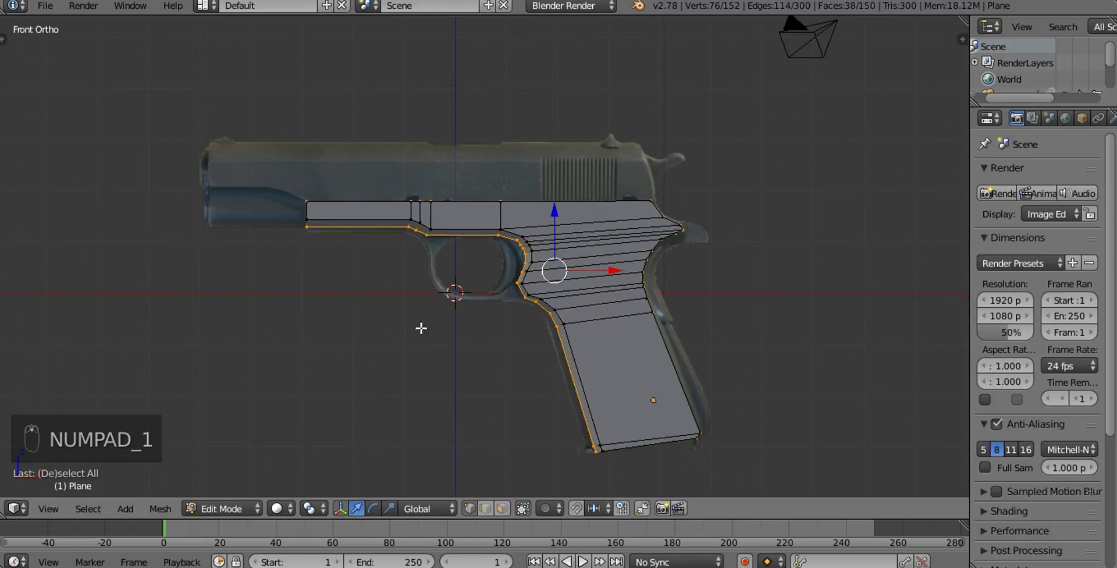
drag(425, 328, 423, 287)
key(z)
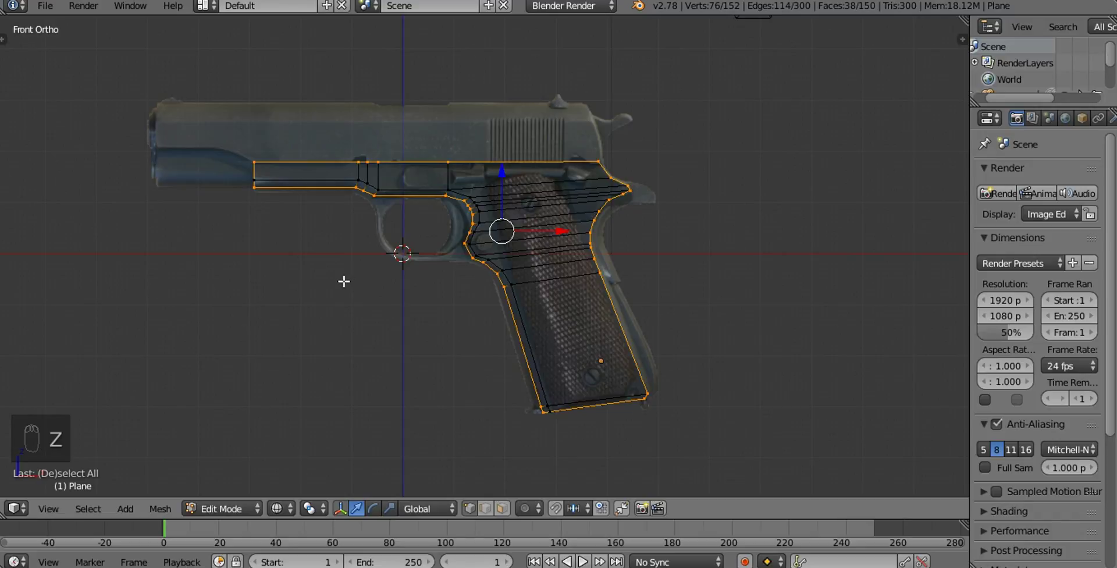
Move the rear grip edge strip out to the photo's grip contour and zoom to the grip bottom
key(c)
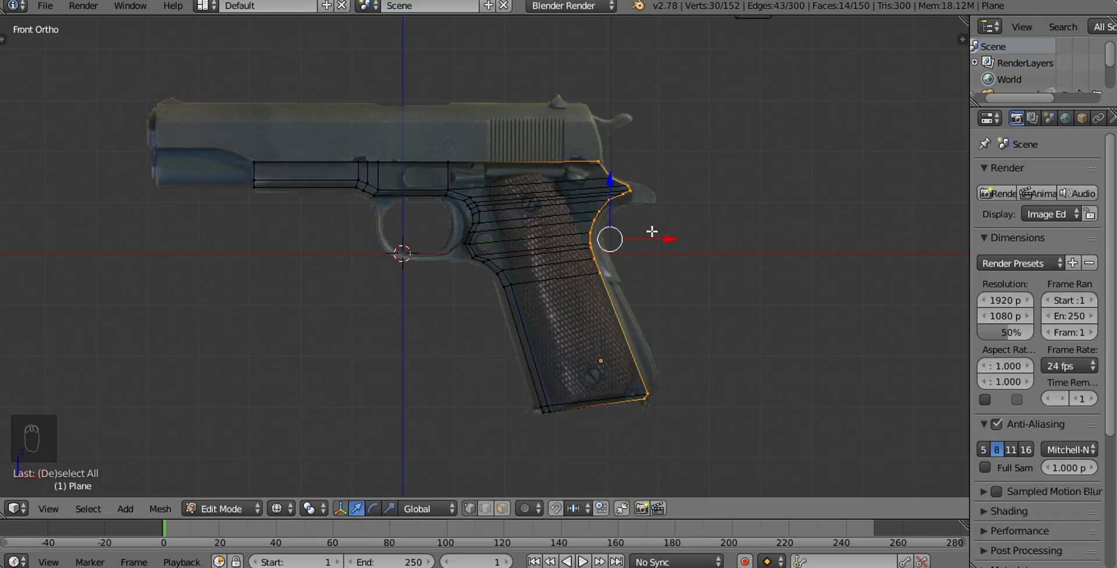
drag(725, 243, 585, 201)
key(g)
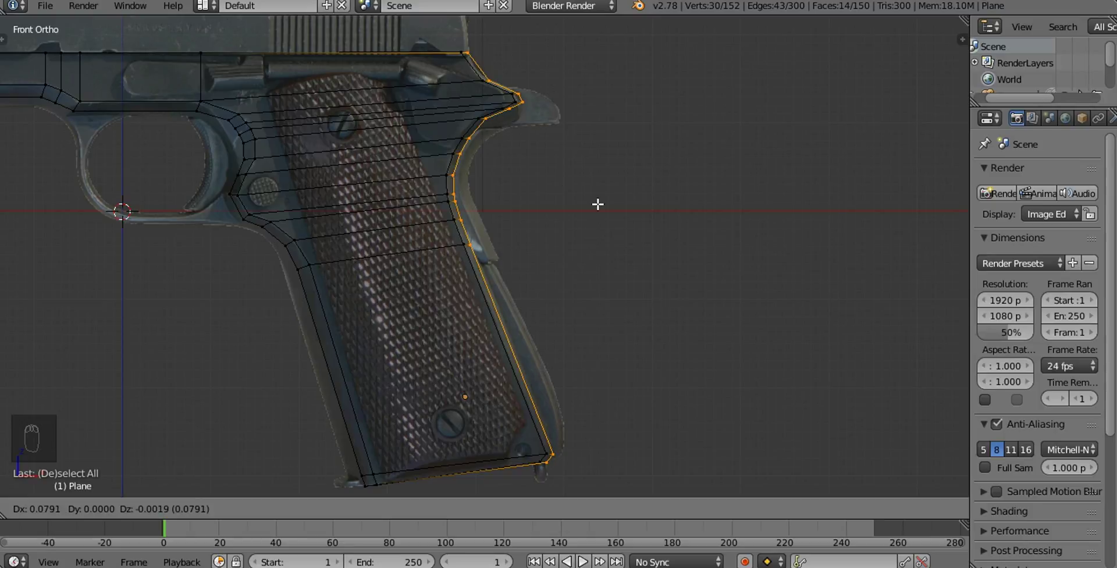
drag(613, 311, 530, 340)
Reposition the grip's bottom rear corner vertex on the photo and pan up to the beavertail
key(a)
key(b)
click(555, 368)
key(b)
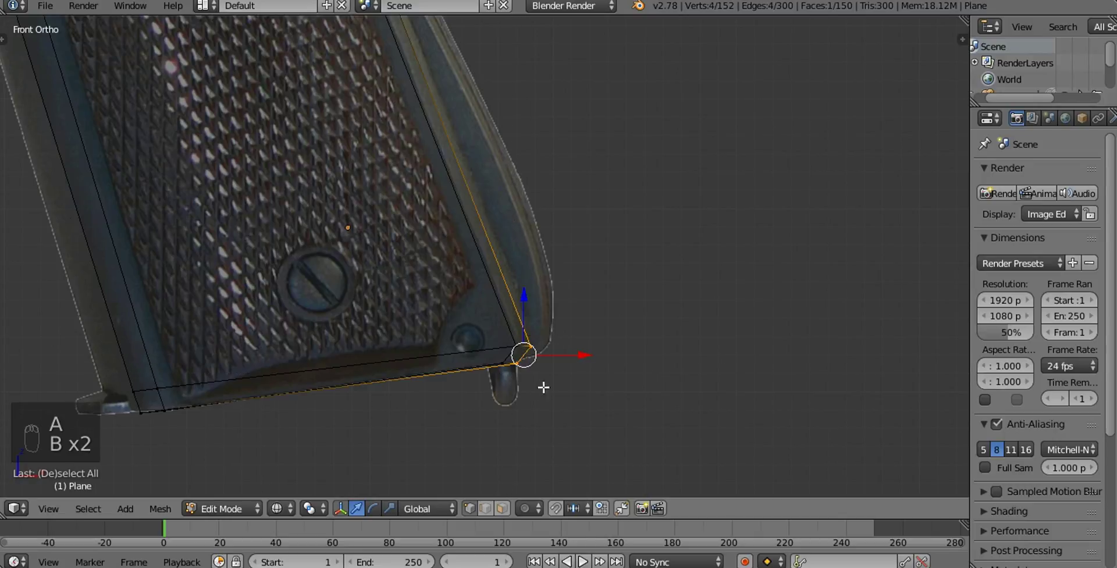
key(g)
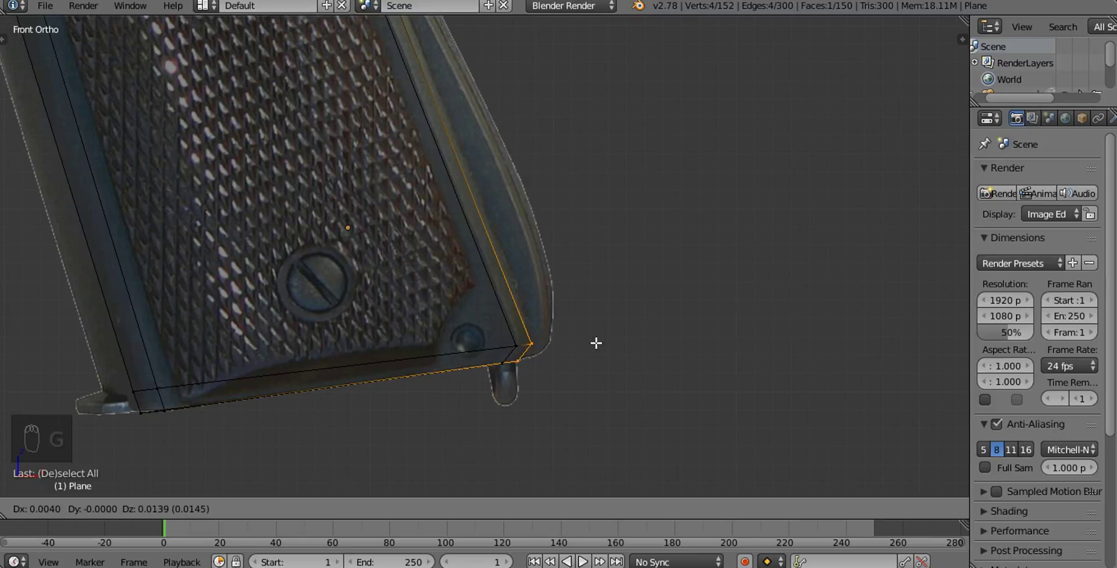
drag(555, 232, 575, 311)
key(a)
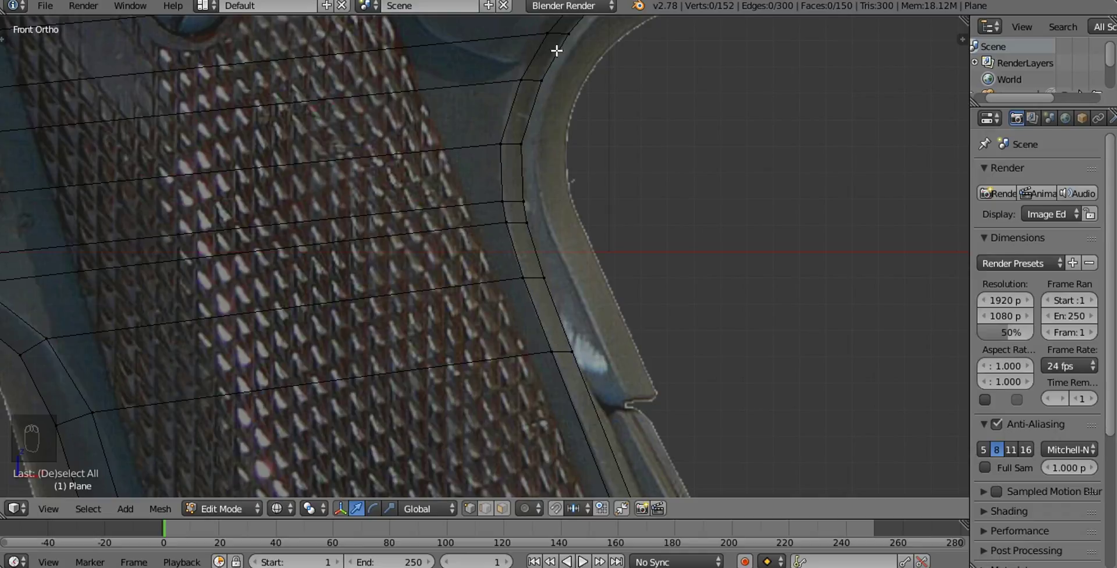
drag(576, 161, 519, 248)
Move the beavertail tip and neighbouring vertices onto the photo outline
key(a)
key(a)
key(b)
click(590, 258)
key(a)
key(b)
key(g)
key(a)
key(b)
key(g)
key(a)
key(b)
key(g)
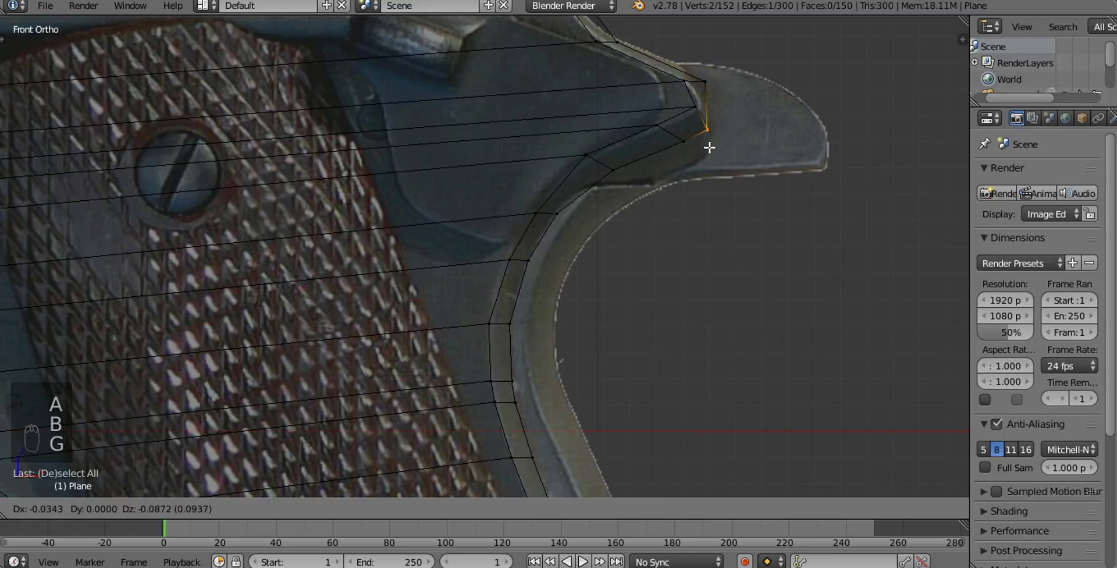
Fit the vertices along the beavertail's upper curve to the photo edge
key(a)
key(b)
key(b)
key(g)
drag(687, 158, 687, 144)
key(a)
key(b)
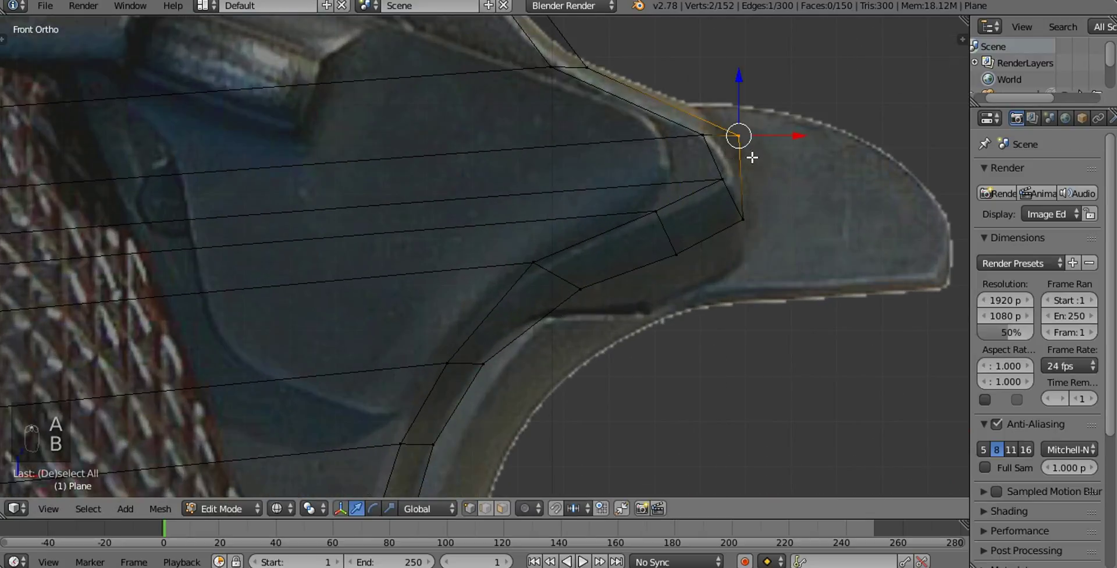
key(g)
key(a)
key(b)
key(g)
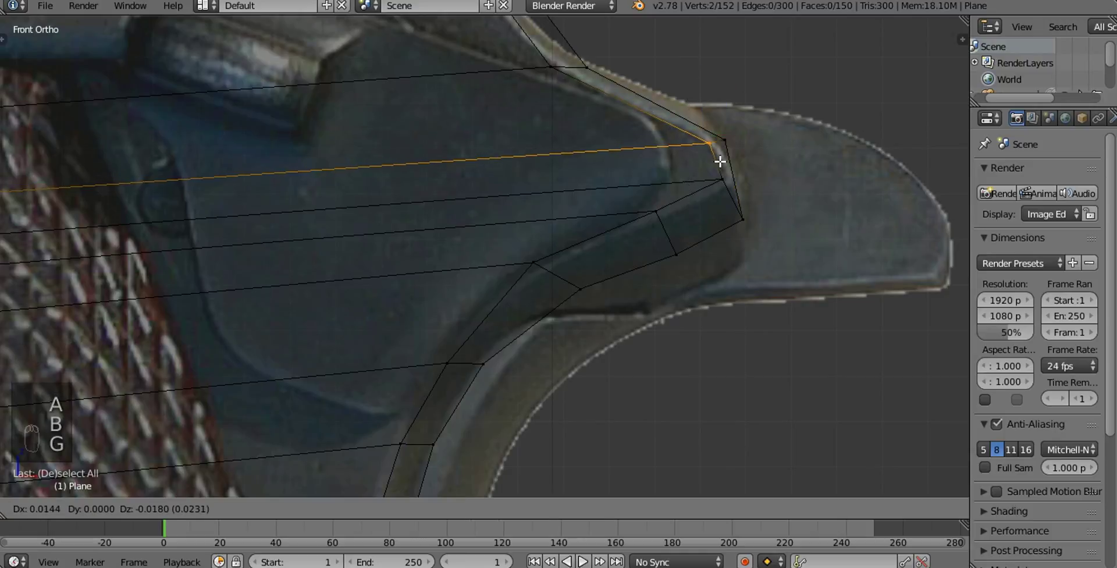
Place the top and middle vertices of the beavertail curve below the tang on the outline
middle_click(680, 140)
middle_click(776, 272)
key(a)
key(b)
click(687, 136)
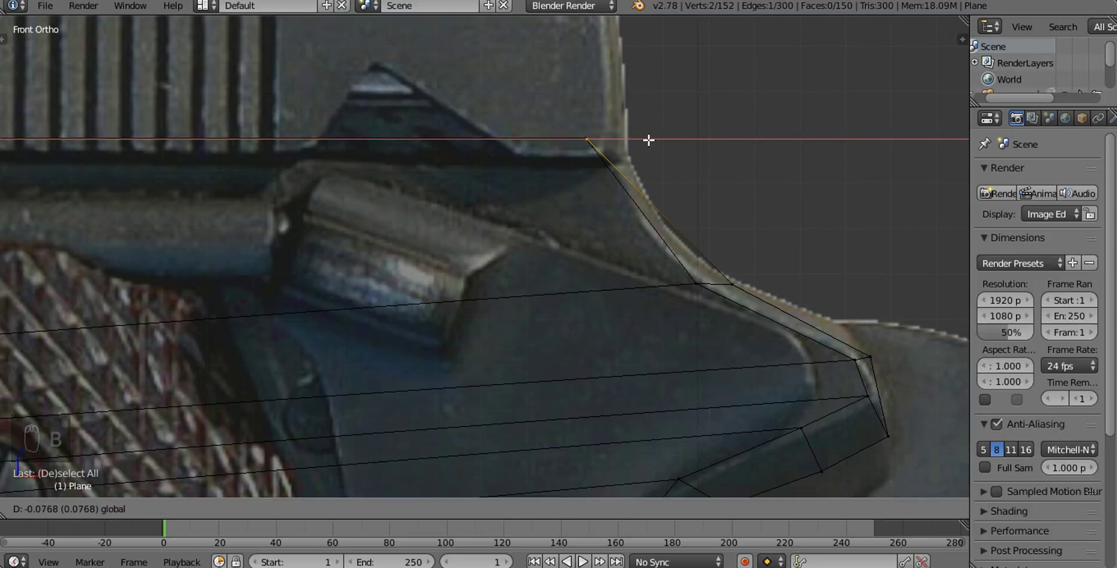
key(a)
key(b)
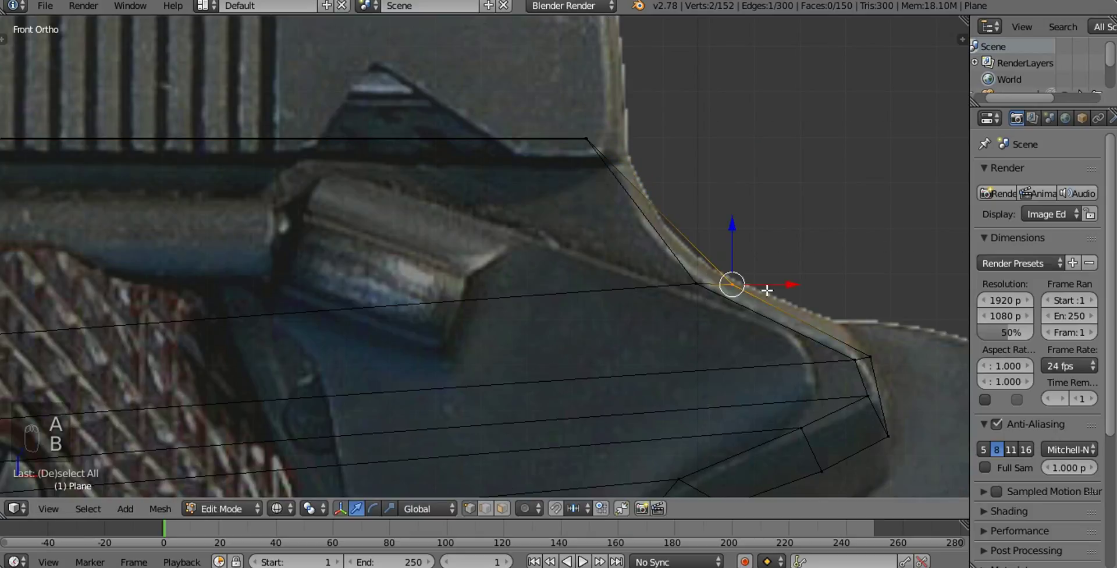
click(791, 282)
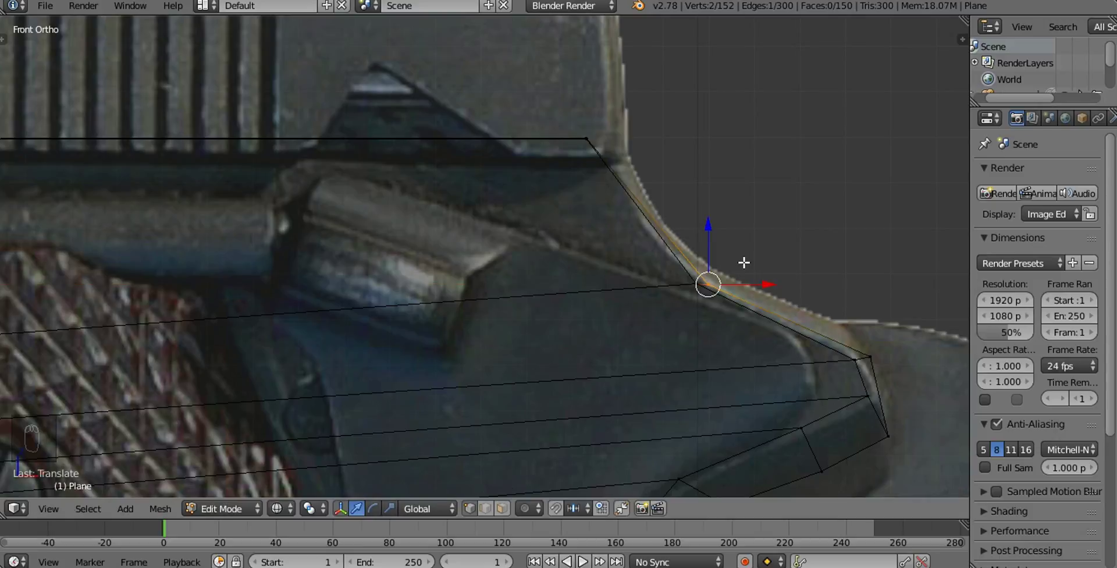
Add an edge loop running around the frame's side faces to split its thickness
key(a)
key(z)
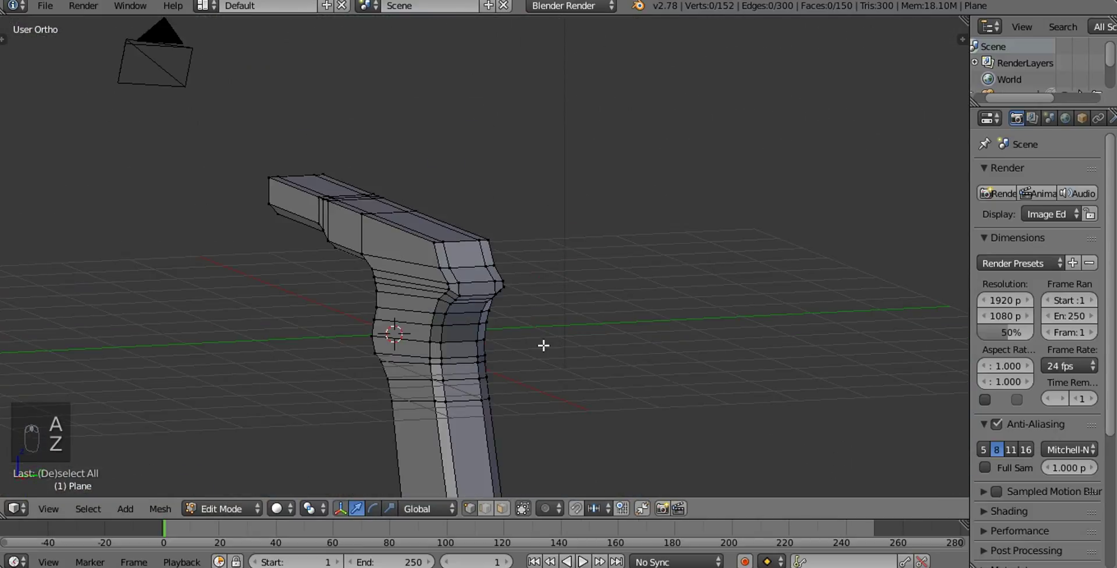
drag(561, 338, 575, 204)
key(ctrl+r)
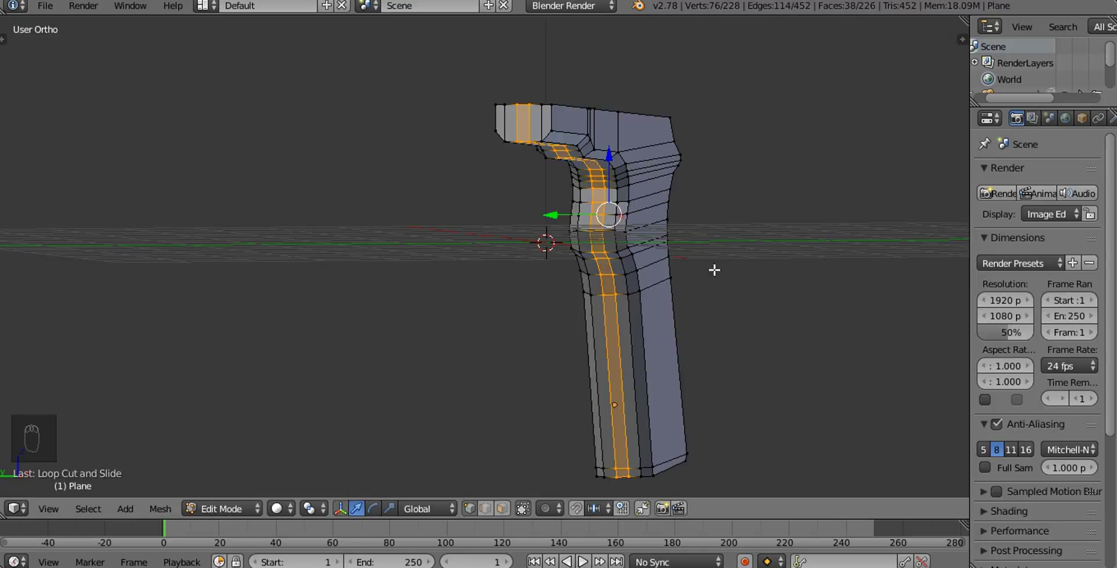
From the front view in wireframe, move the front grip outline onto the photo's edge
key(KP_1)
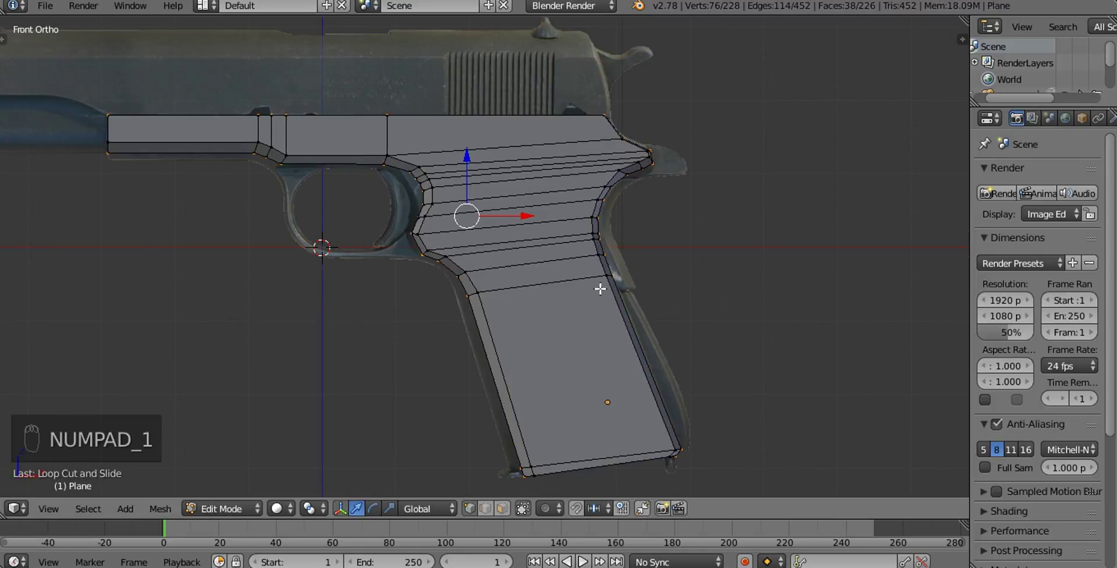
key(z)
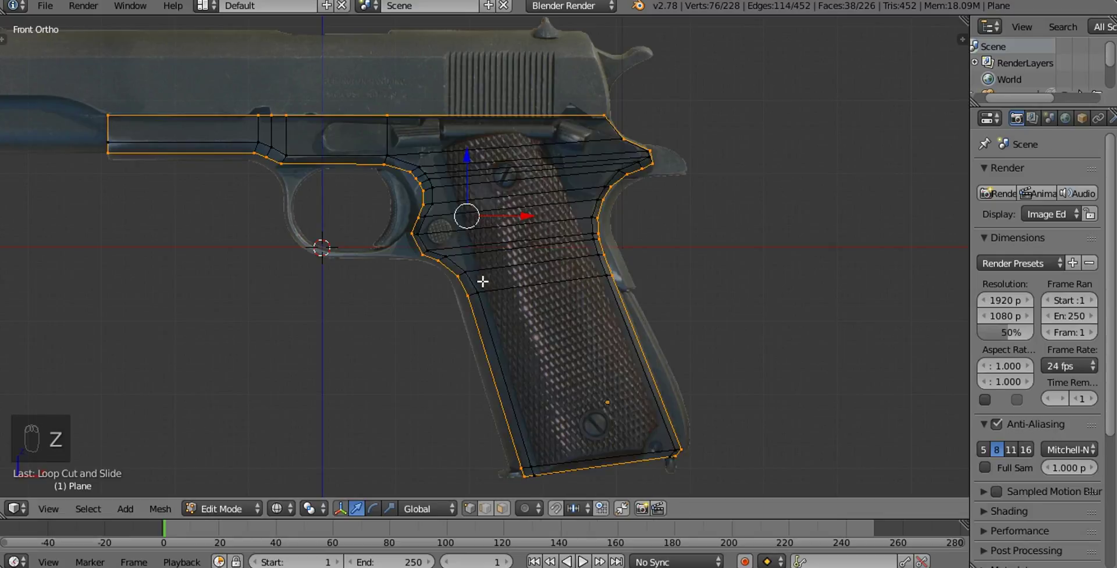
key(c)
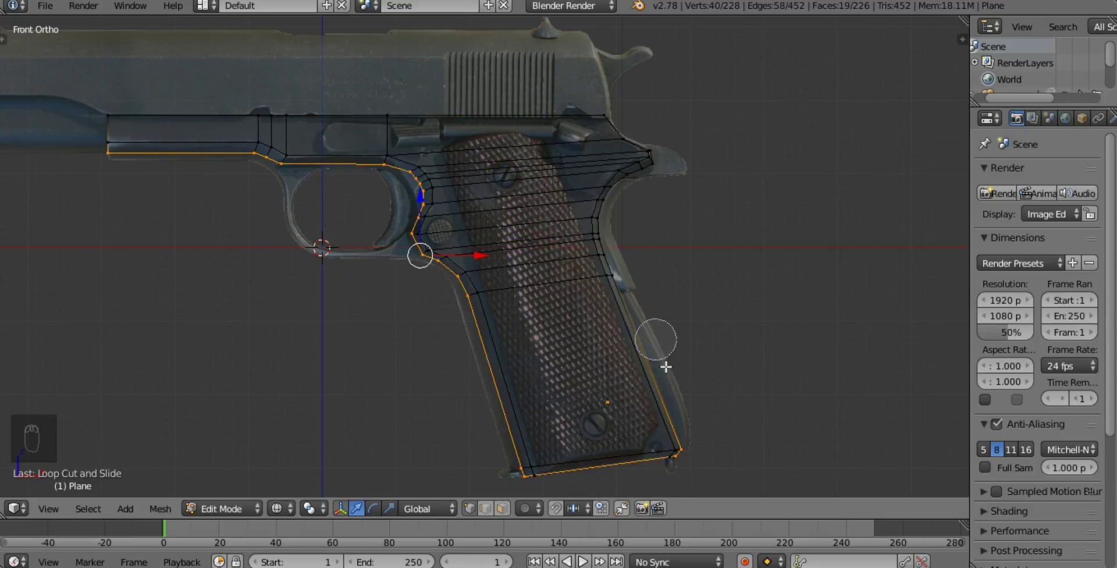
drag(587, 332, 629, 223)
key(g)
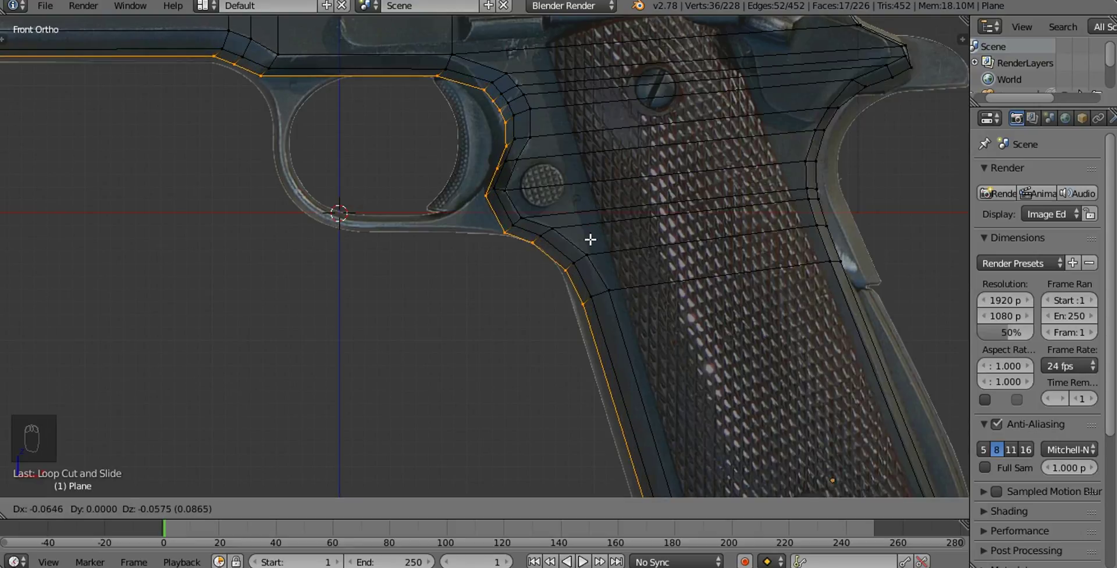
Fit the bottom front corner vertices of the grip onto the photo's outline
drag(604, 346, 549, 370)
key(a)
key(b)
key(b)
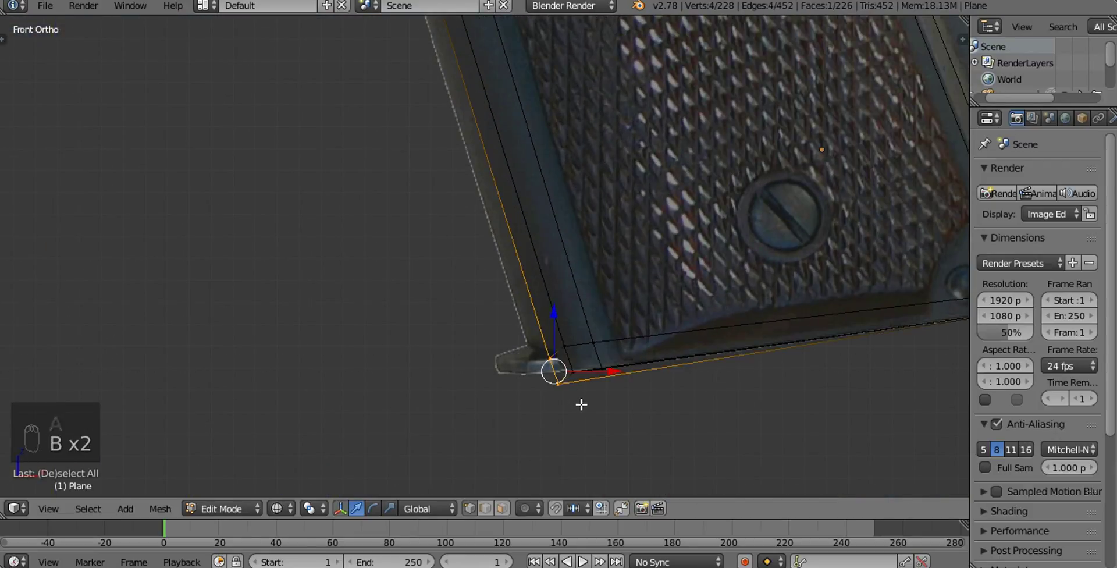
key(g)
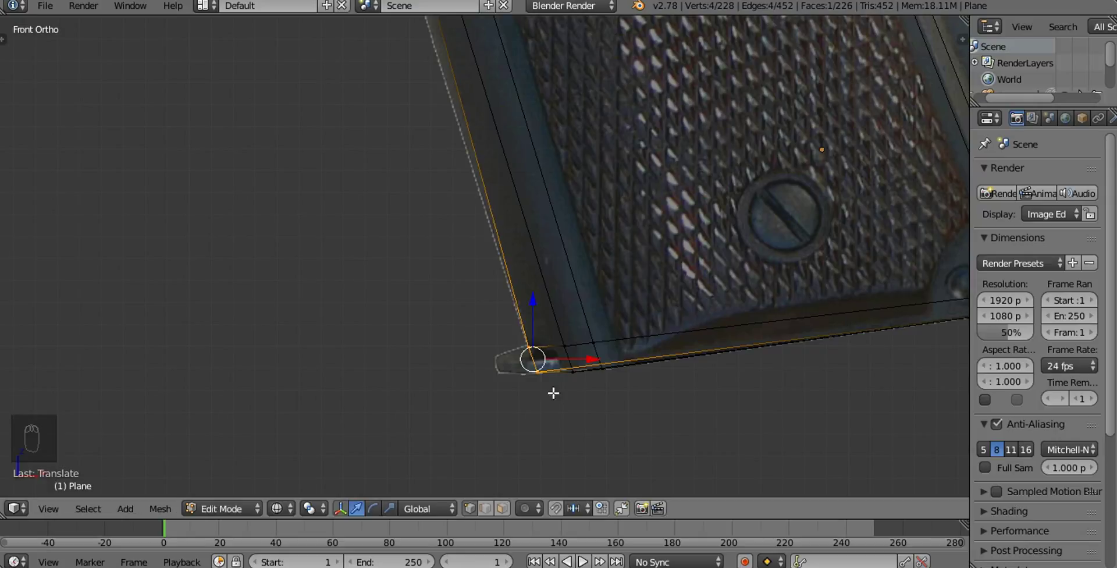
middle_click(571, 266)
key(a)
key(a)
key(b)
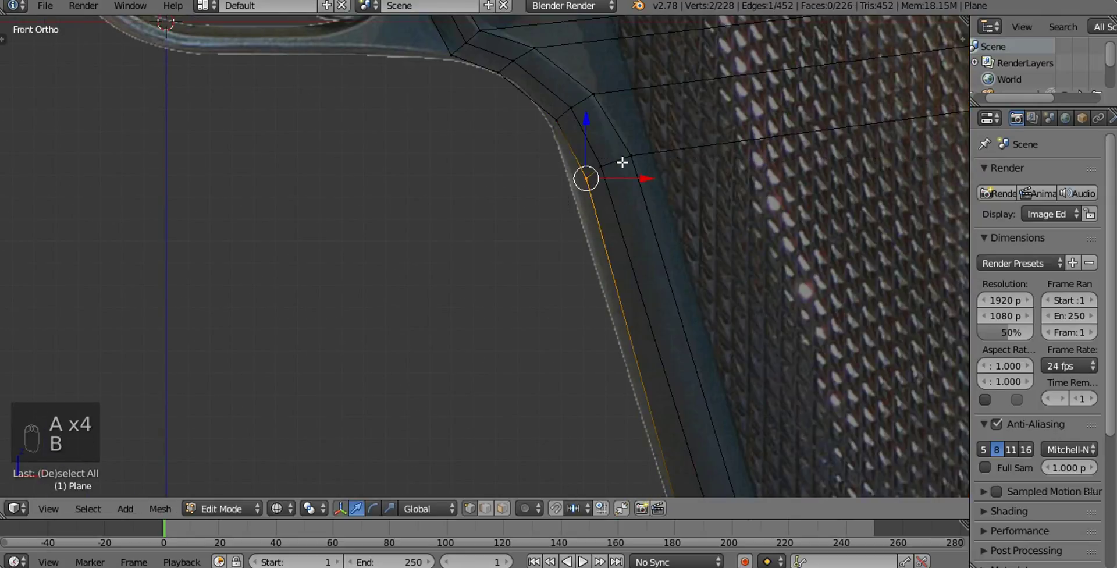
key(g)
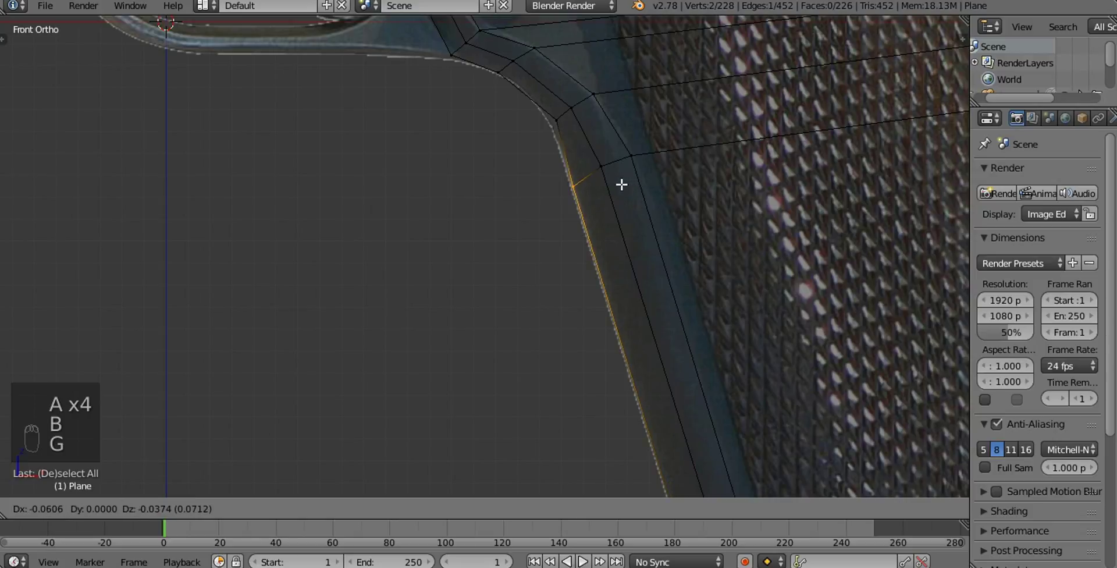
key(a)
key(b)
key(g)
key(a)
key(b)
Extrude the outline vertex by vertex along the edge below and behind the trigger guard
drag(544, 126, 626, 265)
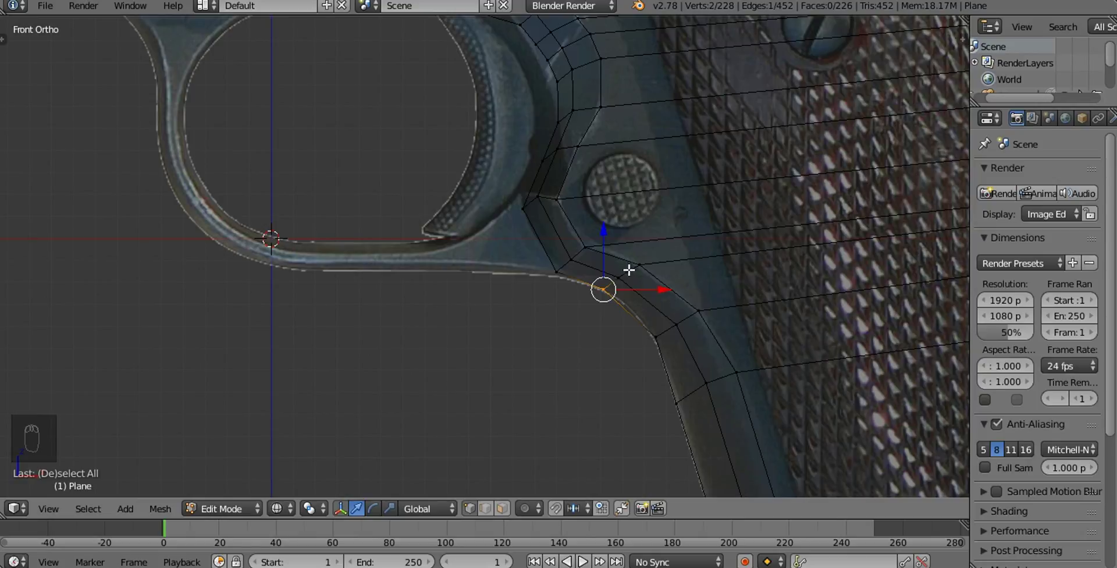
key(b)
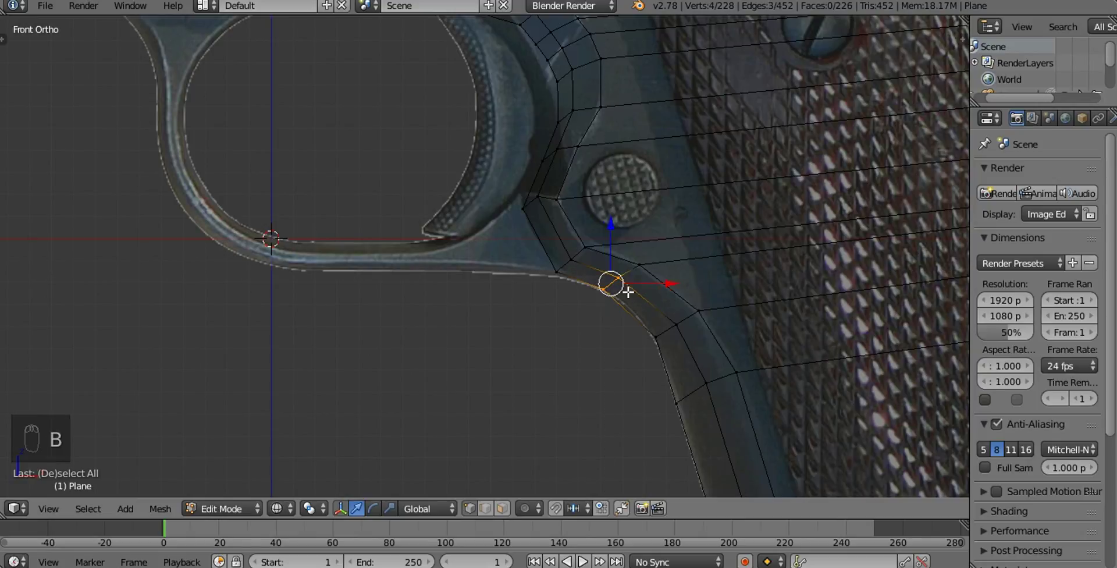
key(b)
key(g)
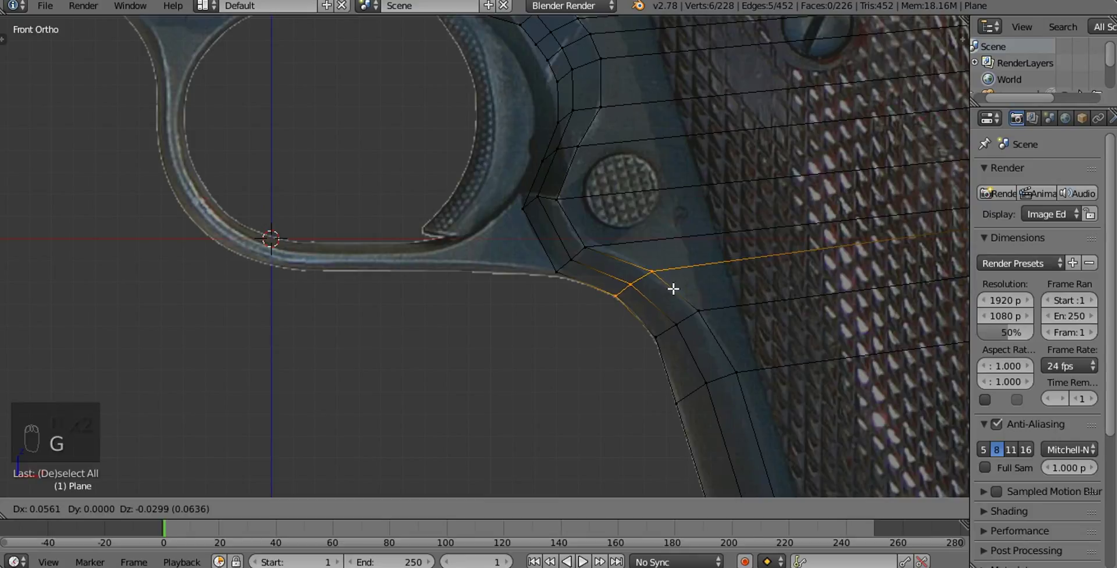
key(a)
key(b)
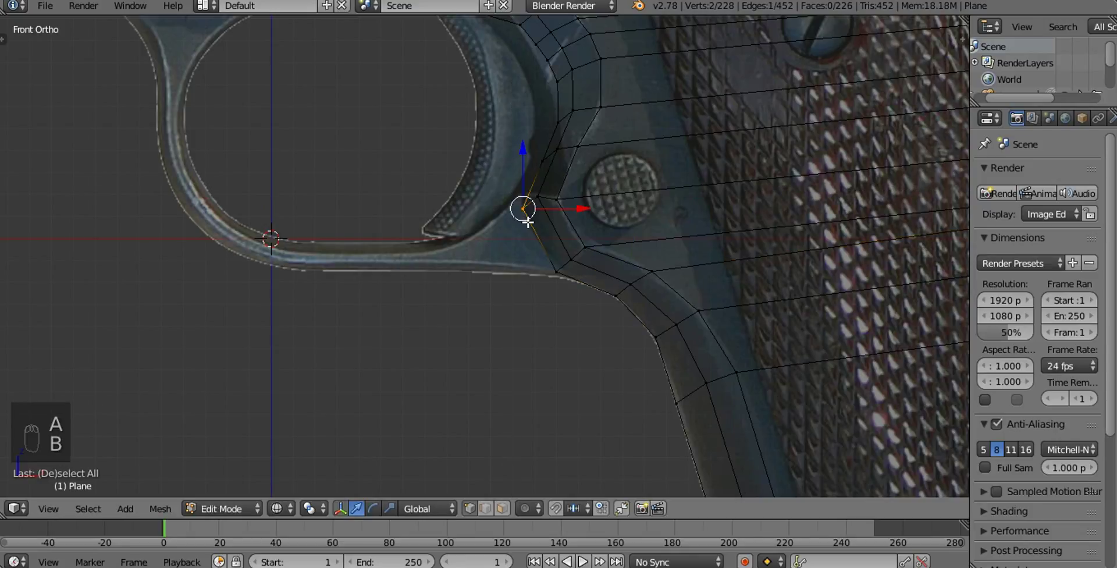
key(g)
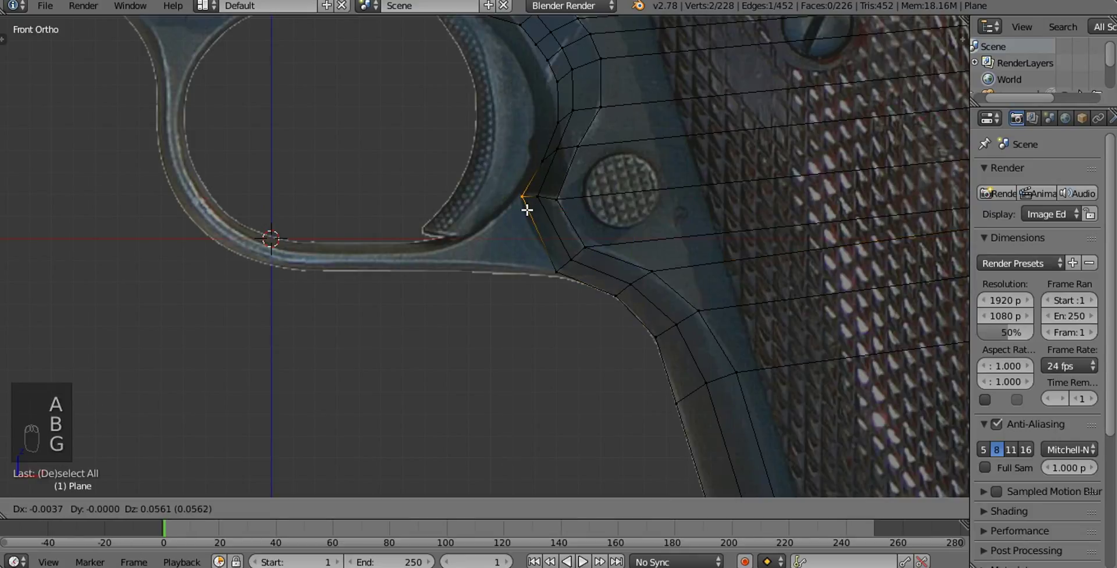
Continue extruding vertices up the curve above the rear of the trigger guard
drag(587, 218, 575, 262)
key(a)
key(b)
key(g)
key(a)
key(b)
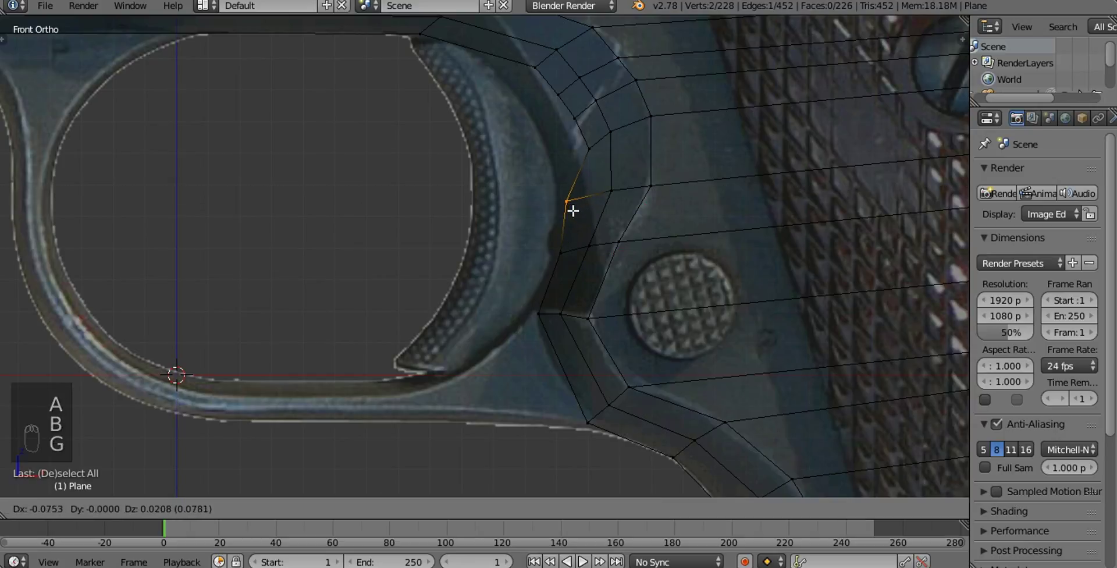
key(a)
key(b)
key(g)
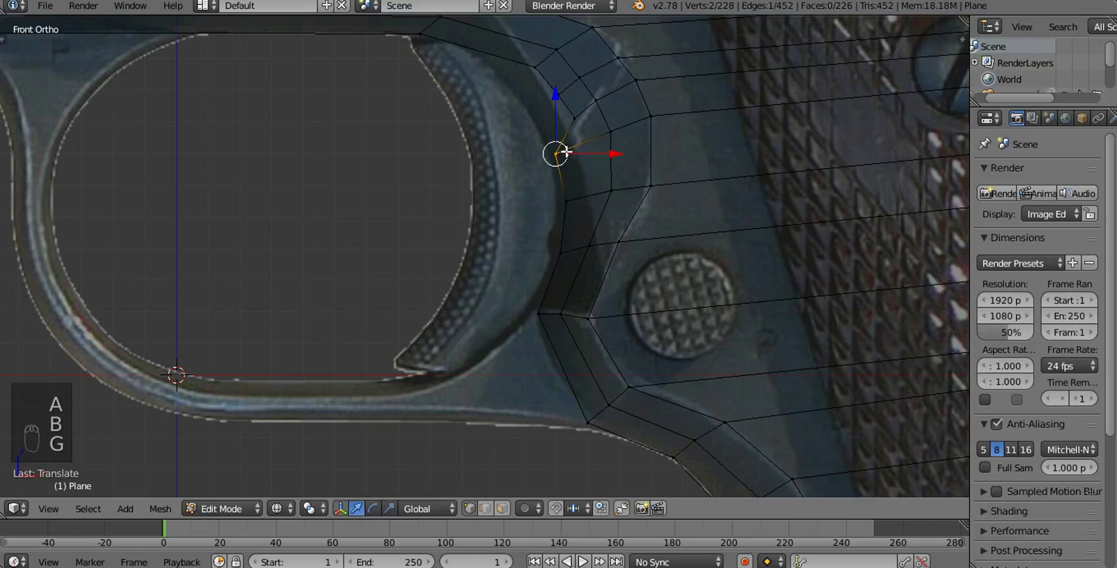
Carry the extruded outline around to the trigger guard's top edge, each vertex on the photo
key(a)
key(b)
key(g)
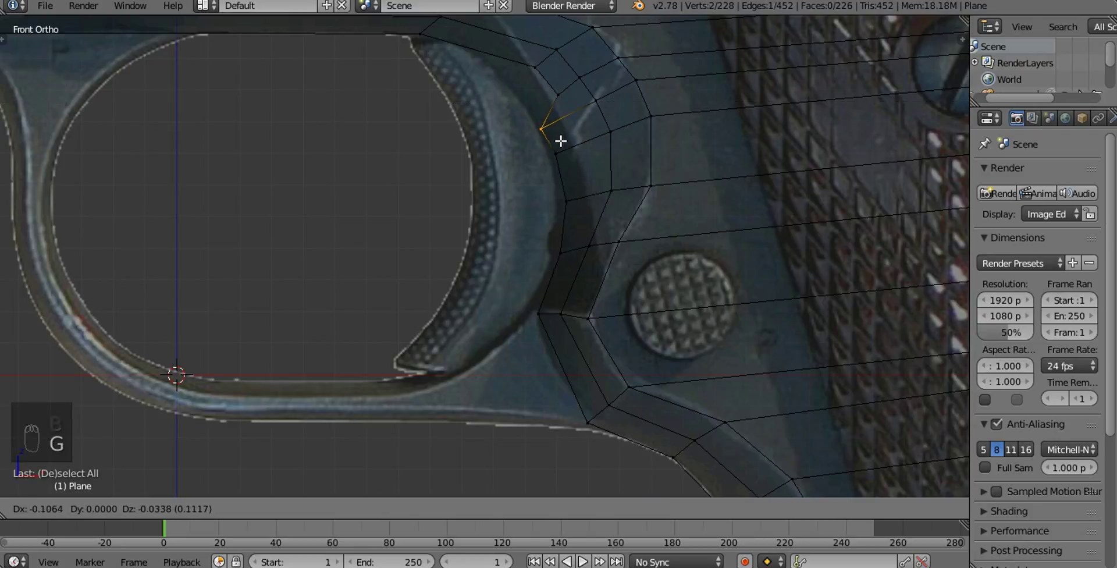
key(a)
key(b)
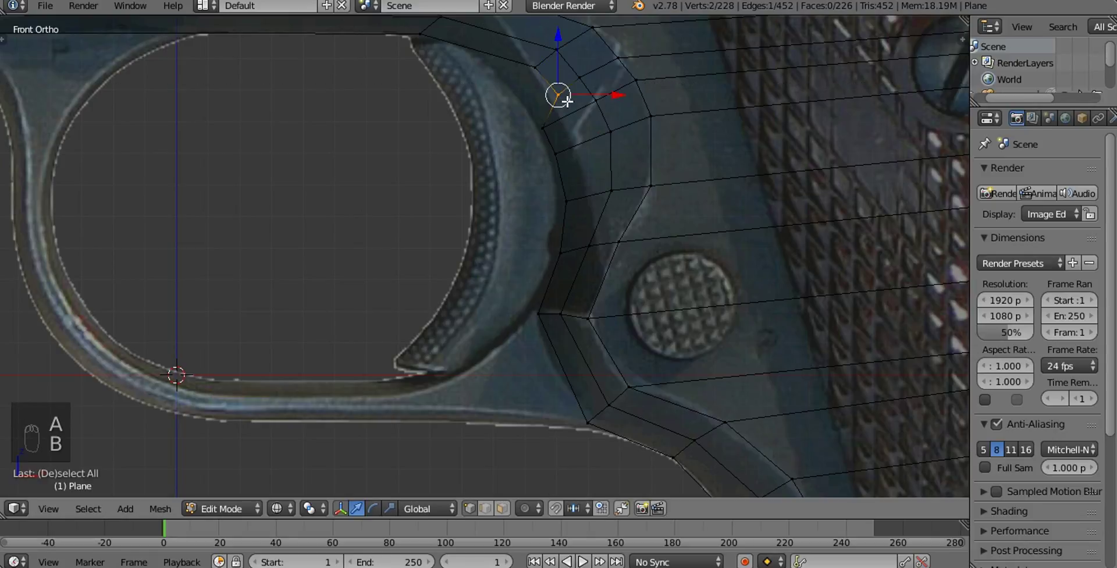
key(g)
key(a)
key(b)
key(g)
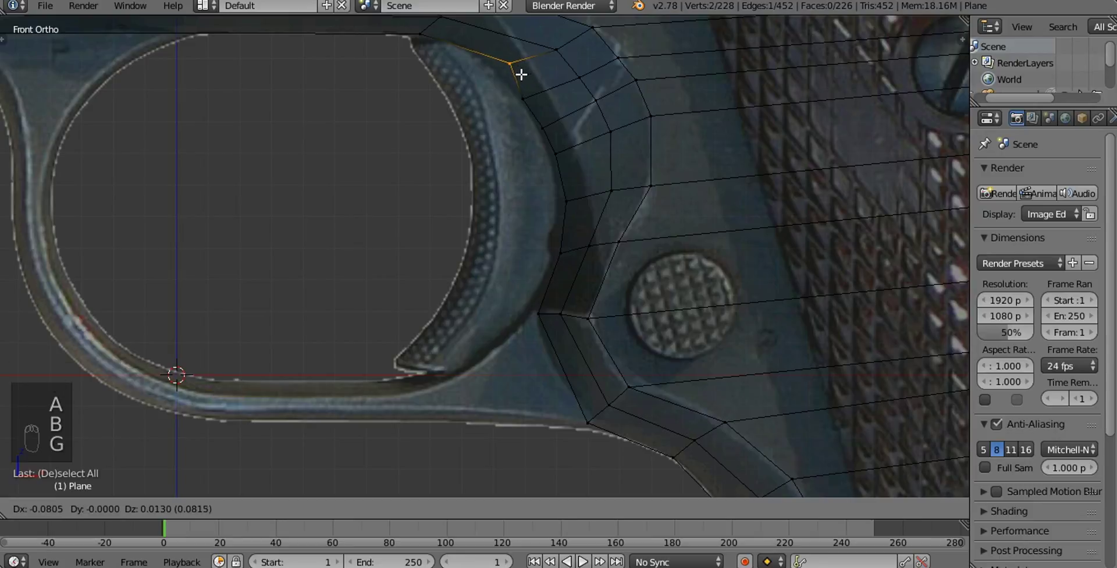
middle_click(533, 117)
Extrude the outline along the trigger guard top to its front corner
key(a)
key(b)
key(g)
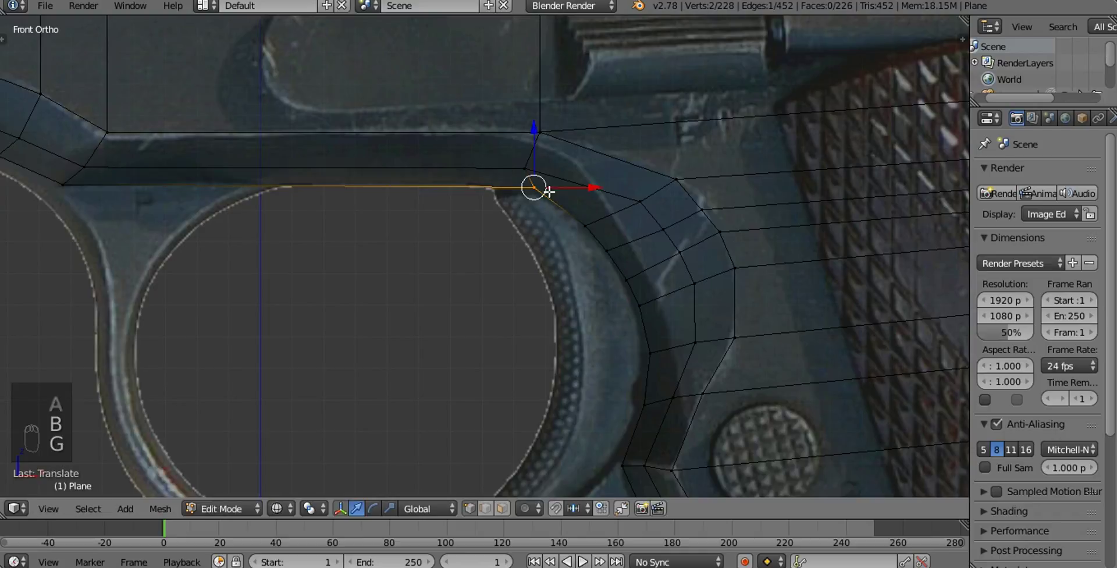
key(a)
key(b)
key(g)
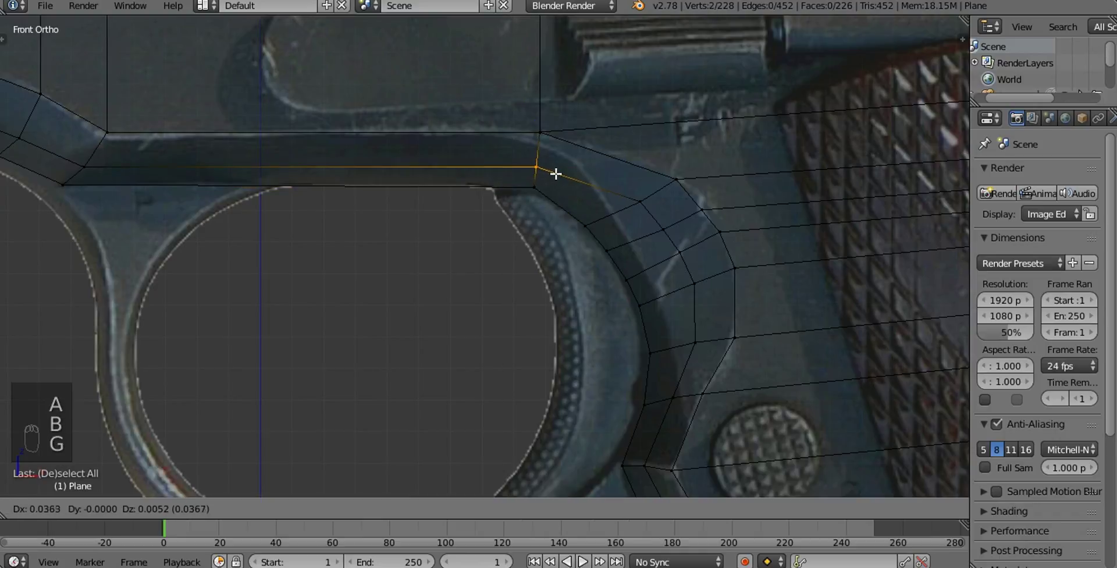
Nudge the vertices on the outer curve above the trigger onto the photo's curved edge
drag(630, 207, 650, 180)
click(650, 180)
key(g)
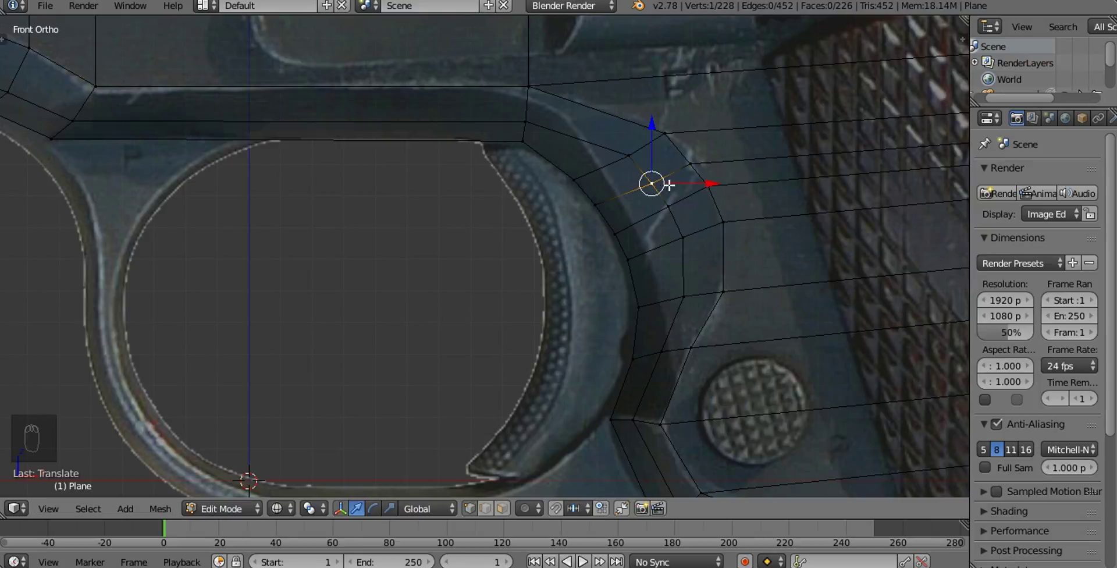
key(a)
key(b)
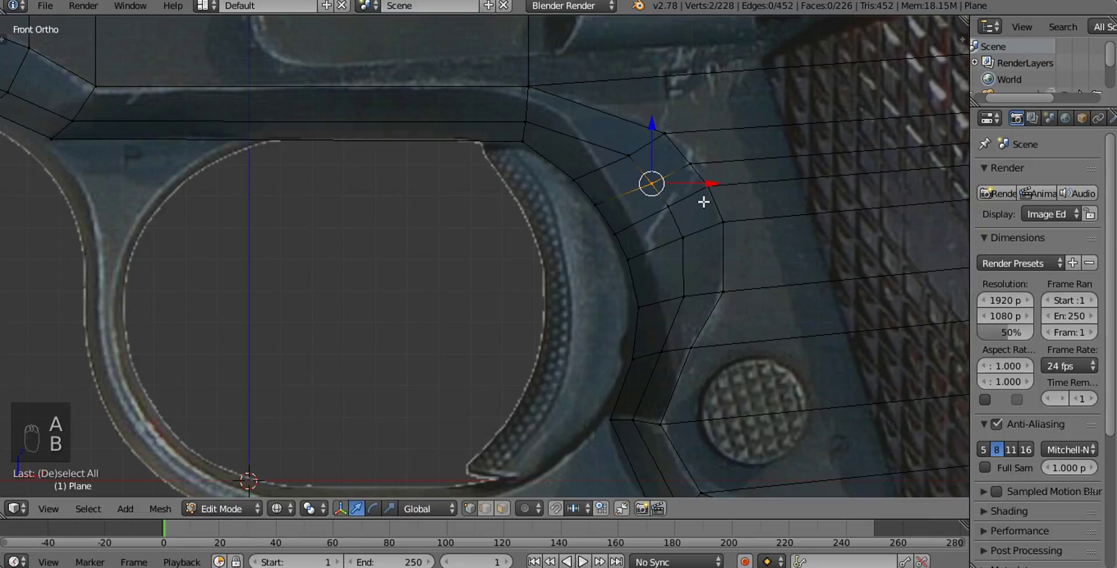
key(g)
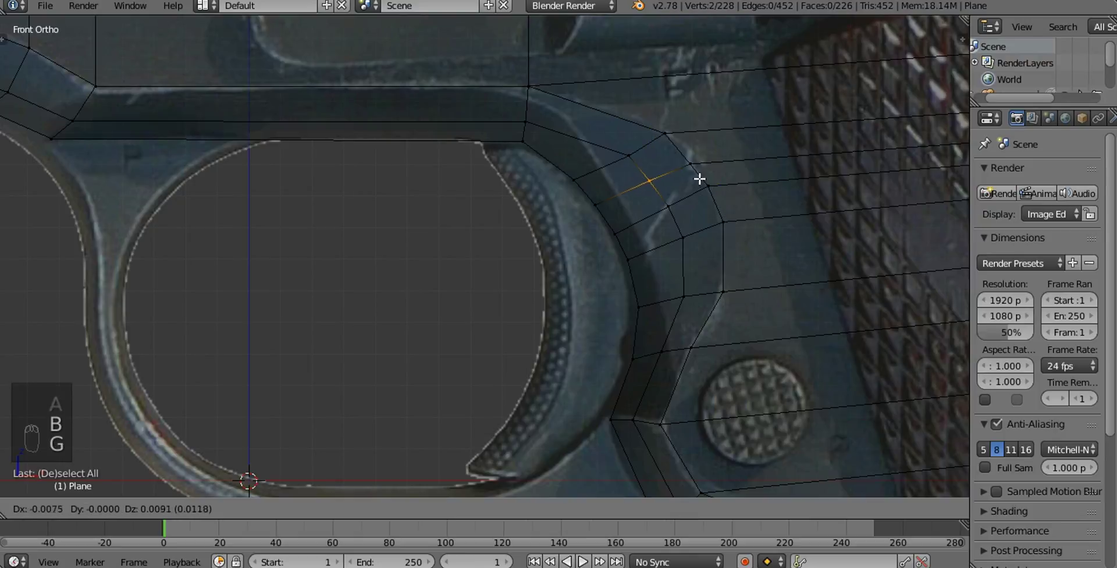
key(a)
key(b)
key(g)
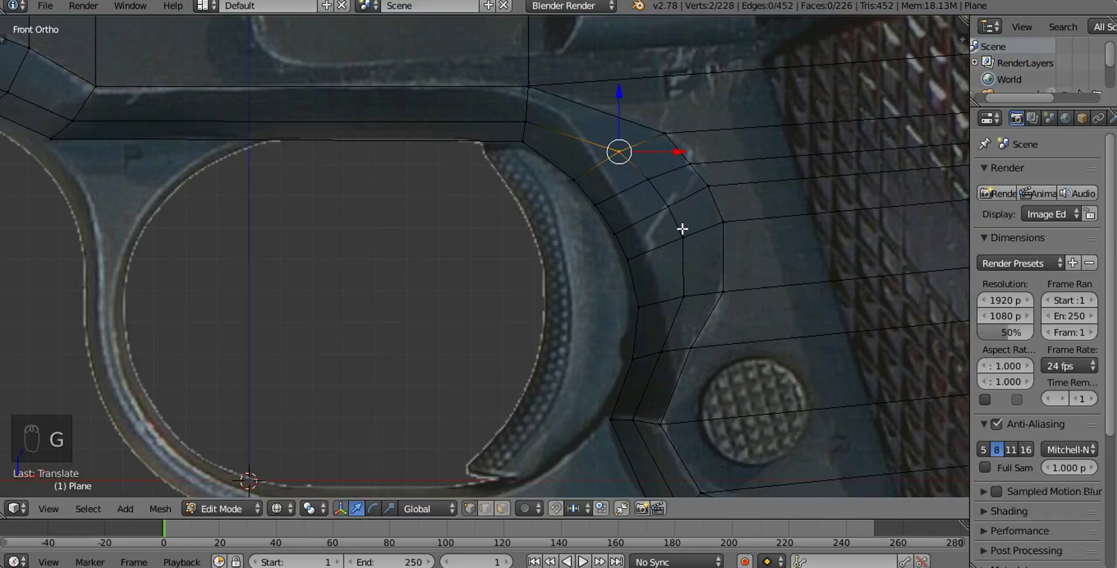
Extrude the outline past the front of the trigger guard toward the dust cover
drag(569, 216, 389, 191)
key(a)
key(b)
key(g)
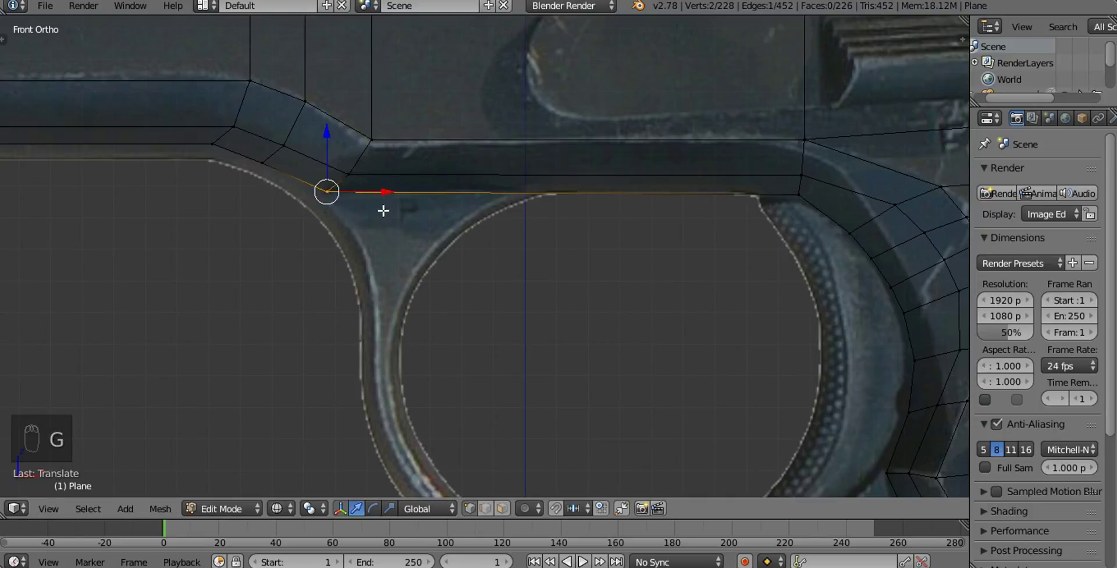
drag(420, 228, 501, 236)
key(a)
key(b)
key(g)
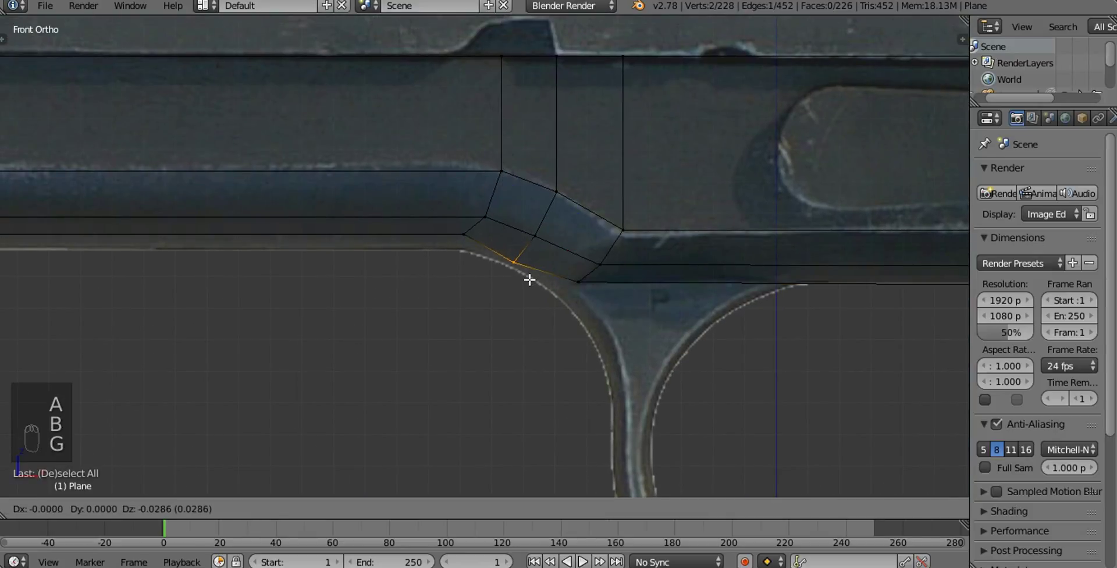
Extend the outline under the dust cover to the frame's front corner, then orbit to view it in 3D
key(a)
key(b)
key(g)
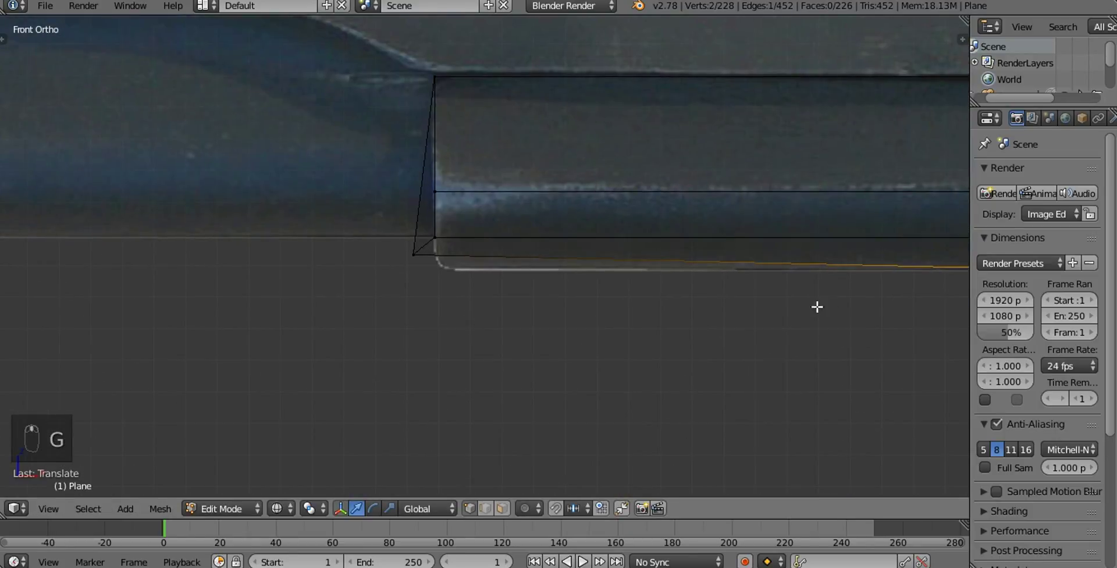
key(a)
key(b)
key(g)
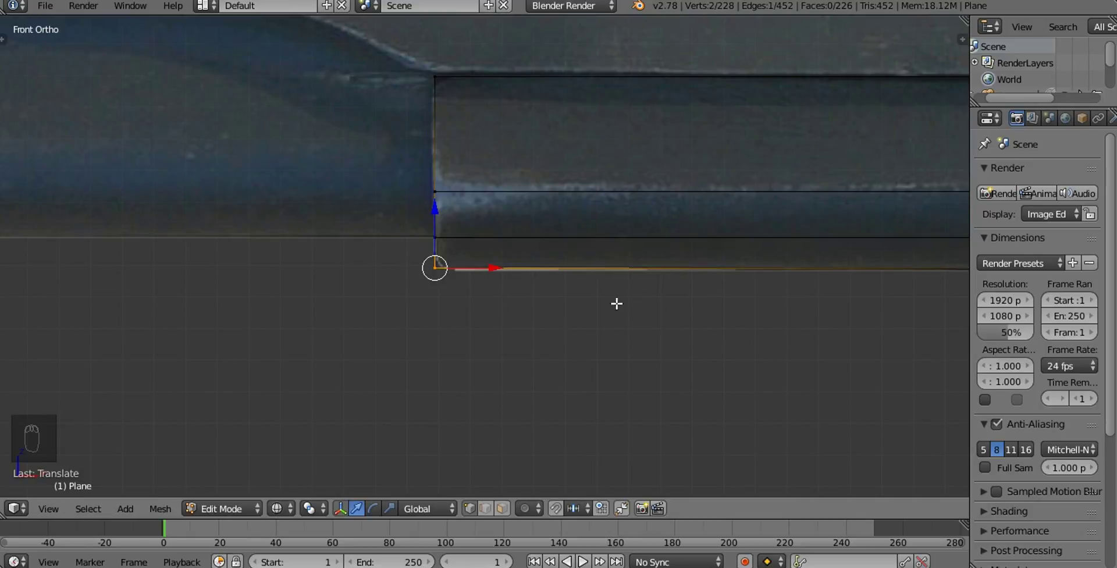
drag(606, 306, 320, 170)
click(320, 171)
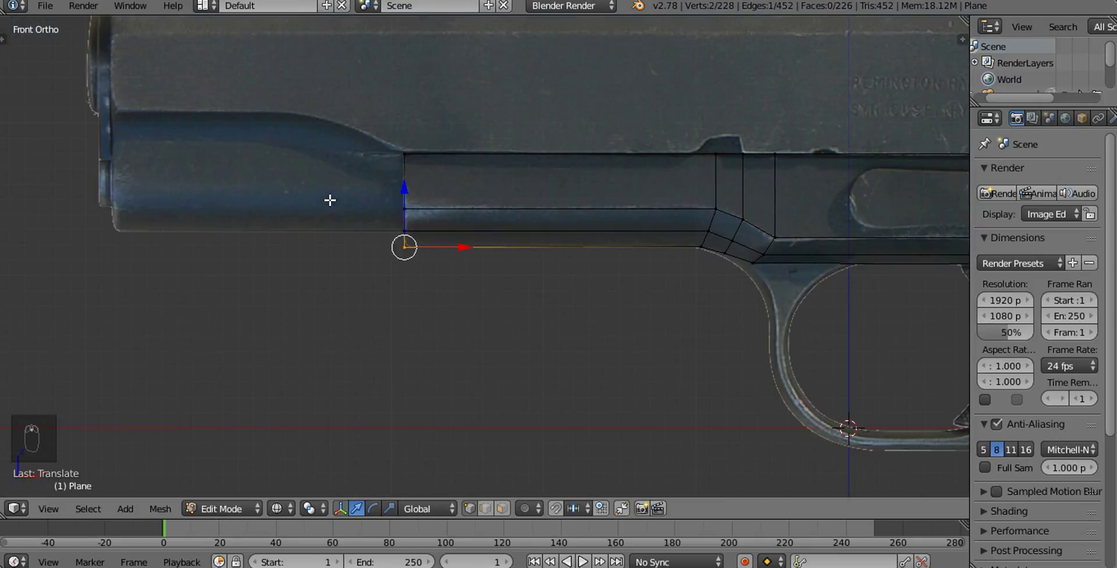
key(a)
drag(717, 263, 513, 299)
Select the two edge loops down the grip's back and view them front-on in wireframe over the photo
key(z)
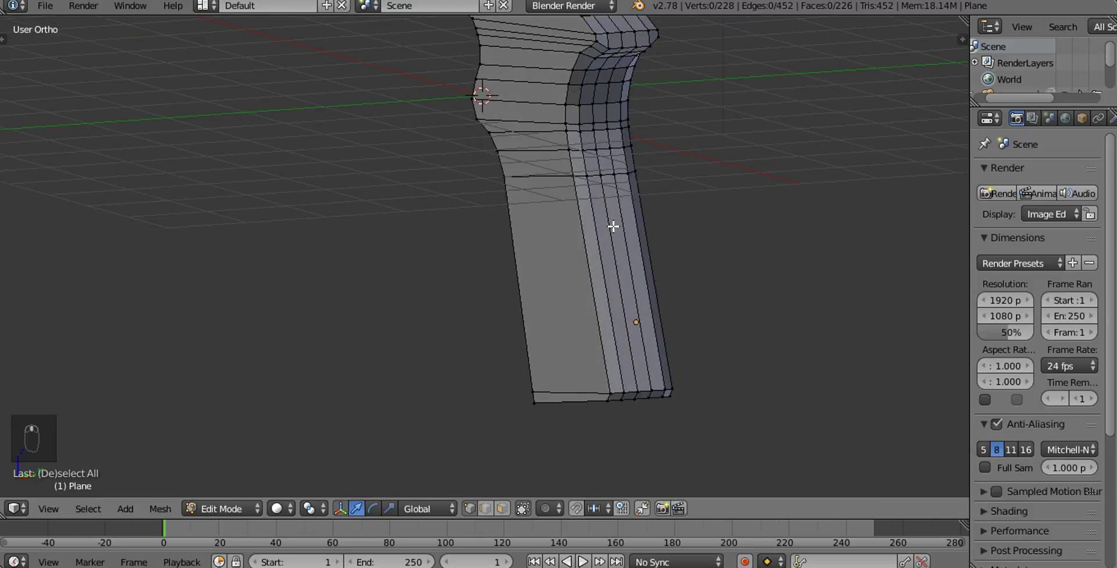
click(608, 222)
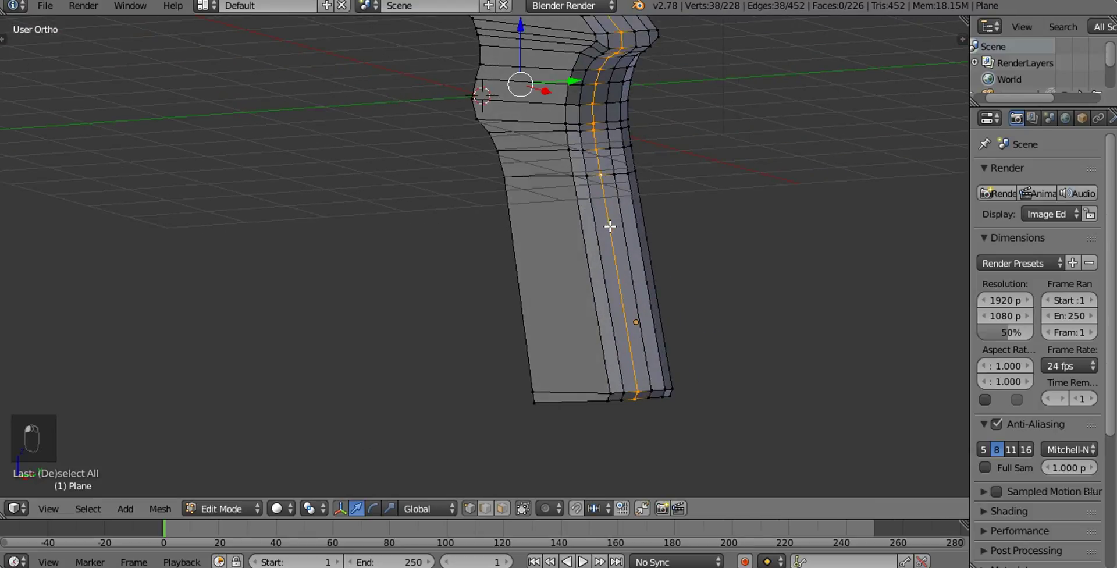
drag(621, 229, 555, 220)
click(555, 220)
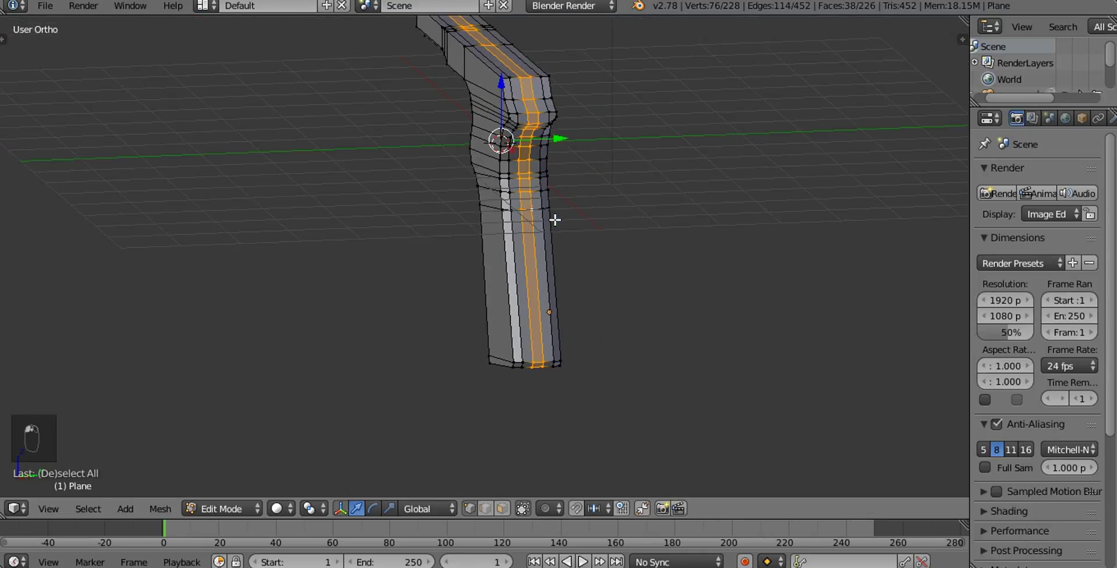
key(KP_1)
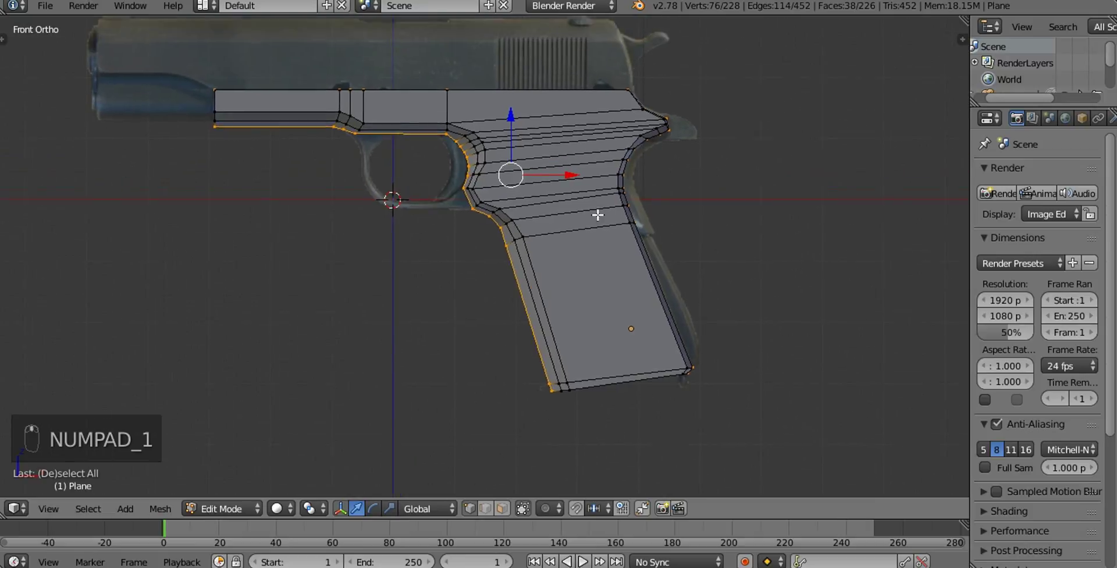
key(z)
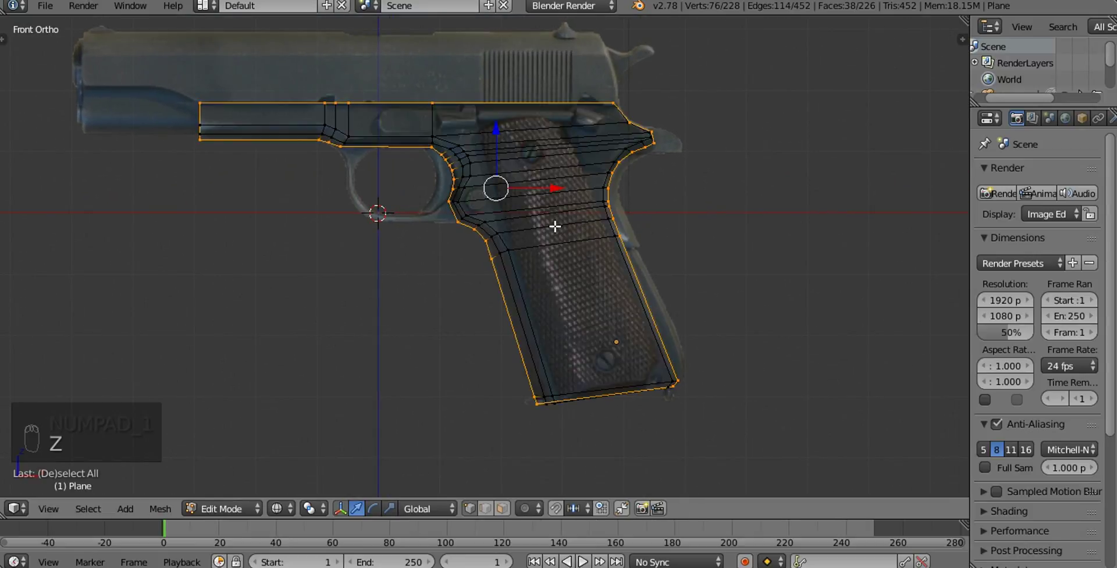
Select the grip's back-edge vertices and push them onto the photo's outline
key(c)
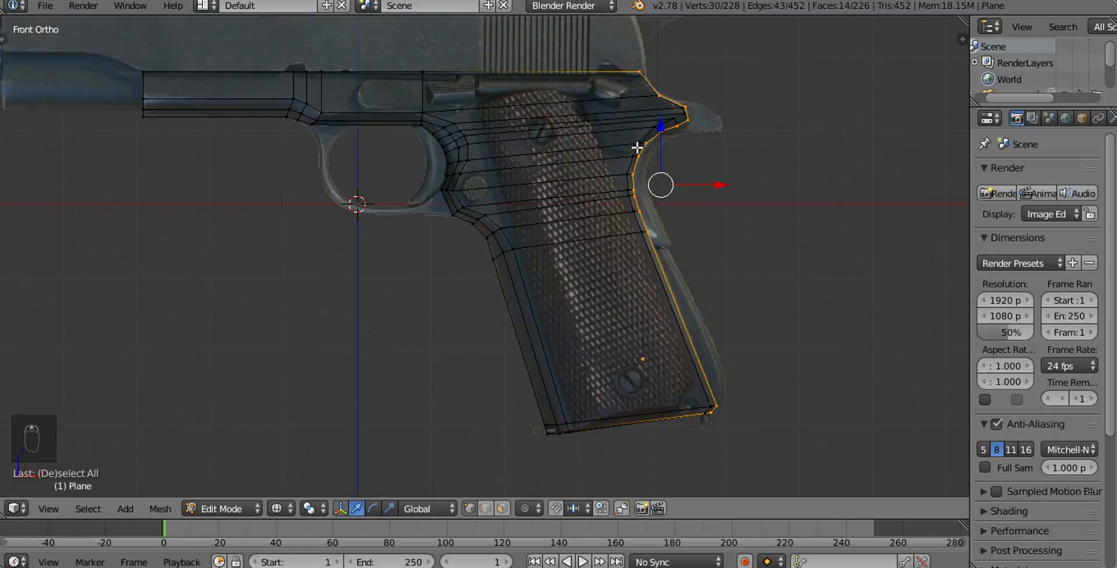
drag(673, 180, 580, 190)
click(581, 190)
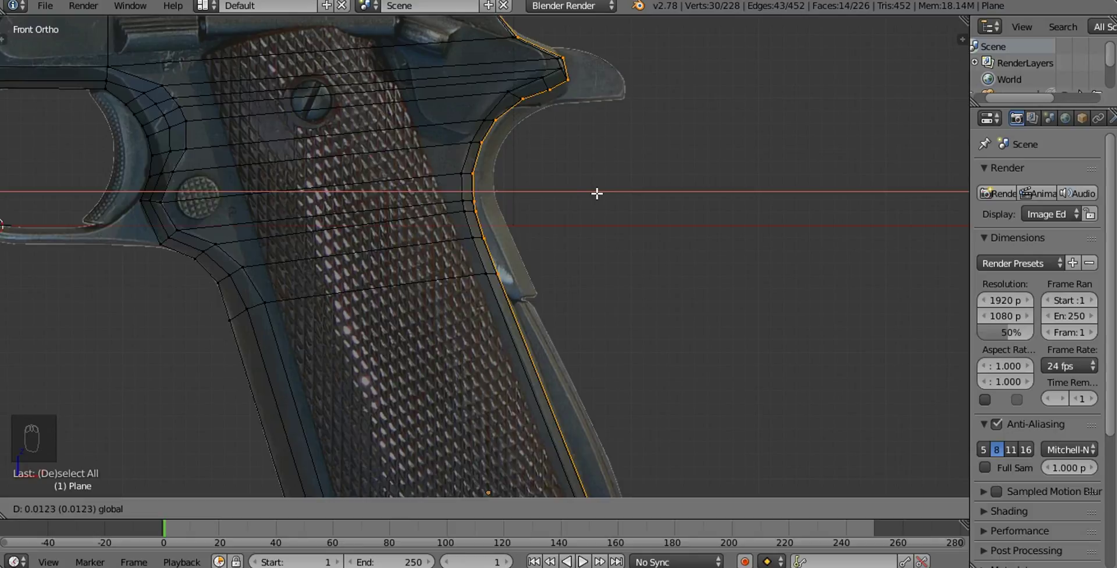
drag(673, 118, 432, 71)
key(c)
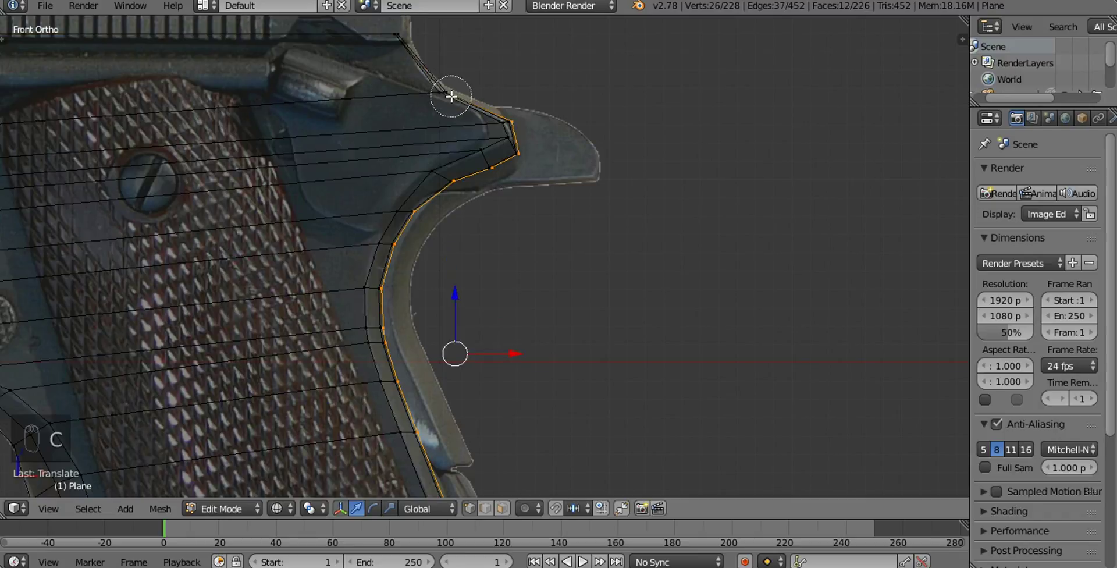
drag(586, 330, 472, 406)
Move the beavertail tip vertices to fit the photo where the grip meets it
key(c)
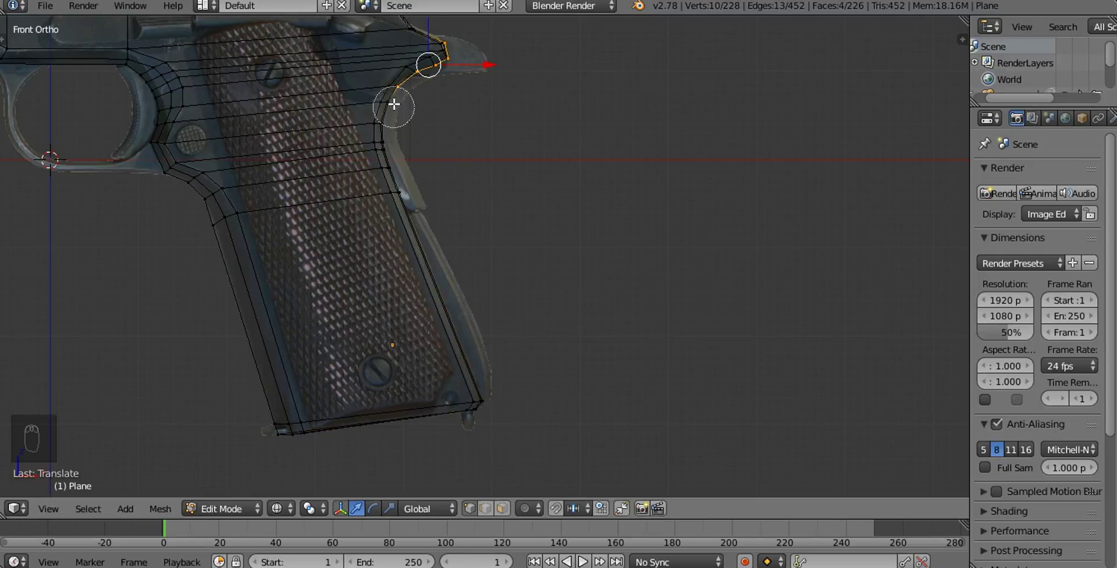
drag(576, 134, 449, 161)
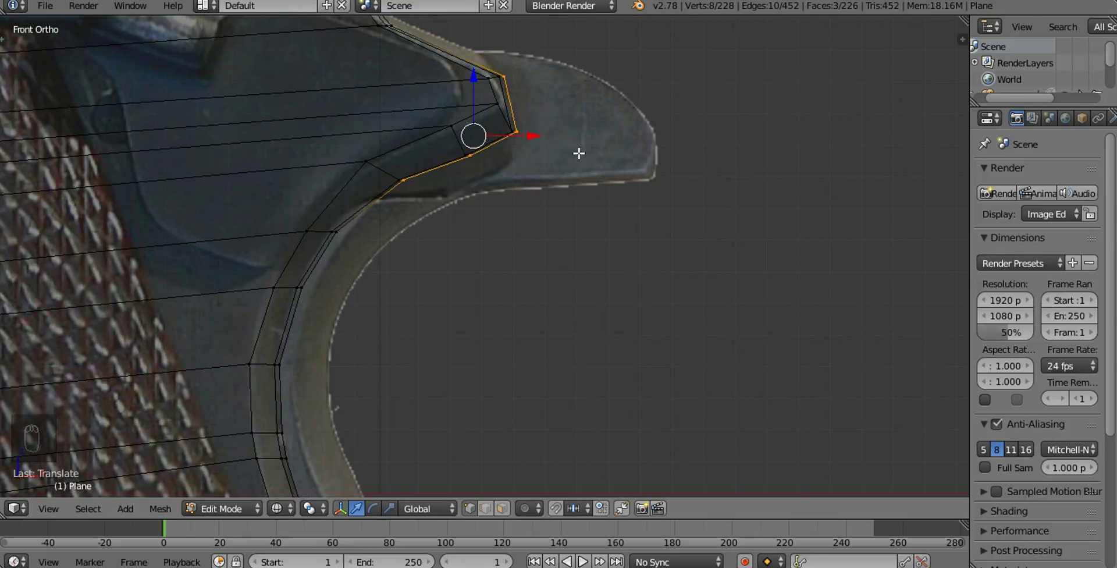
Move the beavertail corner vertices and edge one by one onto the photo outline
key(g)
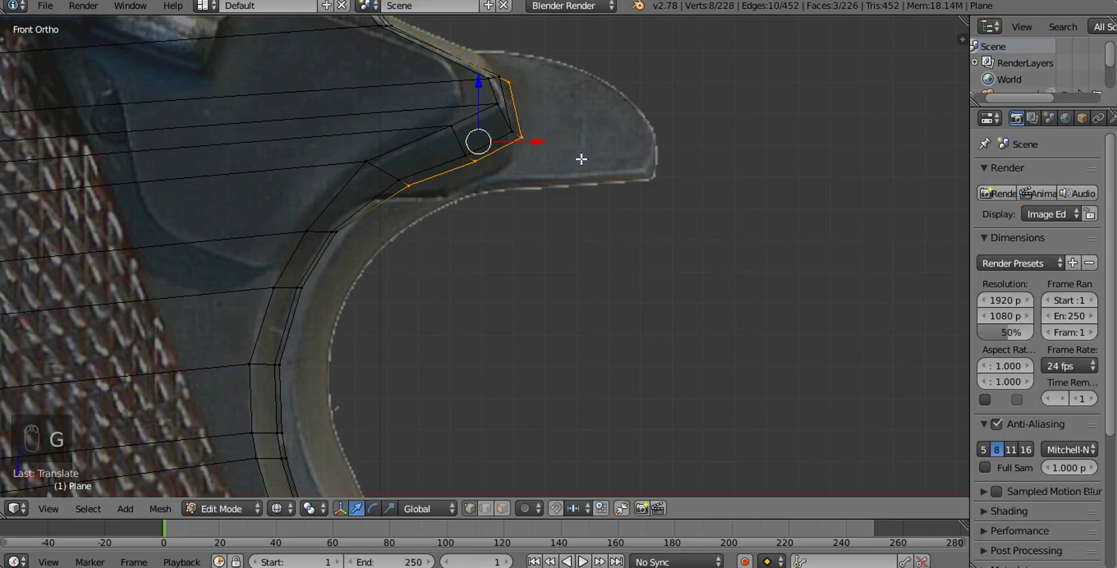
key(a)
key(b)
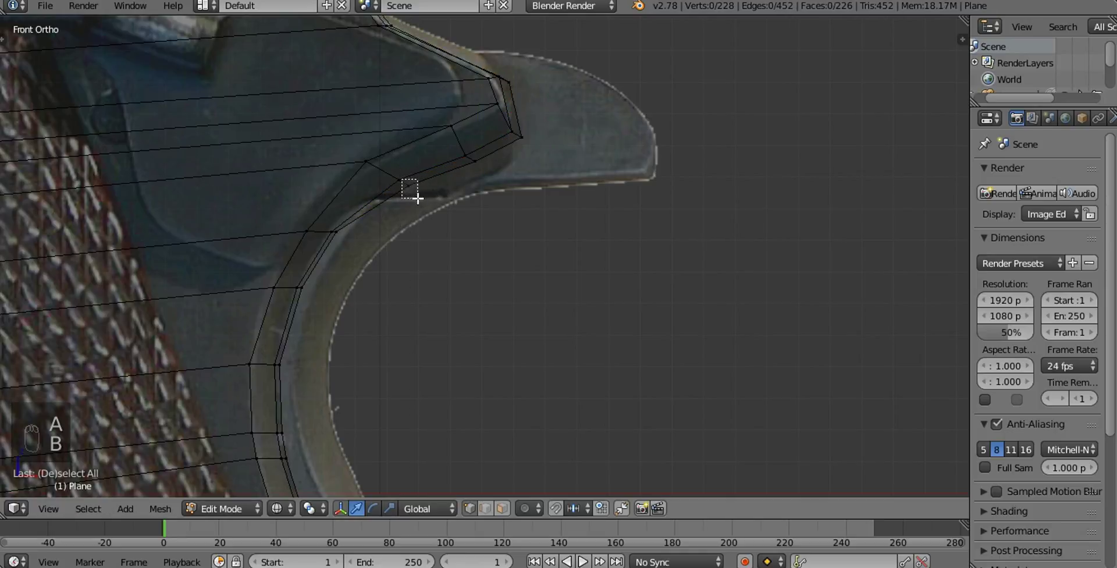
key(g)
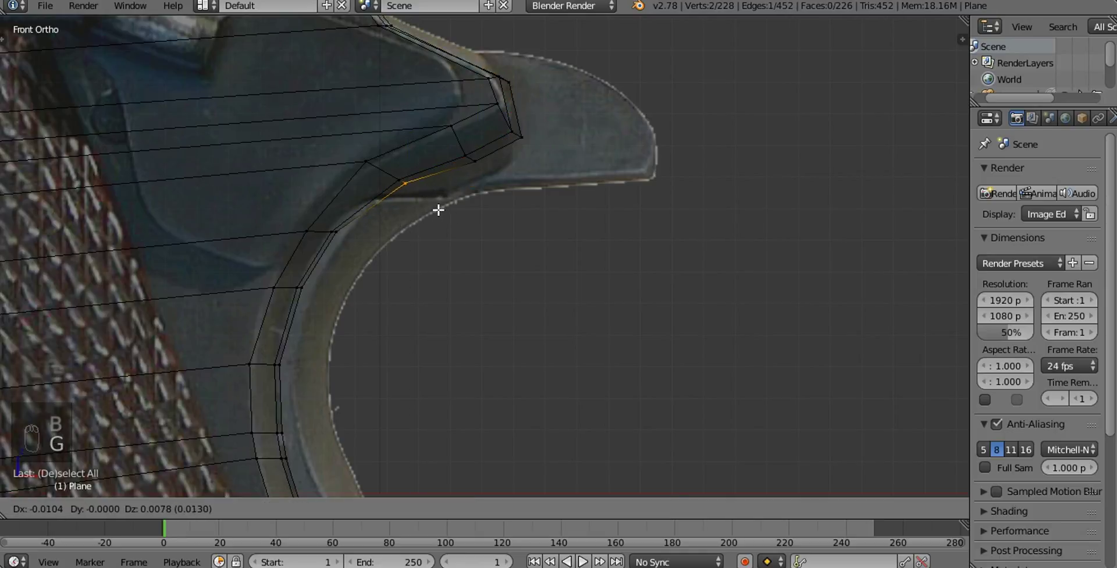
key(a)
key(b)
key(g)
key(a)
key(b)
key(g)
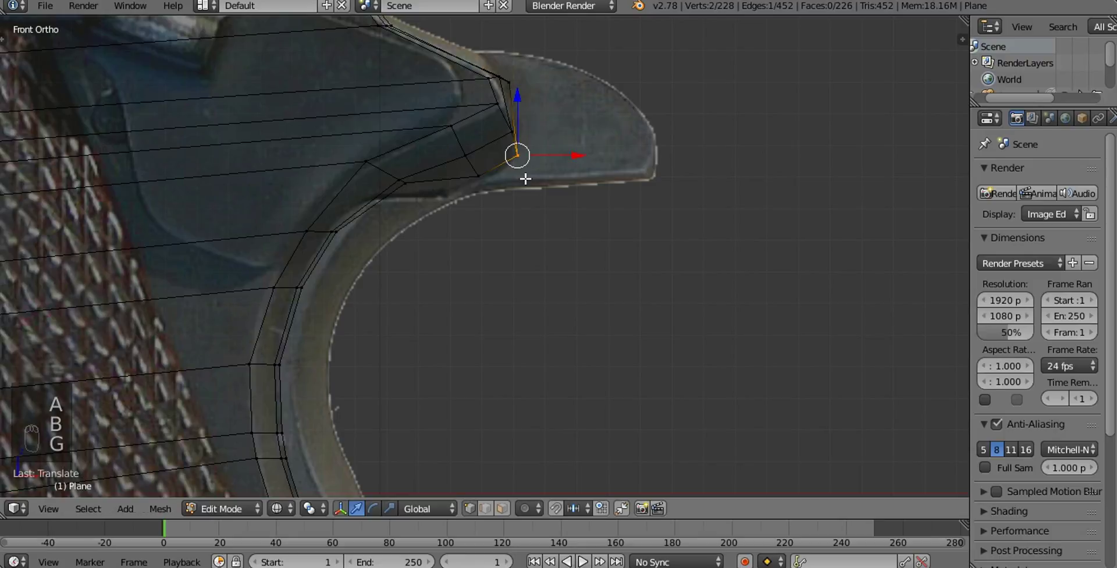
Fit the rear and top corner vertices of the frame's upper back to the photo edge
key(a)
key(b)
key(g)
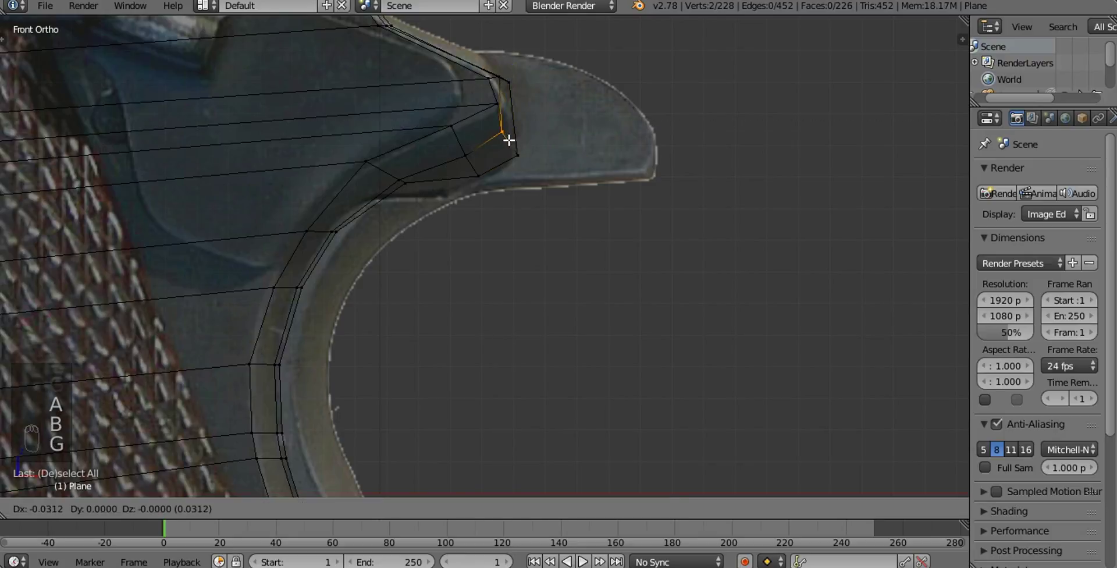
key(a)
key(b)
key(g)
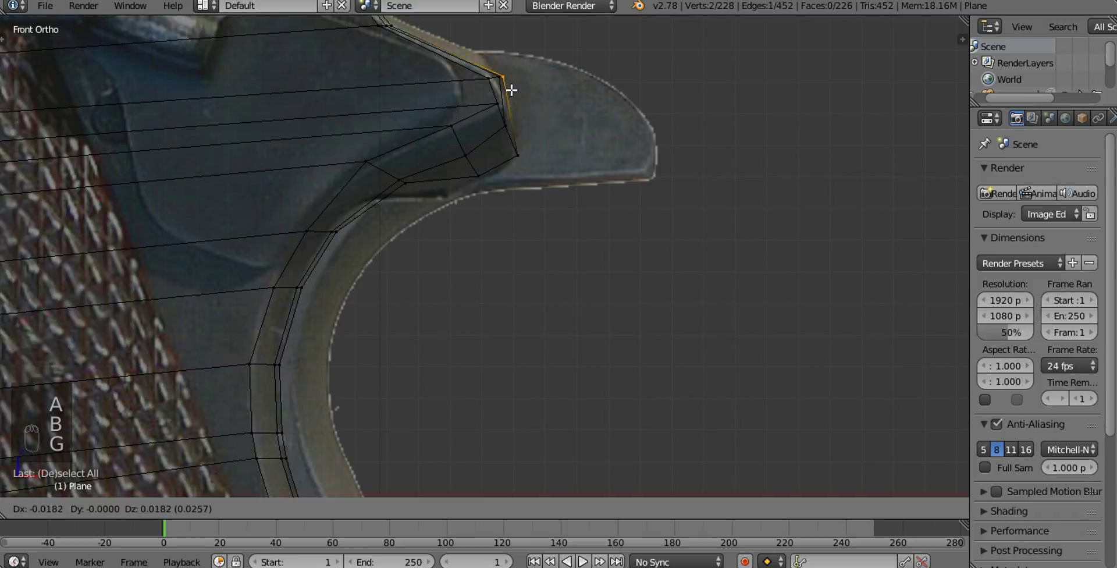
Leave Edit Mode and orbit to view the thickened frame as a solid object
drag(510, 72, 599, 226)
key(a)
key(Tab)
key(z)
Add a Subdivision Surface modifier to the frame with viewport level 2
drag(493, 197, 729, 278)
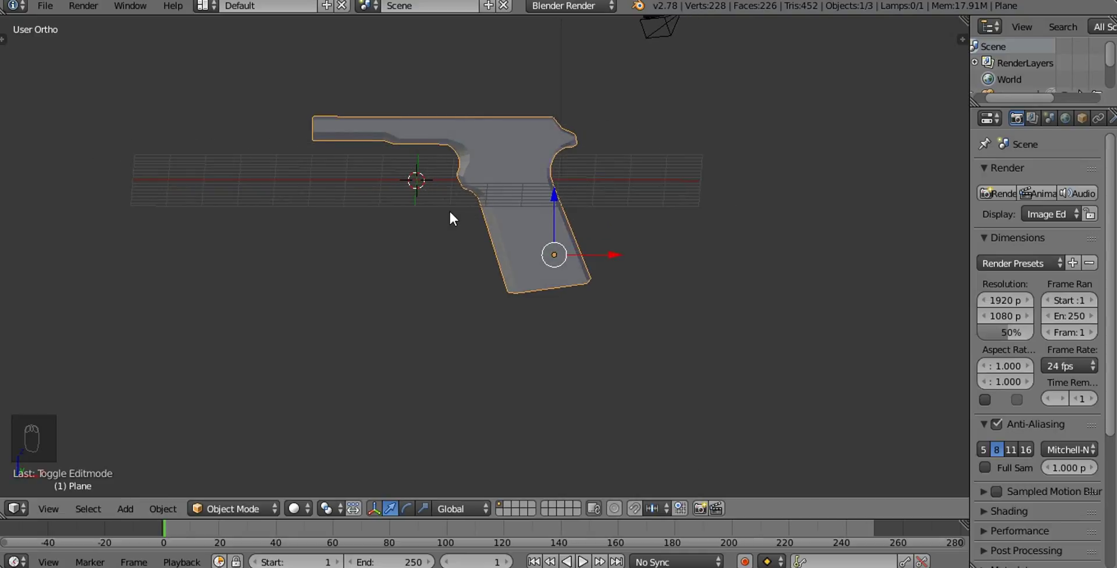
key(KP_1)
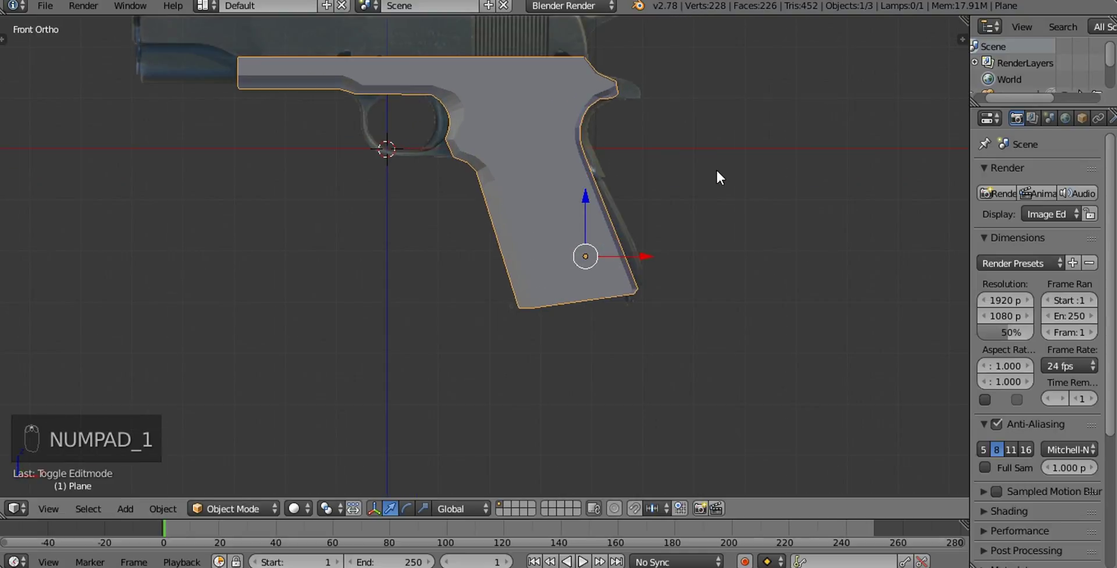
drag(724, 178, 1065, 121)
drag(1065, 121, 818, 453)
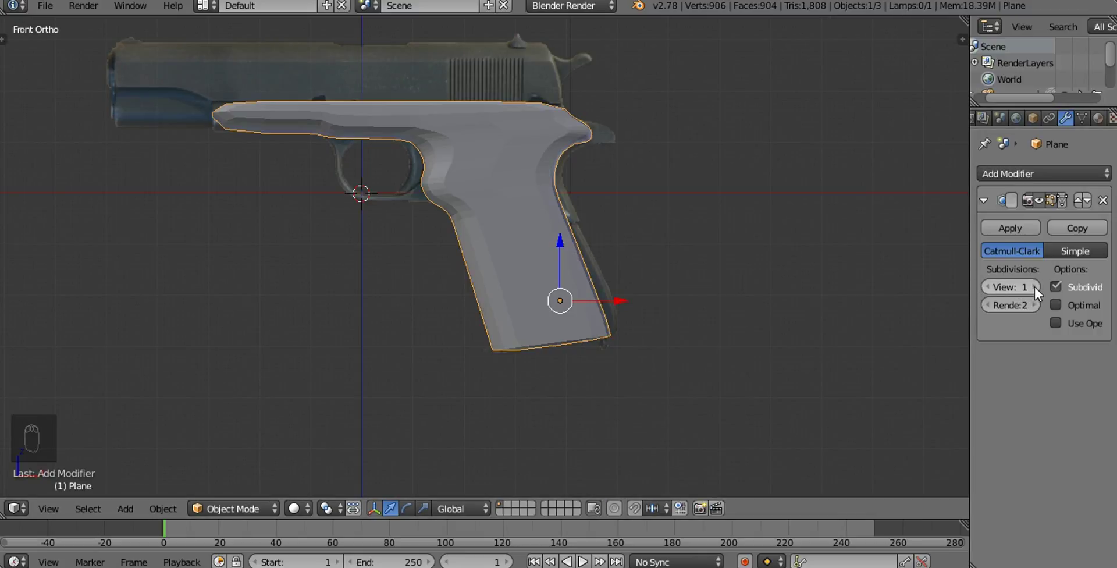
click(1040, 292)
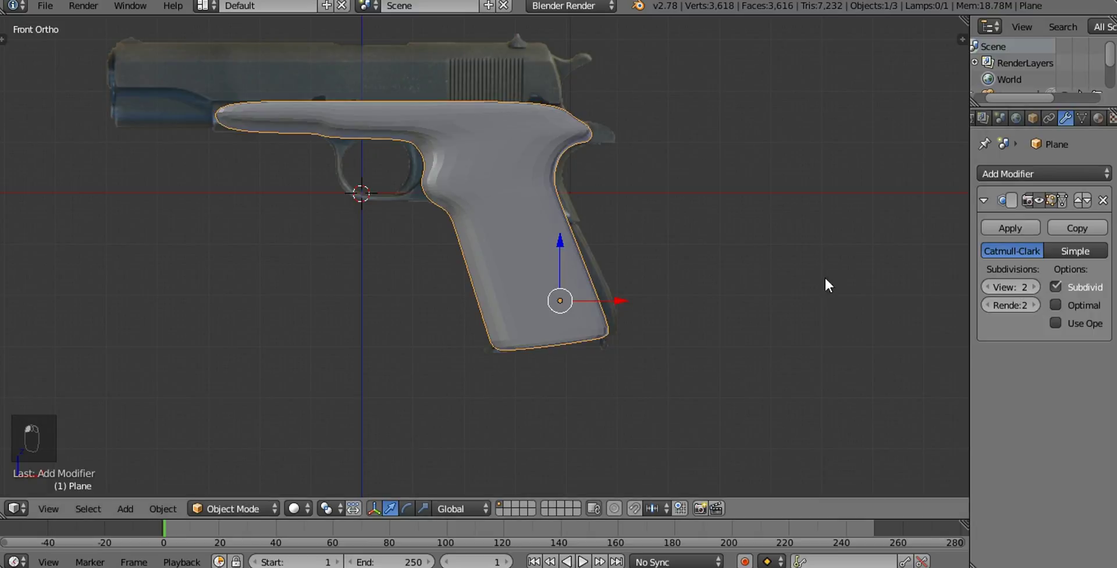
Set the frame to smooth shading from the Tool Shelf and re-enter Edit Mode
drag(409, 159, 115, 392)
key(t)
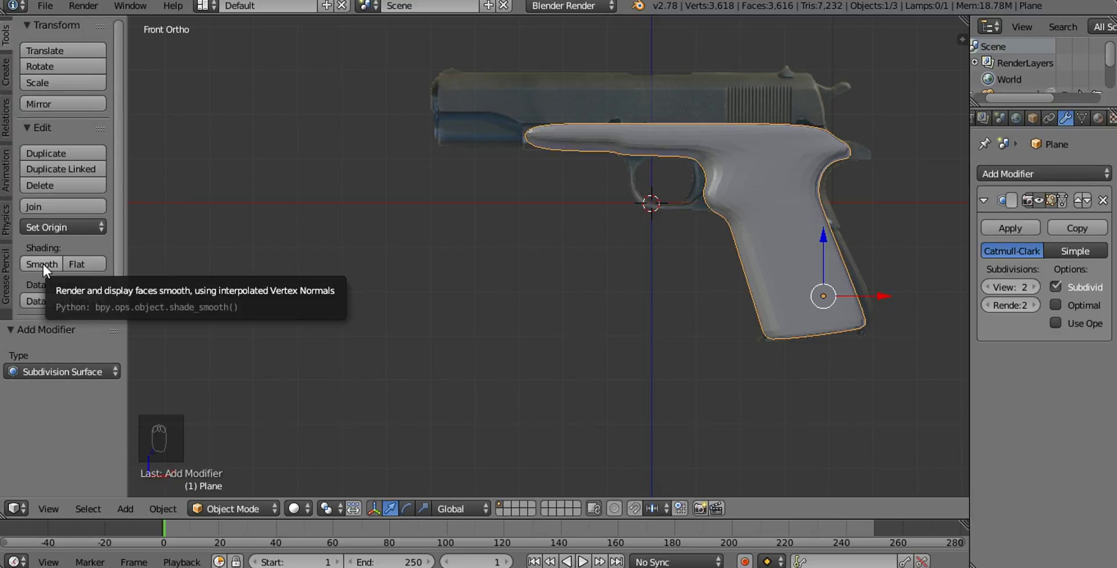
drag(49, 269, 414, 268)
key(t)
drag(414, 268, 463, 180)
key(Tab)
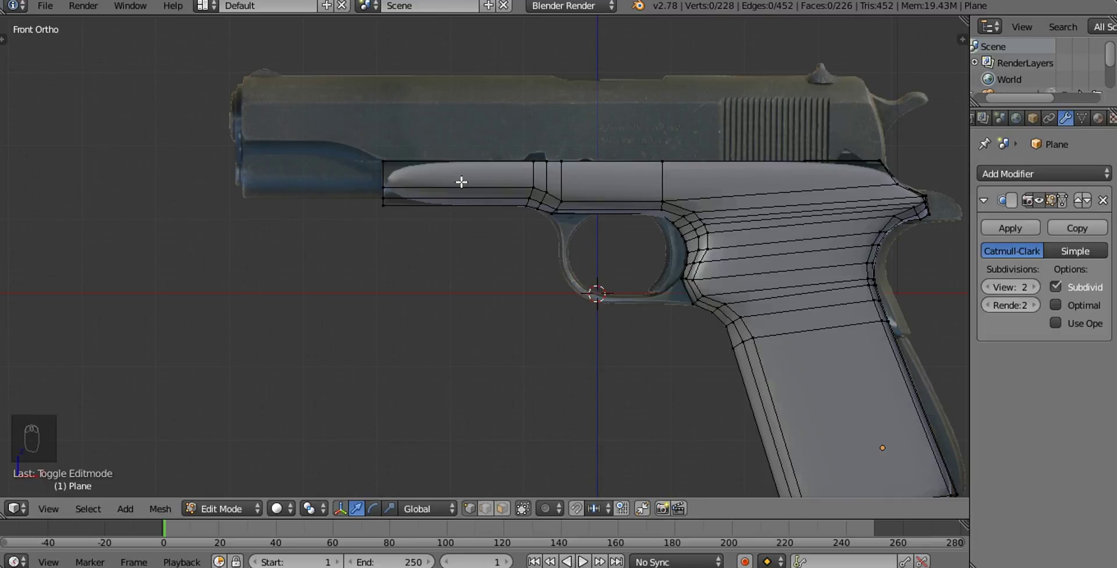
Add loop cuts near the frame's front and along its top edge, sliding the top one upward
key(ctrl+r)
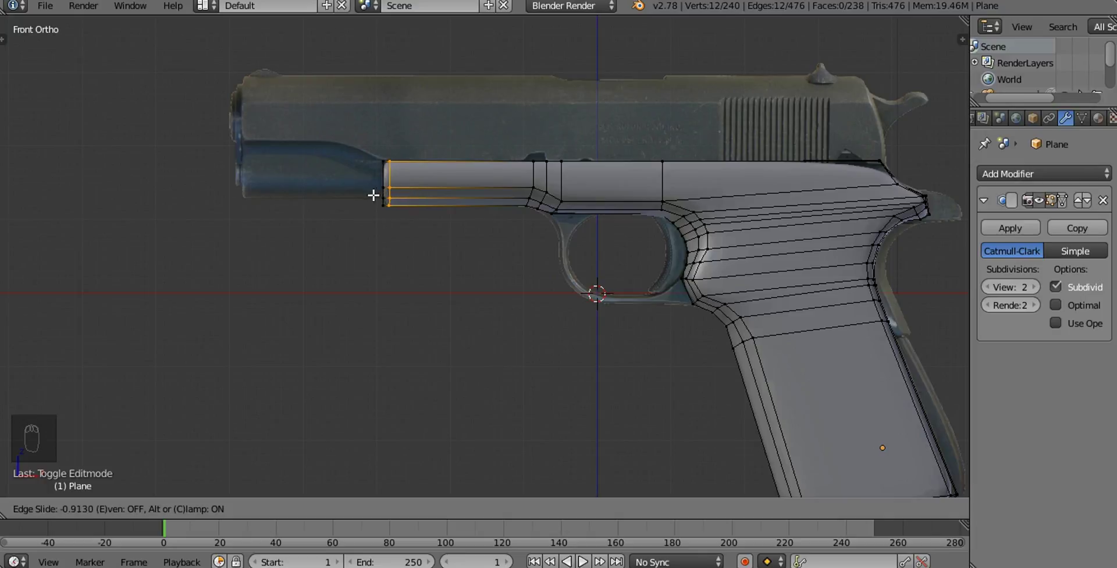
key(ctrl+r)
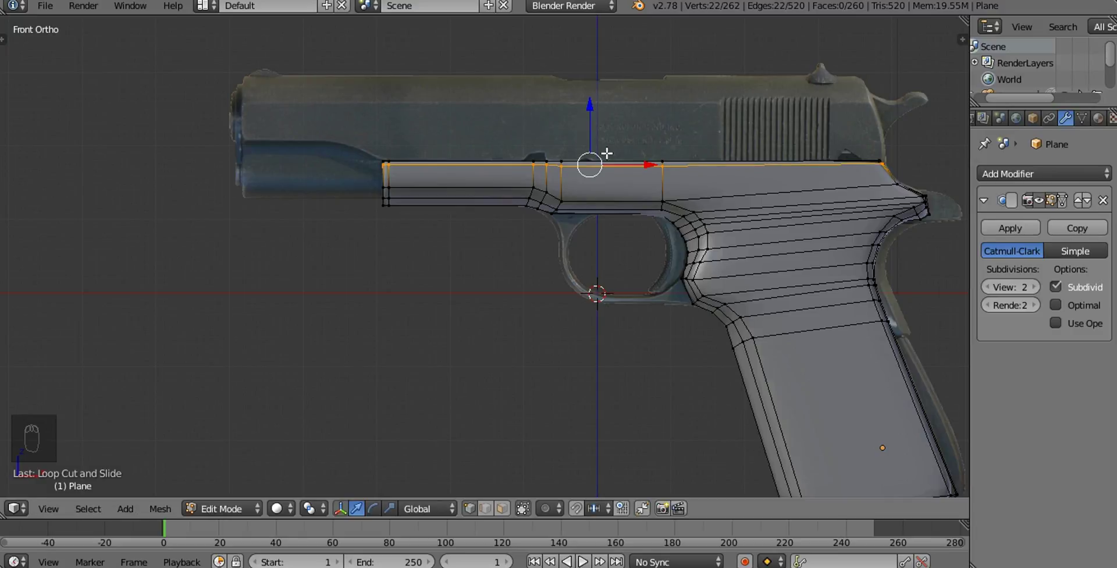
drag(729, 219, 651, 162)
key(a)
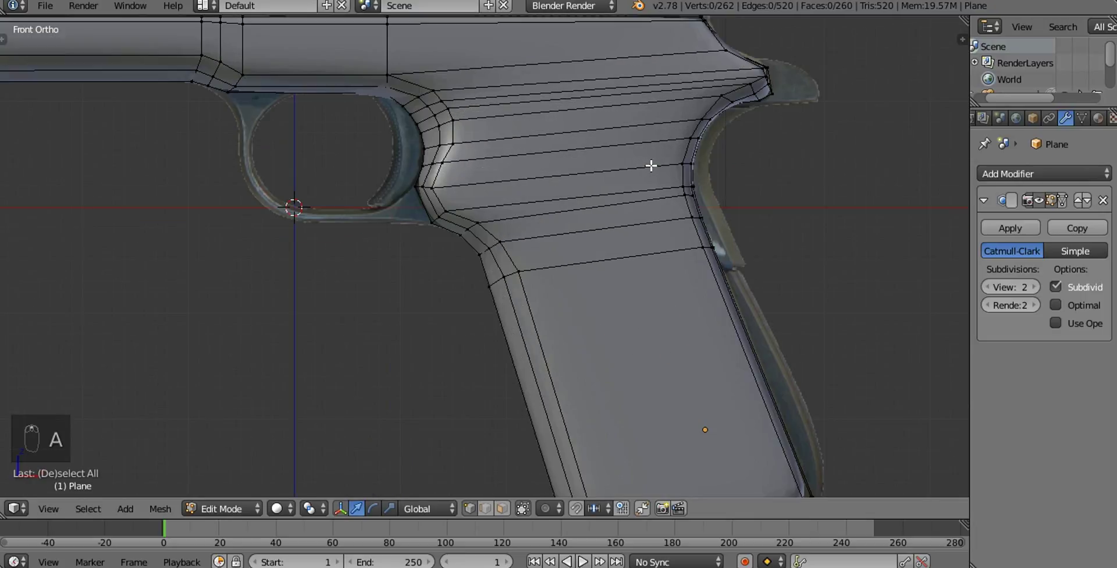
Reveal the photo through the mesh and move the upper beavertail edge loop onto its curve
key(z)
drag(651, 162, 573, 271)
middle_click(564, 274)
middle_click(565, 262)
key(a)
key(a)
key(b)
key(g)
key(a)
key(b)
key(g)
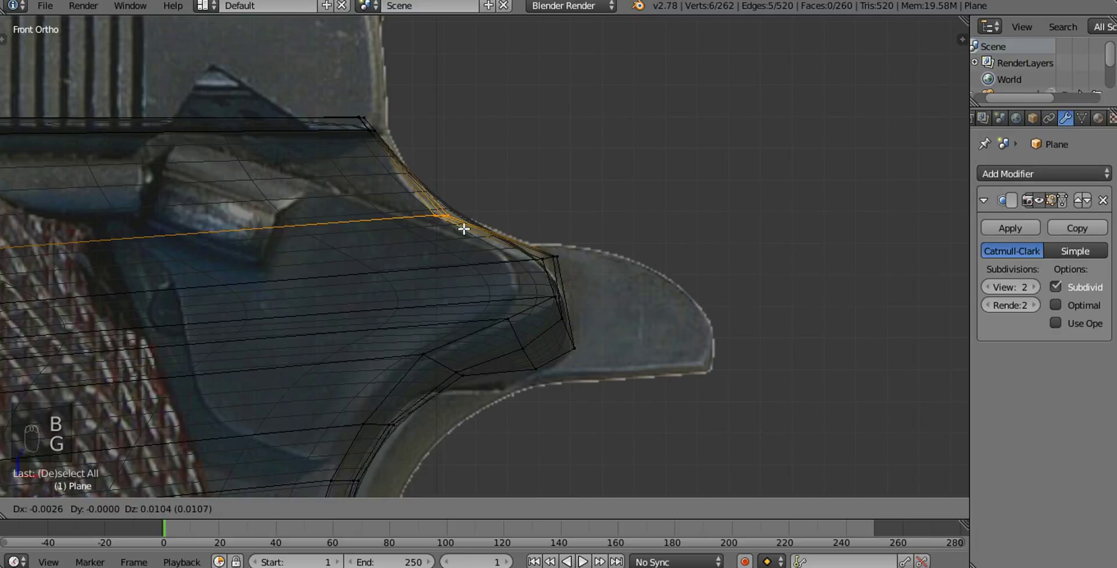
key(a)
key(b)
Move the rear beavertail vertex and lower edge onto the photo outline, then inspect the smoothed frame
key(a)
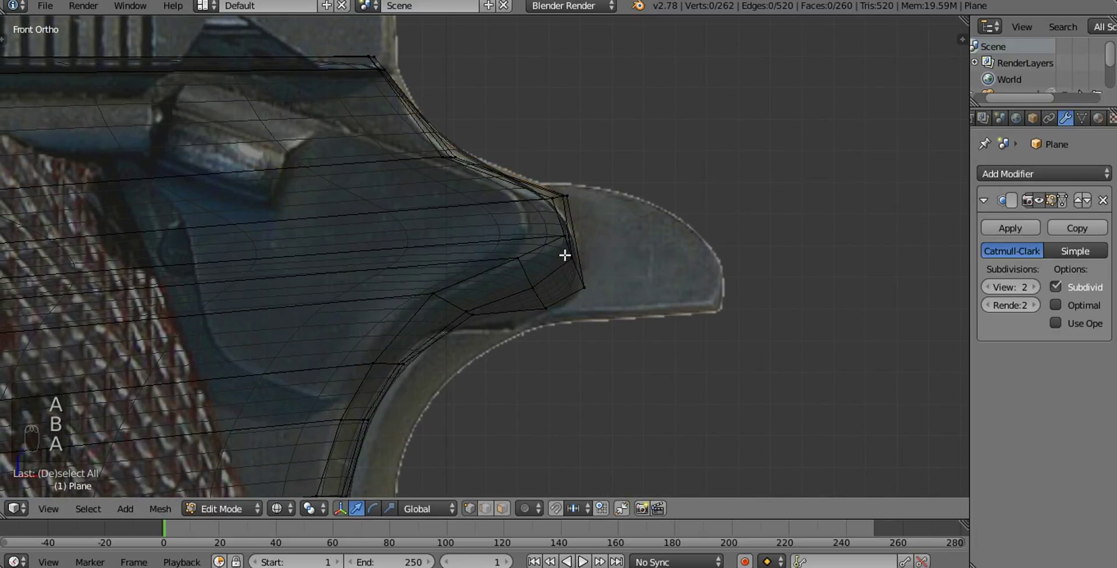
key(b)
key(g)
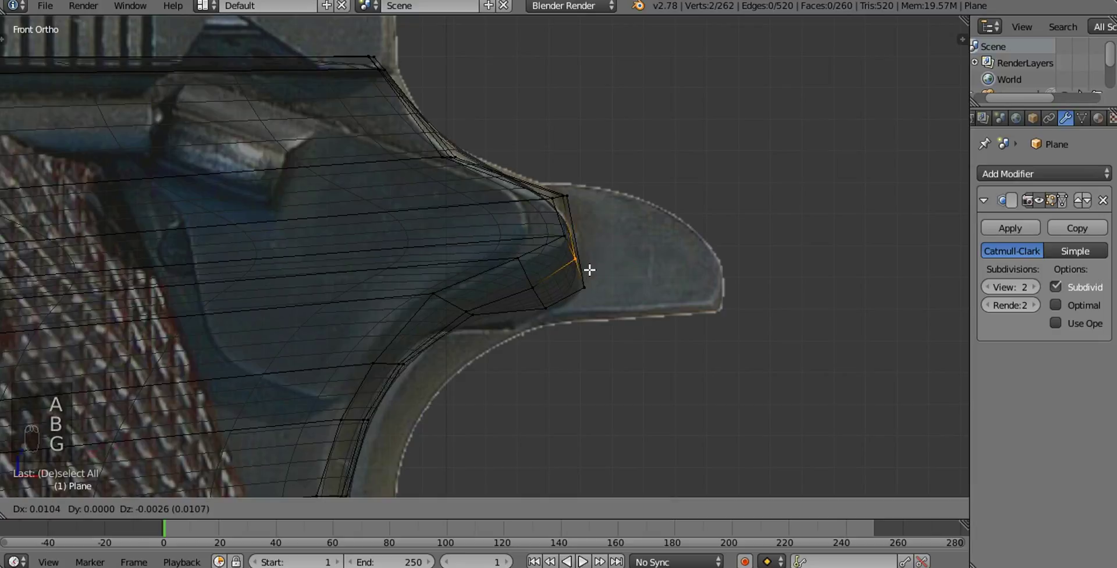
key(a)
key(b)
key(g)
key(a)
key(b)
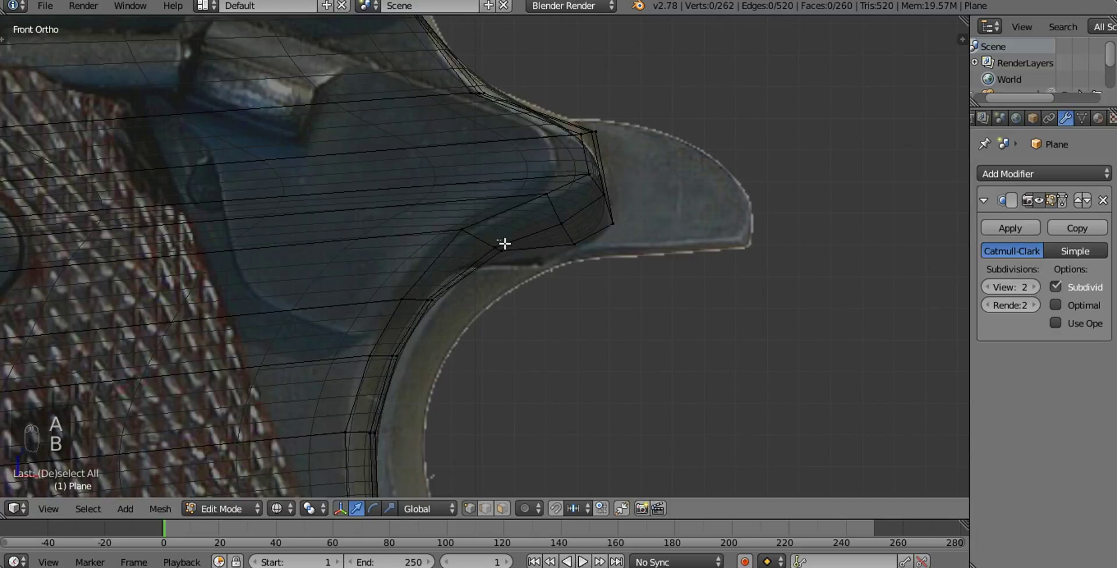
key(g)
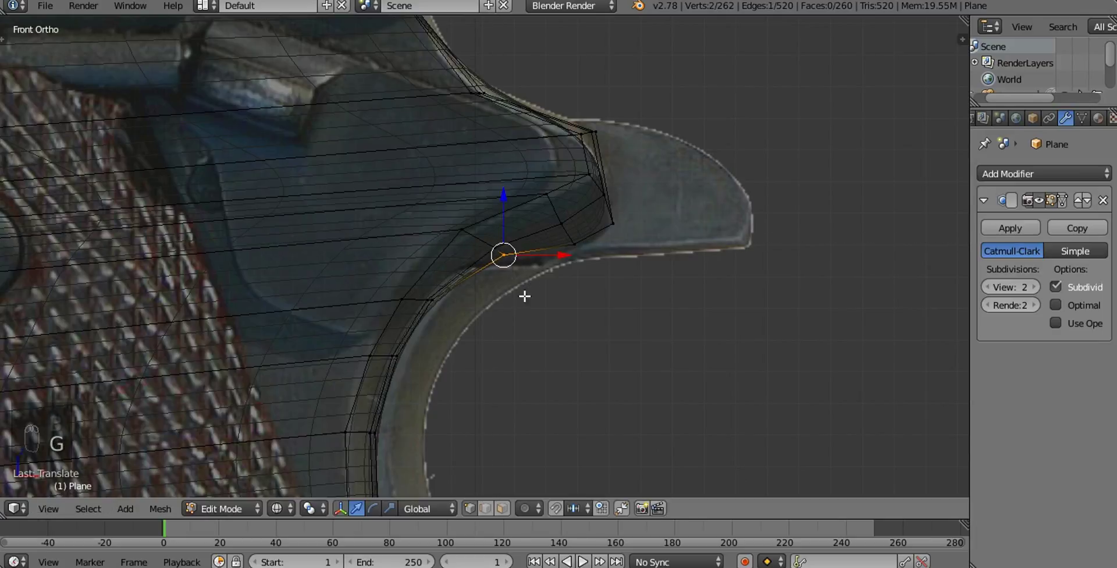
drag(493, 318, 584, 291)
Leave edit mode, return to front view and set the frame's origin to its geometry centre via the Tool Shelf
key(z)
key(Tab)
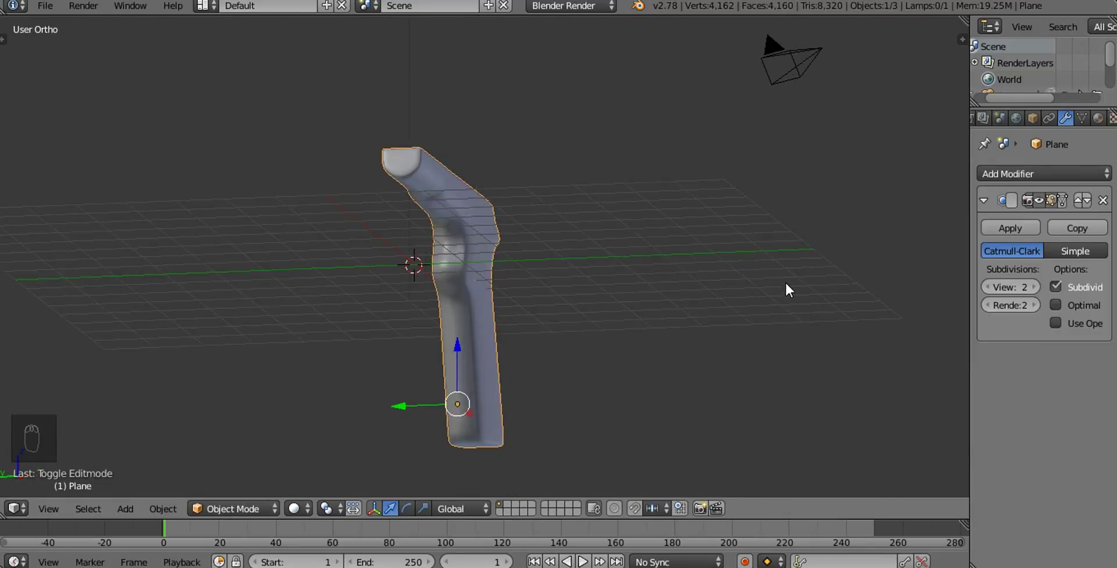
drag(645, 332, 617, 277)
key(KP_1)
drag(553, 274, 63, 62)
key(t)
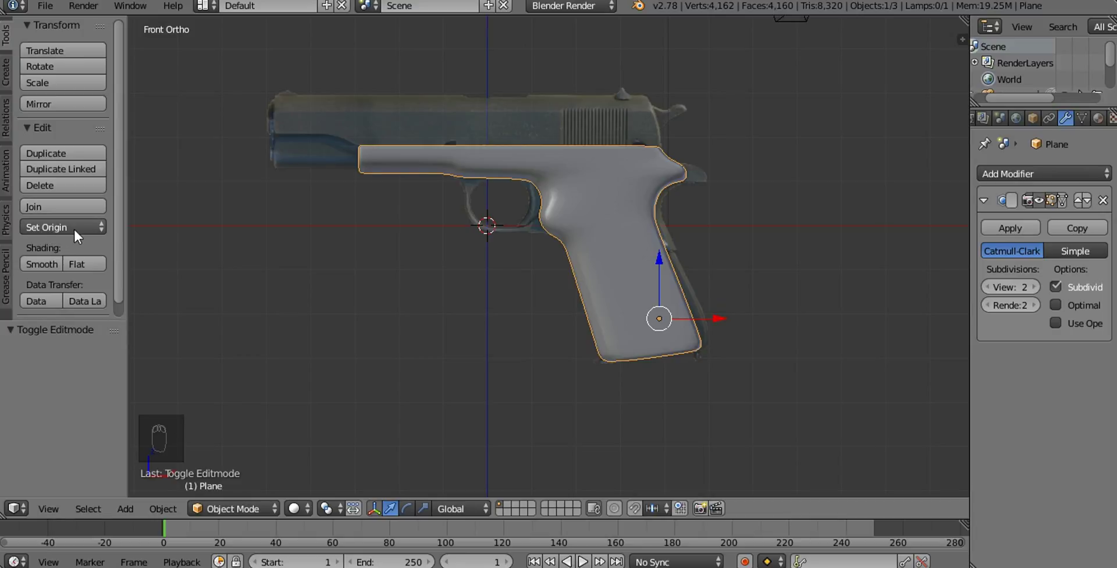
drag(97, 233, 105, 270)
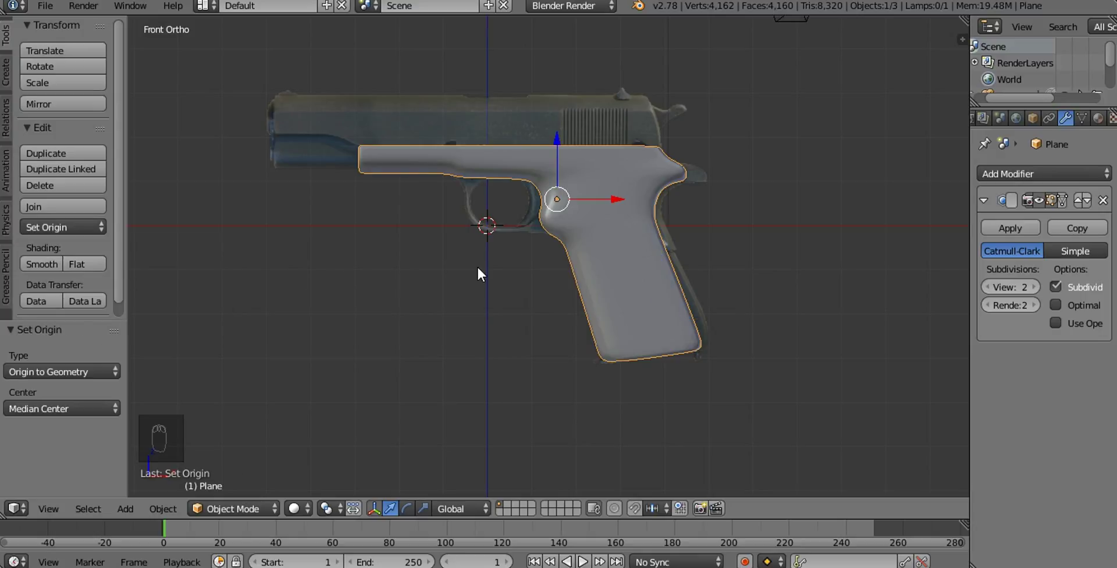
key(t)
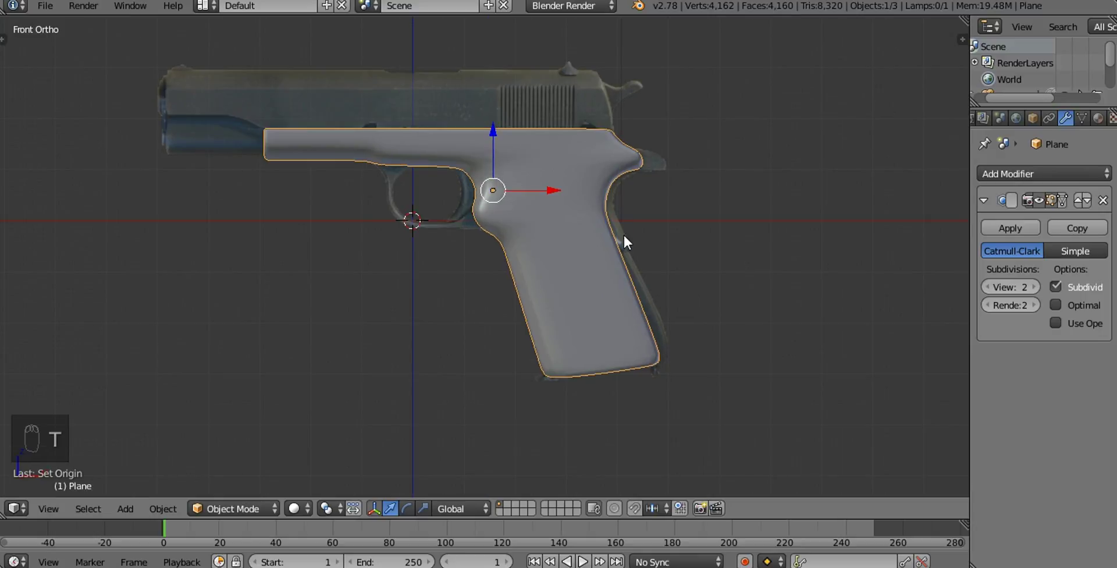